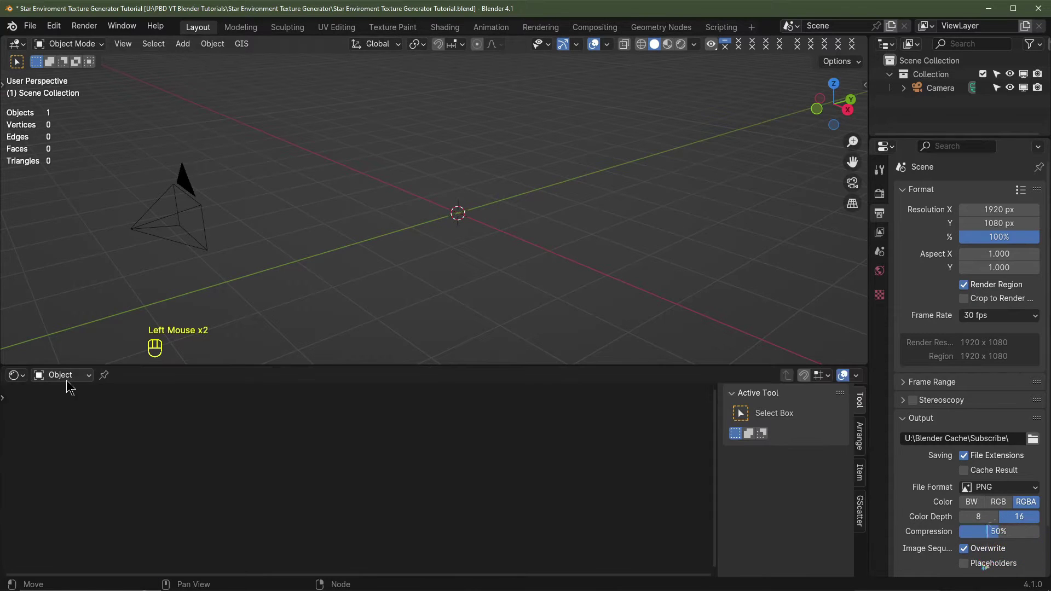
Switch the node editor to the World shader and show the Cycles render settings
left_click_drag(67, 379, 180, 453)
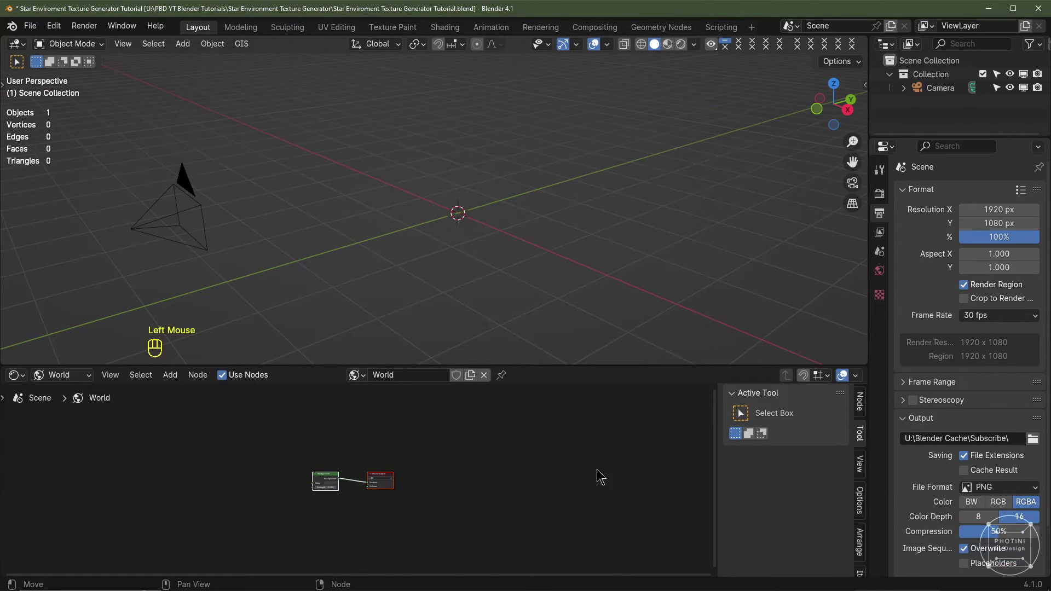
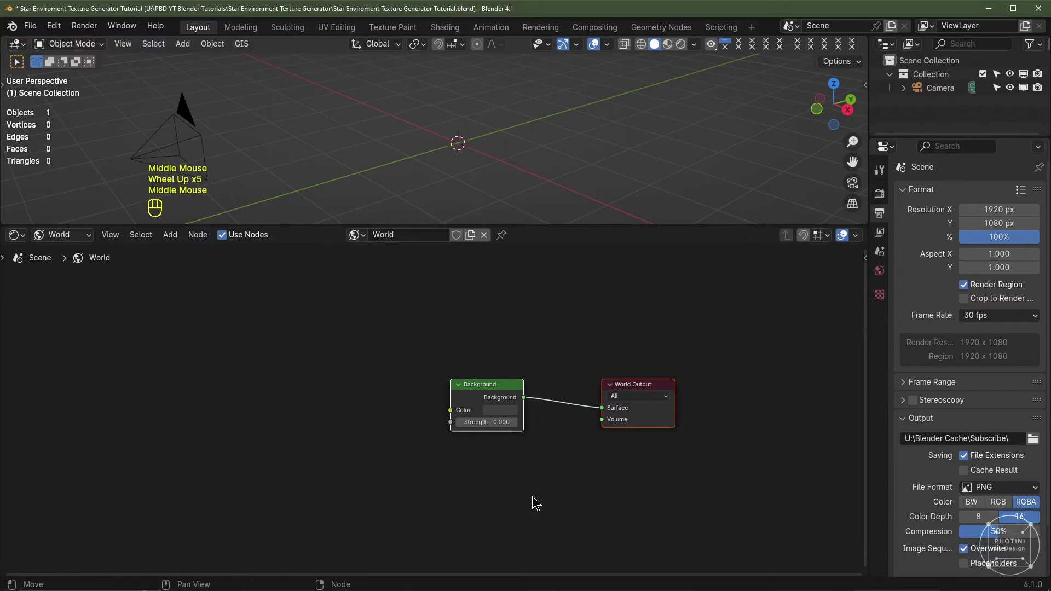
left_click(888, 195)
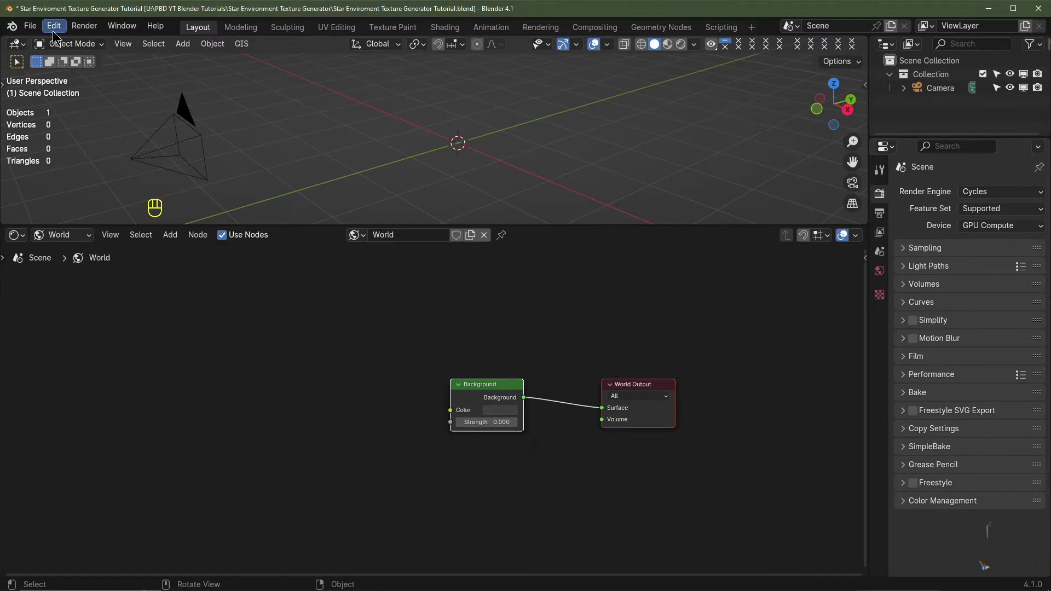
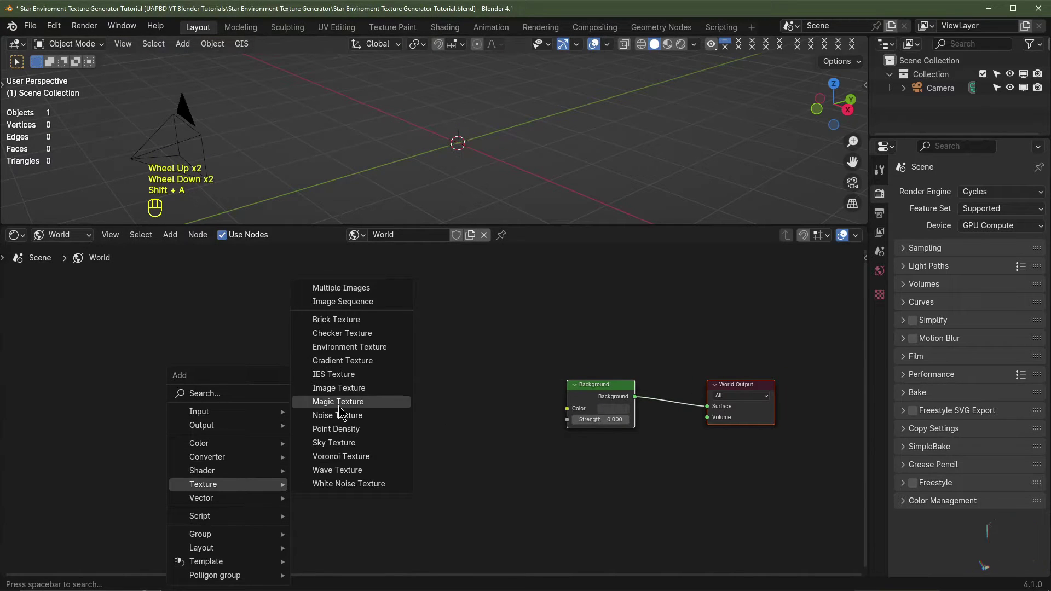
Add a Noise Texture with texture-coordinate and mapping nodes via Ctrl+T
left_click(258, 366)
key("ctrl+t")
left_click(199, 381)
middle_click(199, 381)
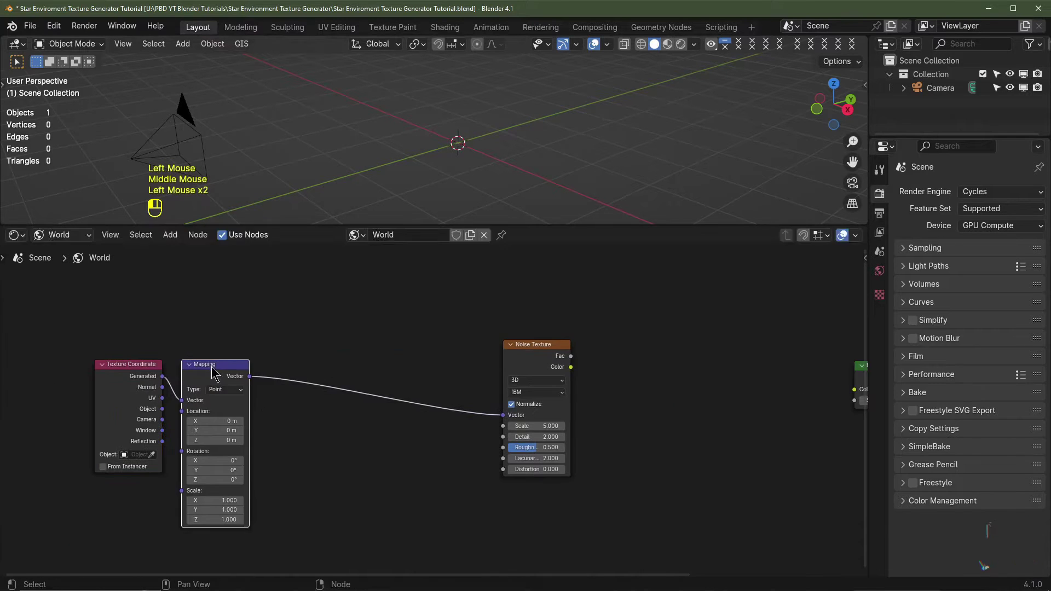
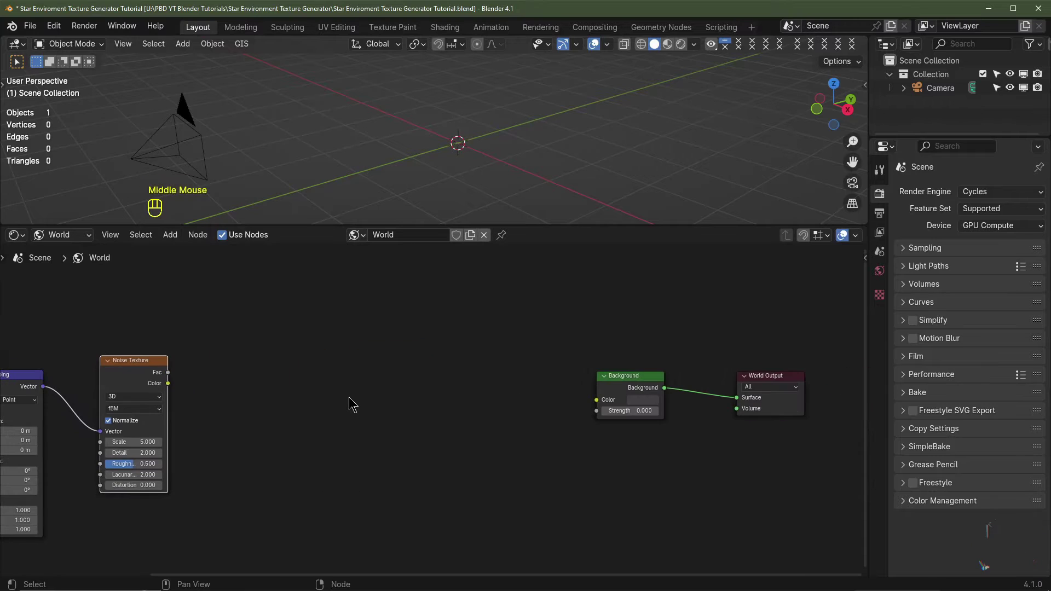
Add a Mix node before the Background and a Color Ramp between noise and Mix
key("shift+a")
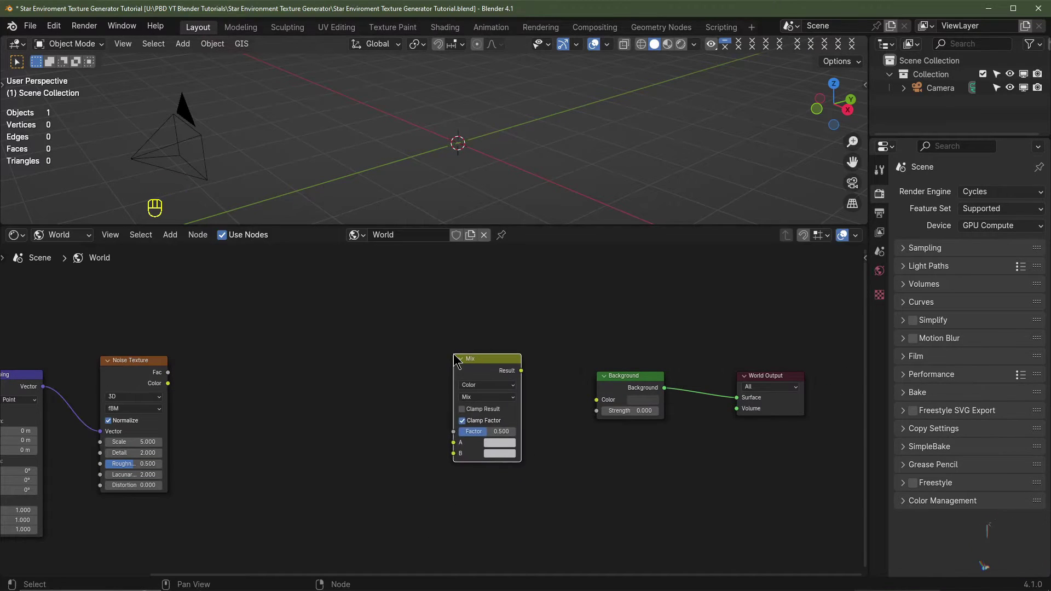
left_click(596, 402)
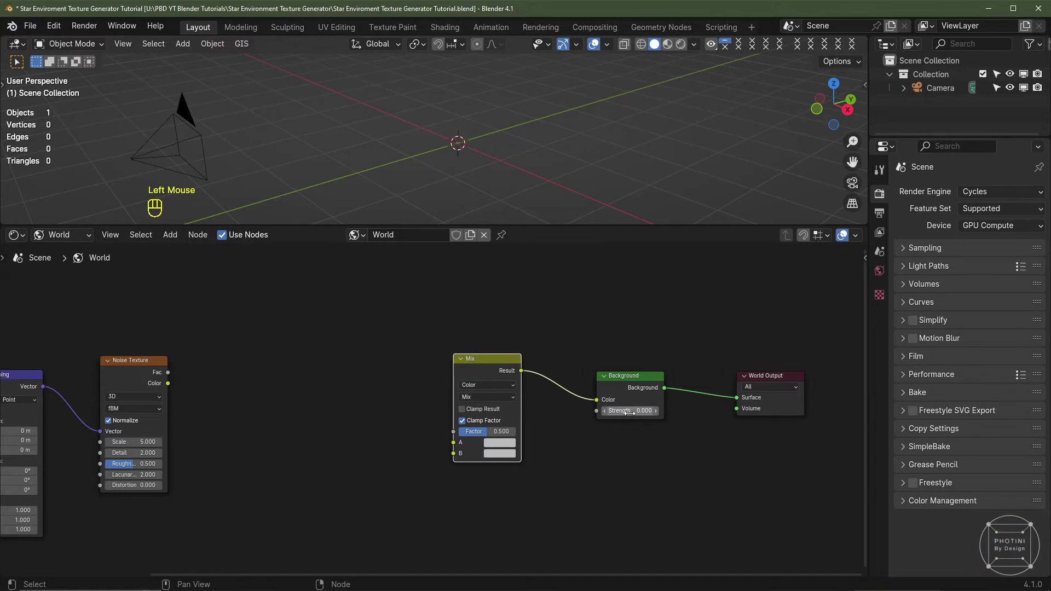
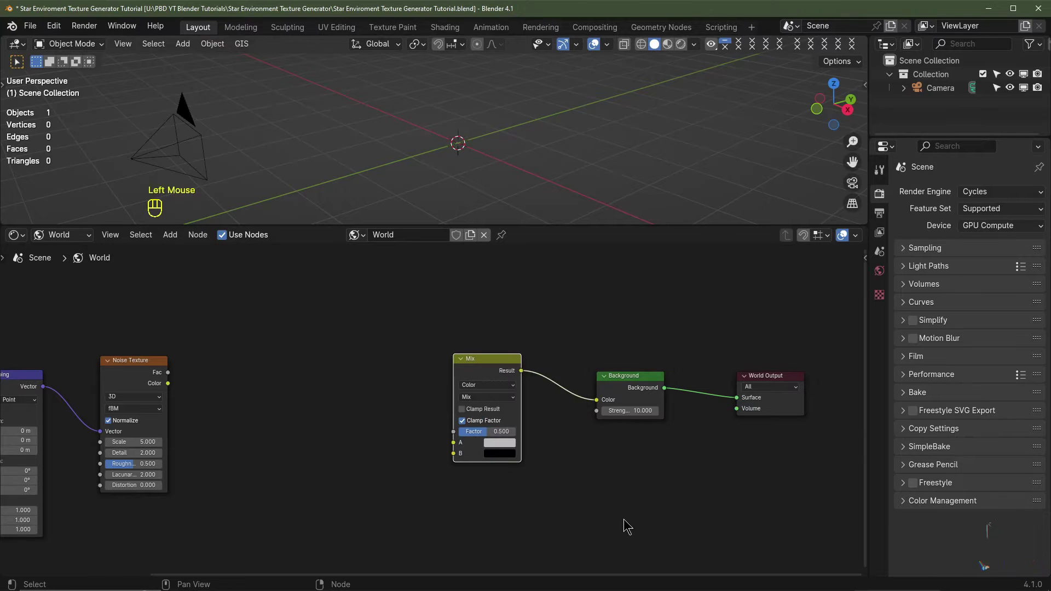
middle_click(424, 422)
key("shift+a")
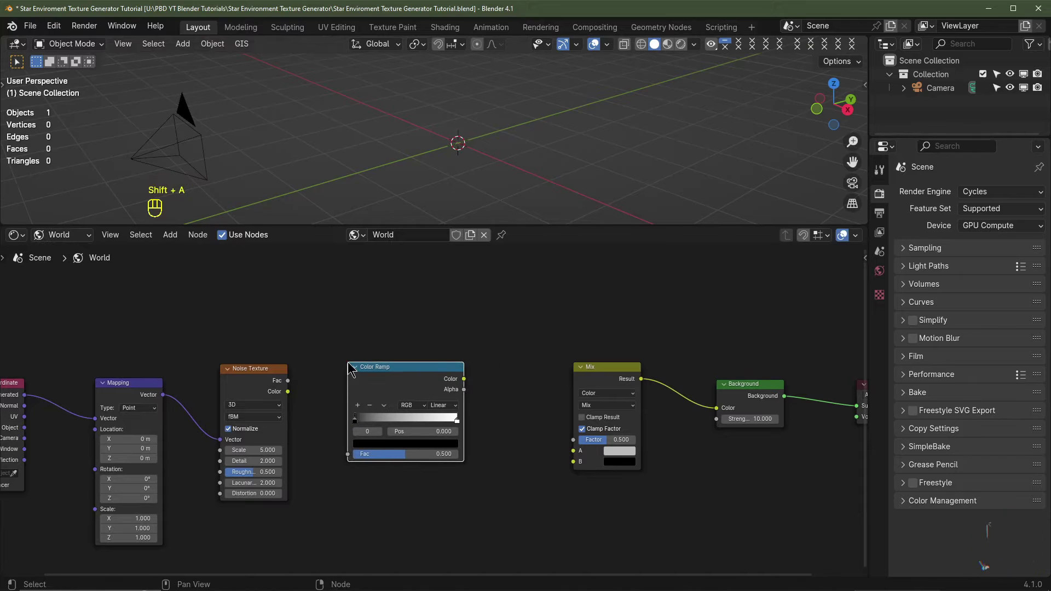
left_click_drag(231, 386, 316, 469)
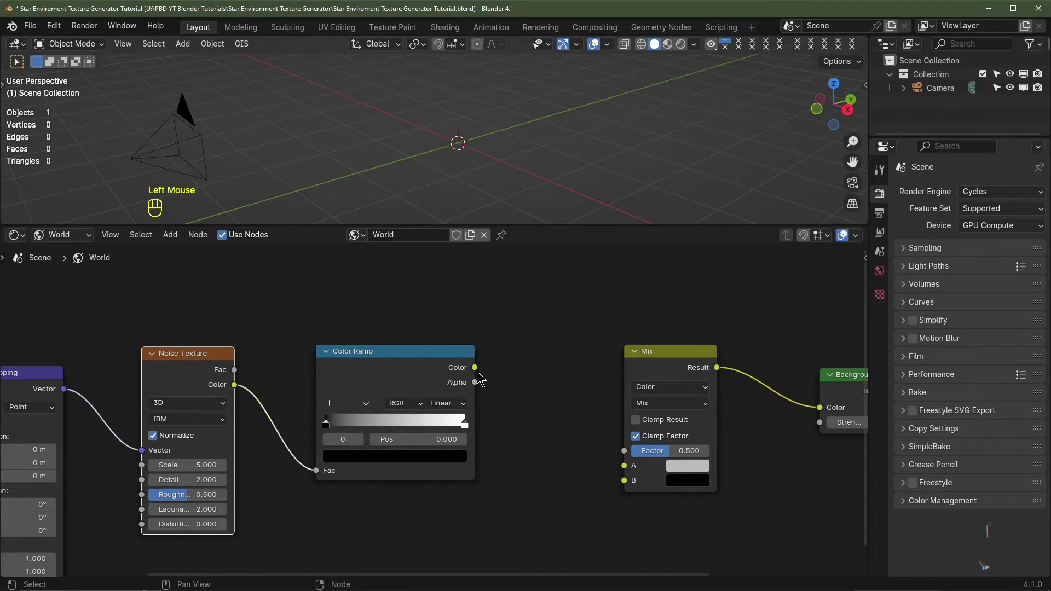
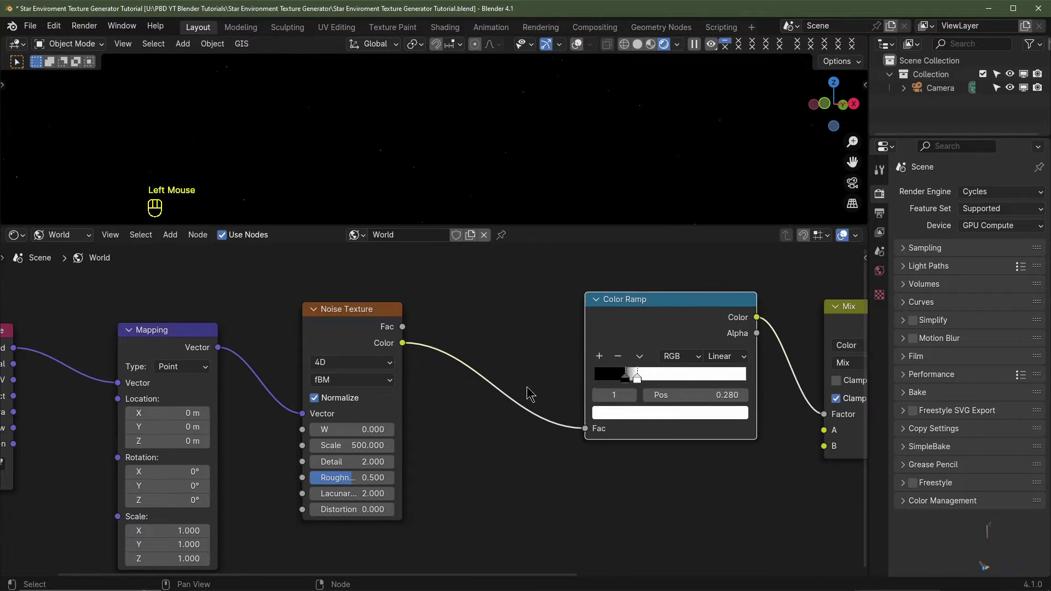
Insert a Math node set to Multiply, value under 1, between the noise and Color Ramp
scroll("down", 3)
key("shift+a")
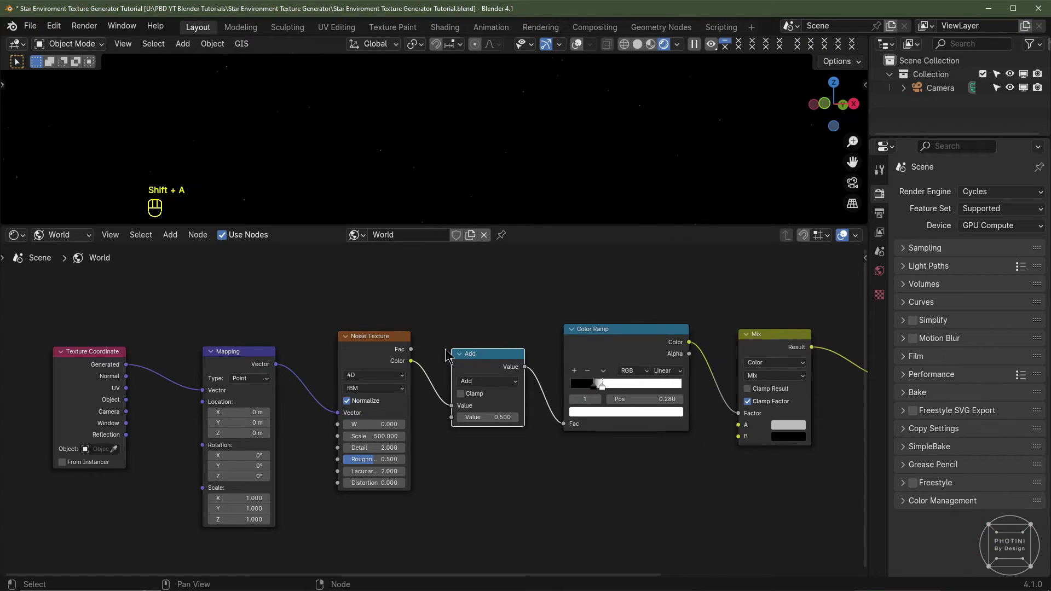
left_click_drag(490, 386, 490, 433)
left_click_drag(489, 441, 507, 419)
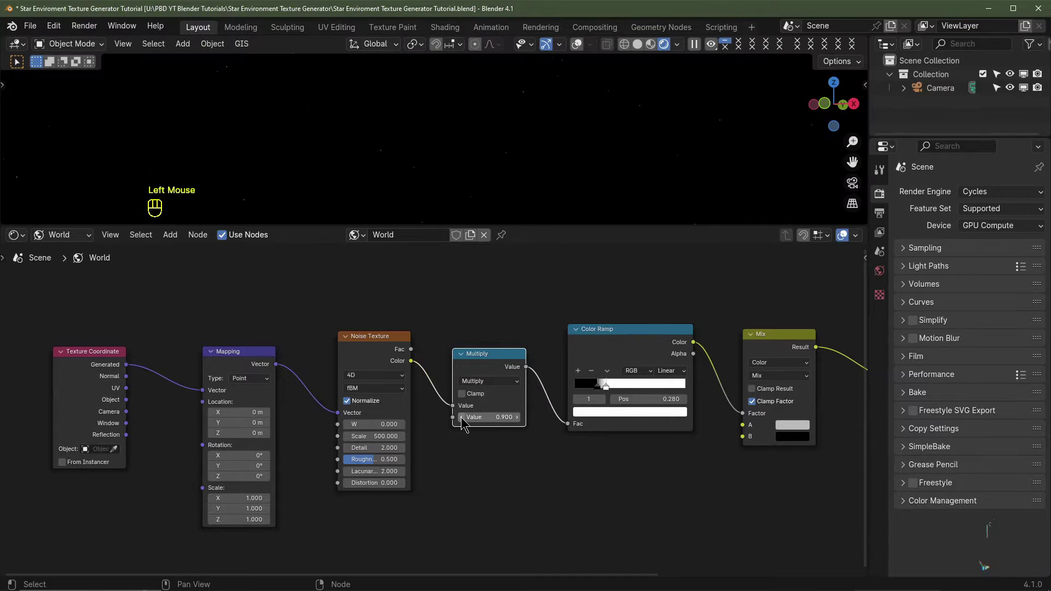
left_click(461, 419)
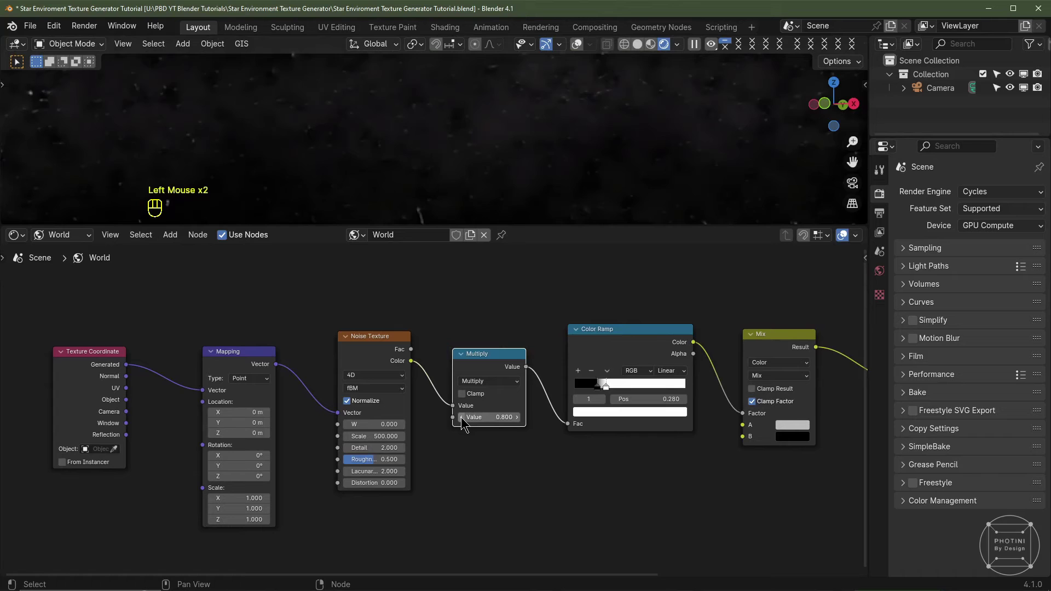
Disable viewport and render denoising and set render max samples to 256
left_click(523, 418)
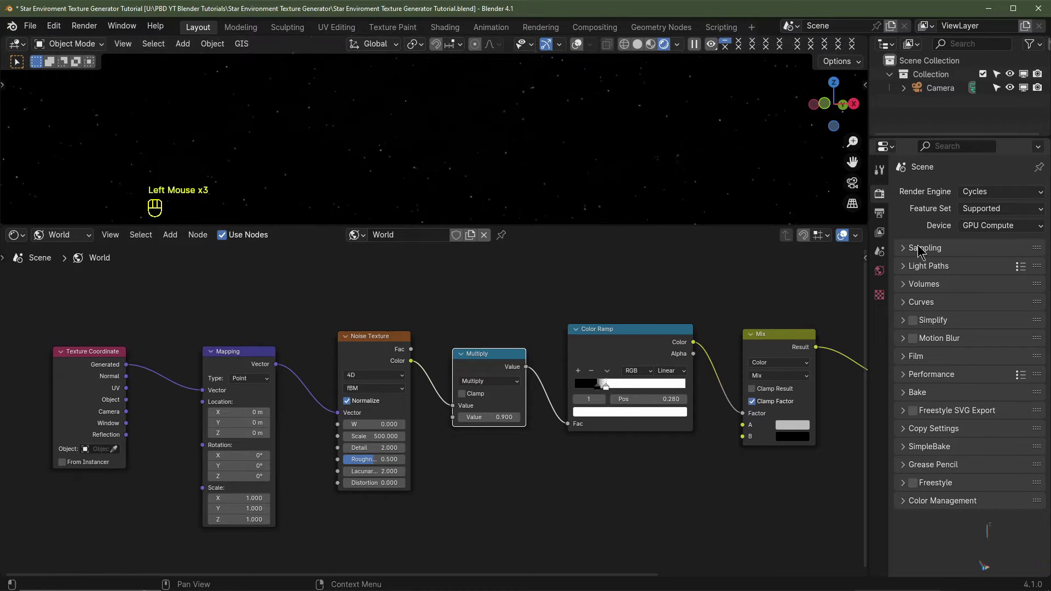
left_click(917, 247)
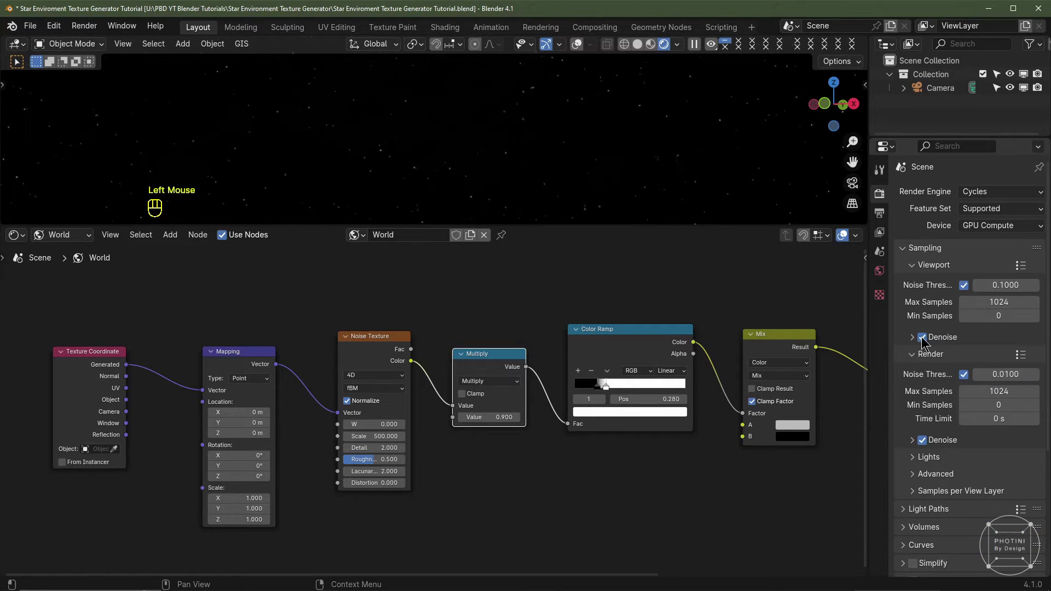
left_click(921, 338)
left_click(921, 445)
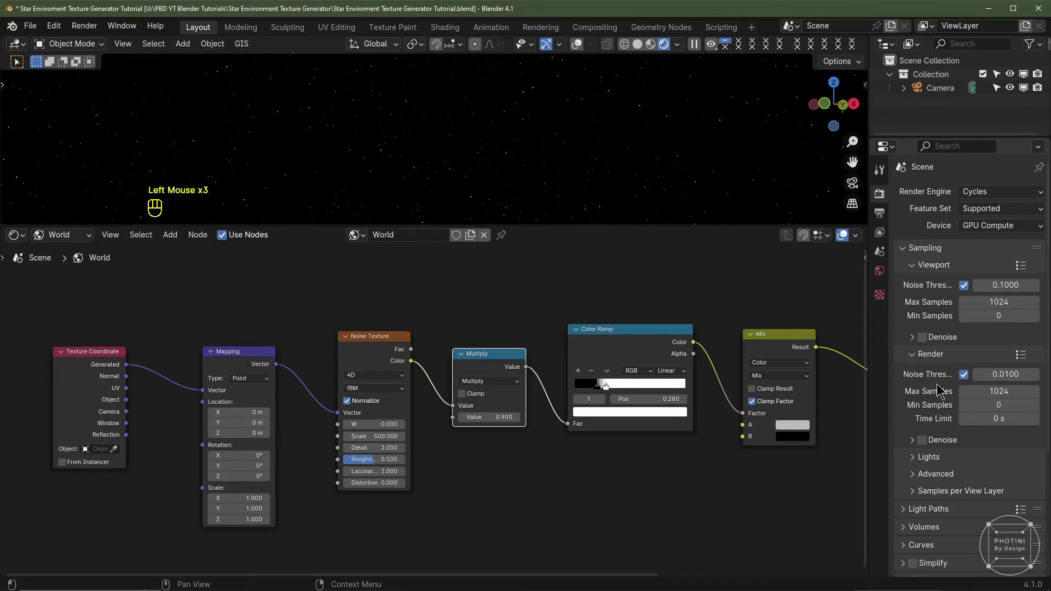
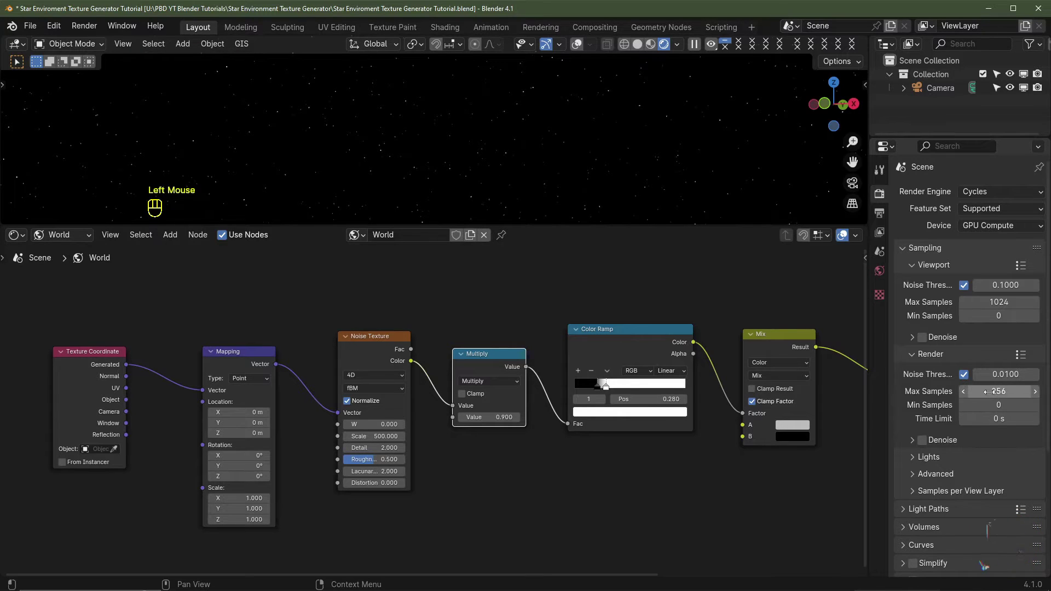
scroll("down", 3)
left_click(924, 429)
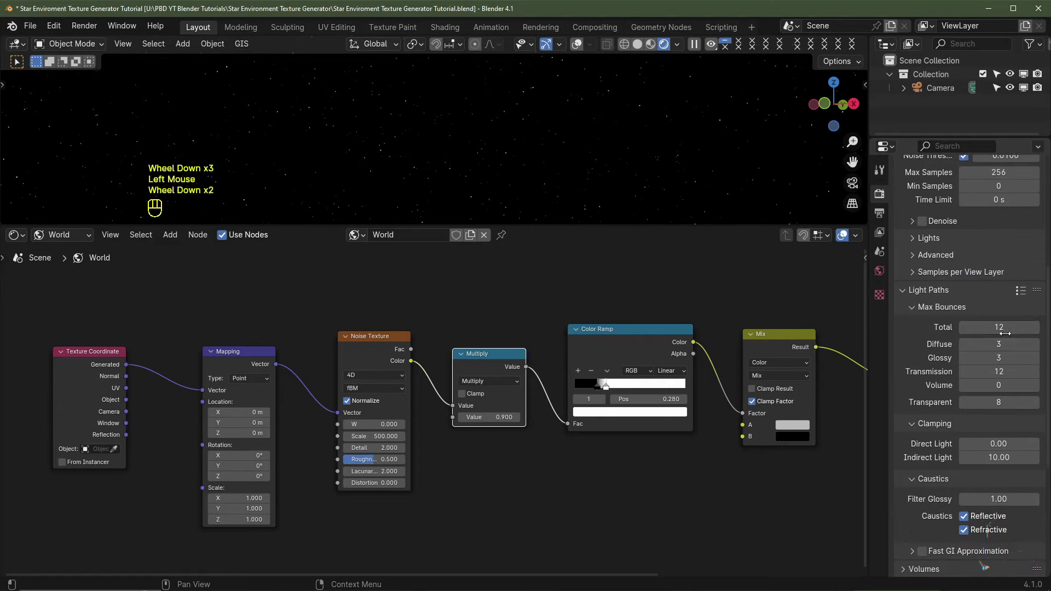
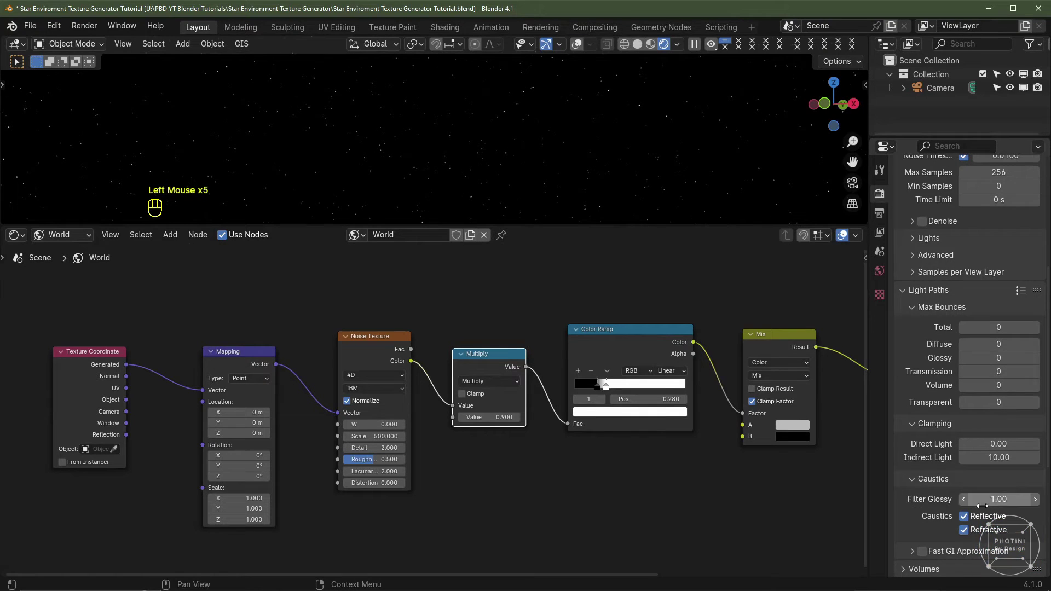
Set all Light Paths max bounces to 0 and return to the Mix and Background nodes
left_click(970, 518)
left_click(968, 527)
scroll("up", 3)
scroll("down", 3)
middle_click(626, 421)
left_click(626, 421)
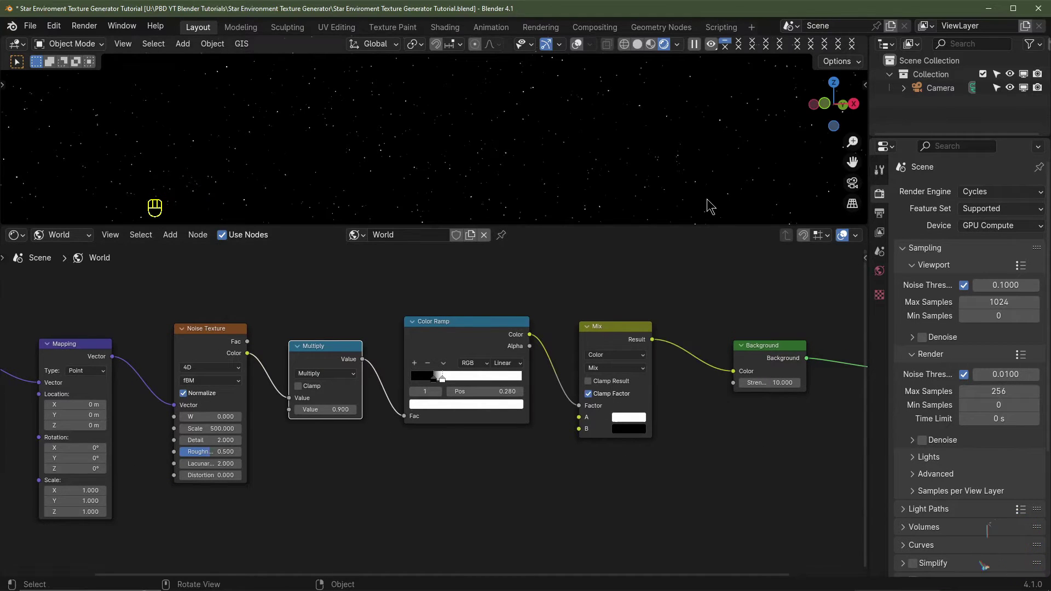
Duplicate the Noise Texture and connect the second noise into the Mix A input
scroll("up", 3)
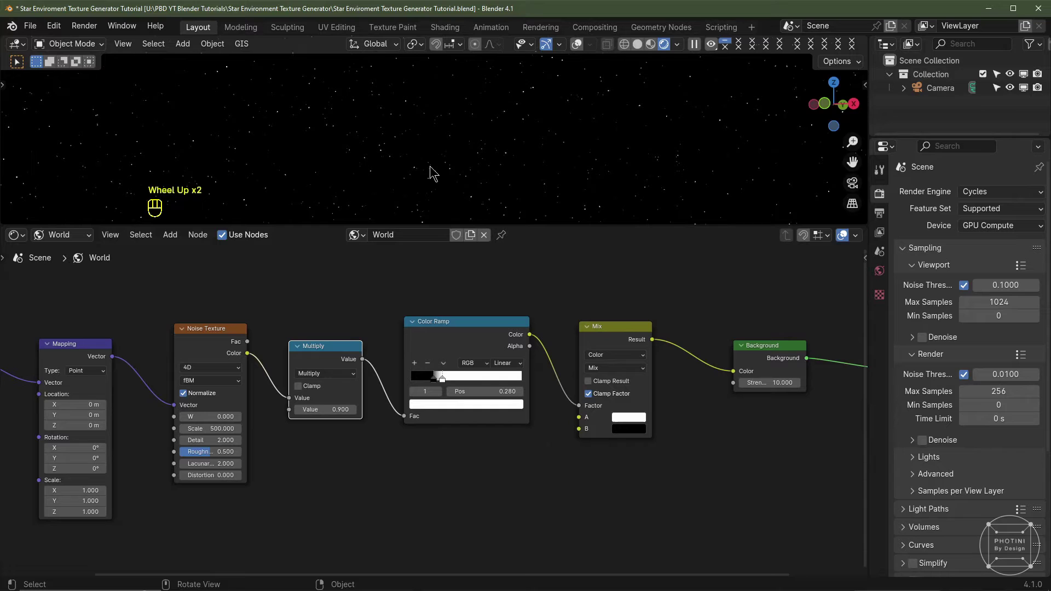
scroll("down", 3)
left_click(244, 382)
scroll("up", 3)
left_click(200, 338)
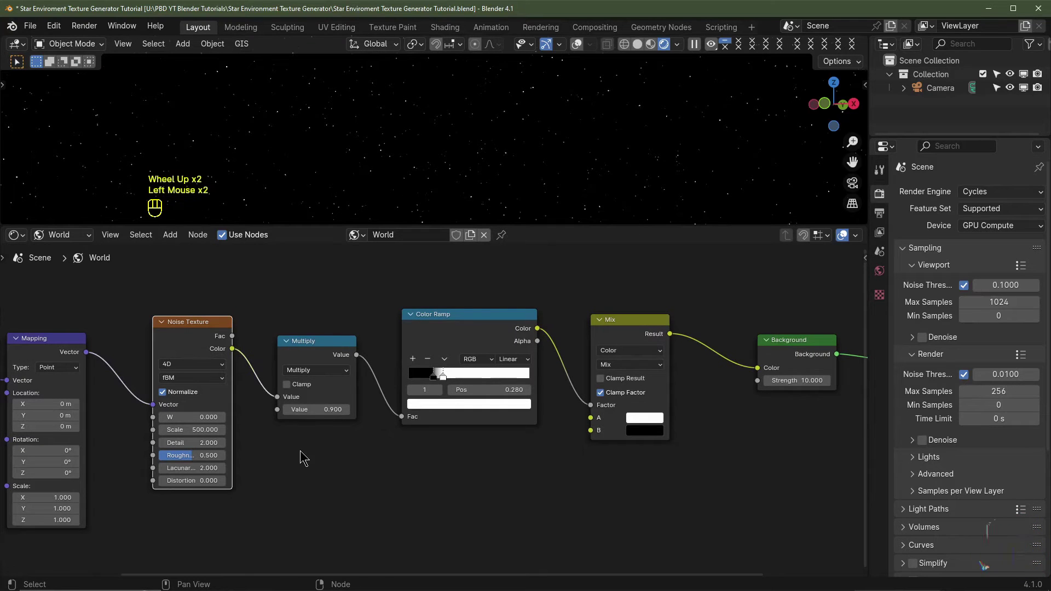
key("ctrl+z")
key("ctrl+shift+d")
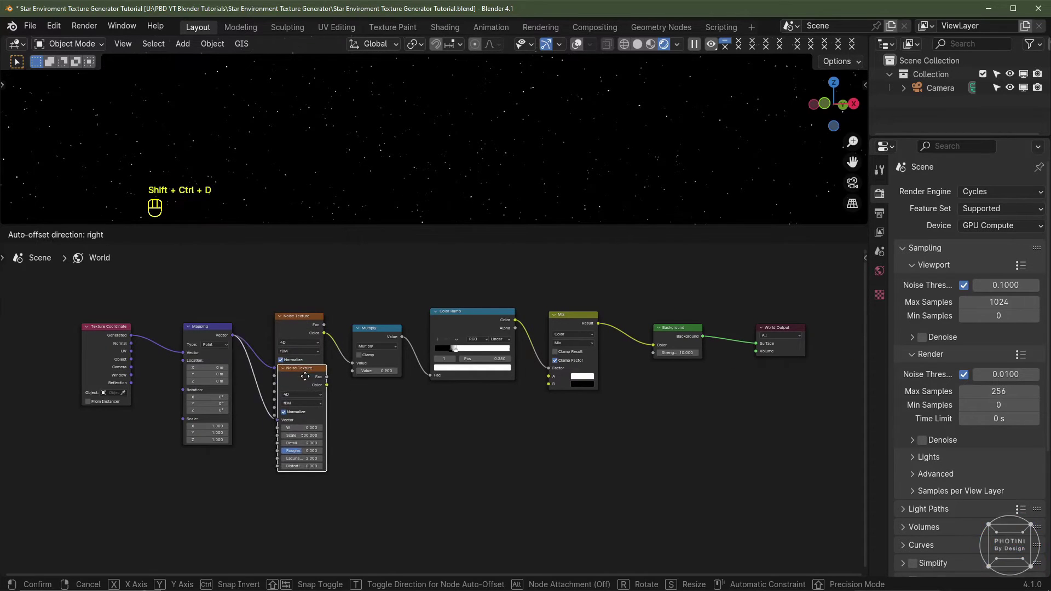
middle_click(371, 438)
scroll("up", 3)
left_click_drag(208, 441, 493, 354)
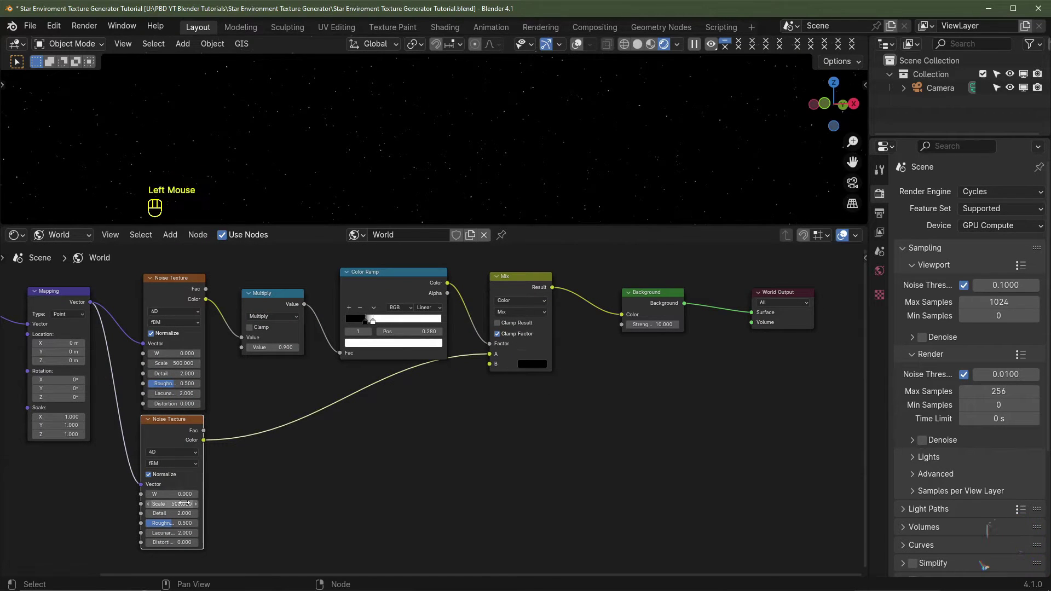
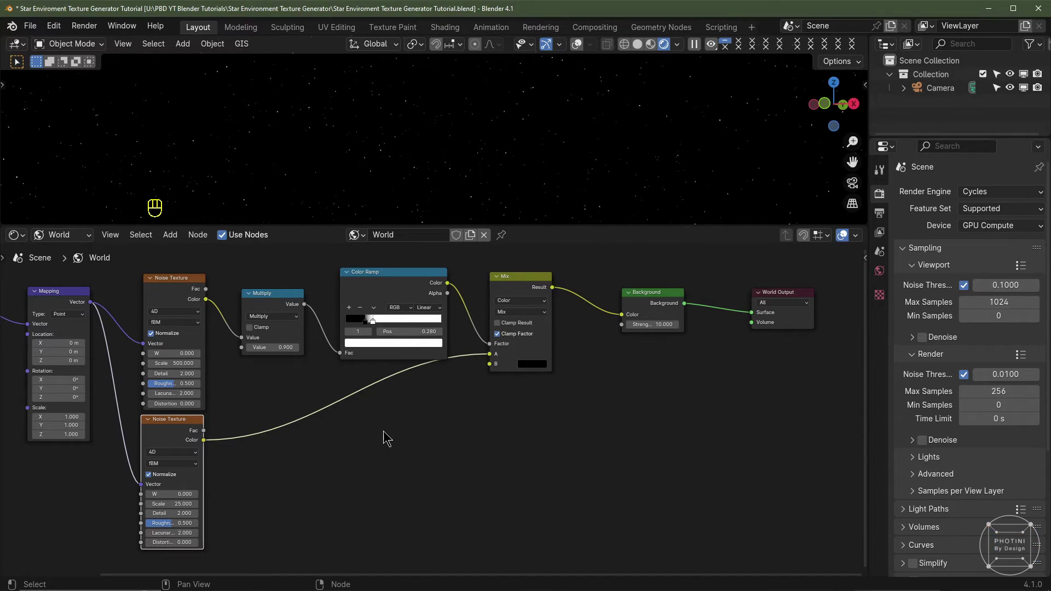
Add a Hue/Saturation/Value node before the Mix with Saturation 2.5
key("shift+a")
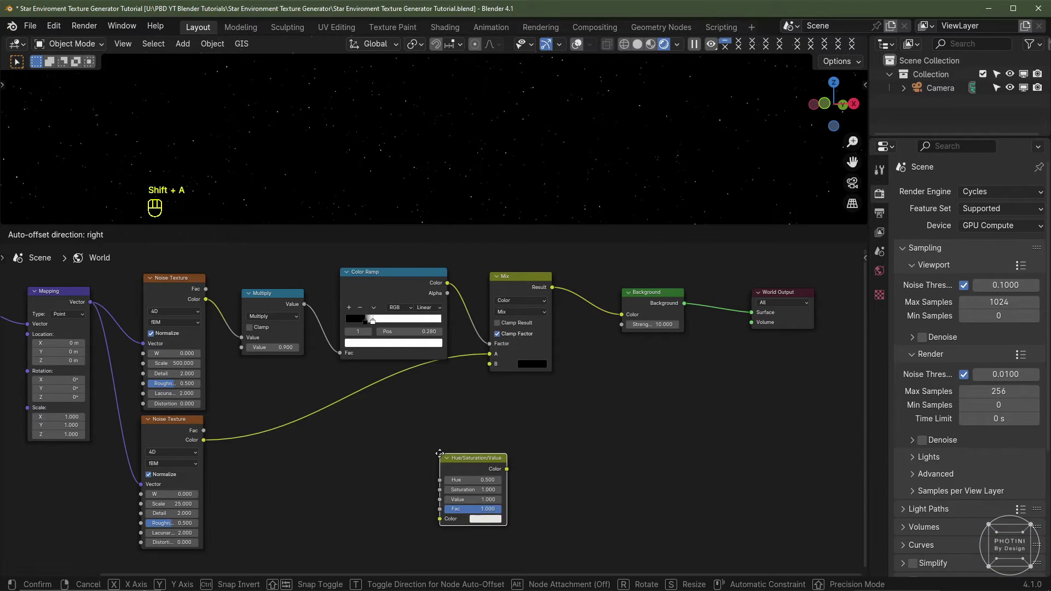
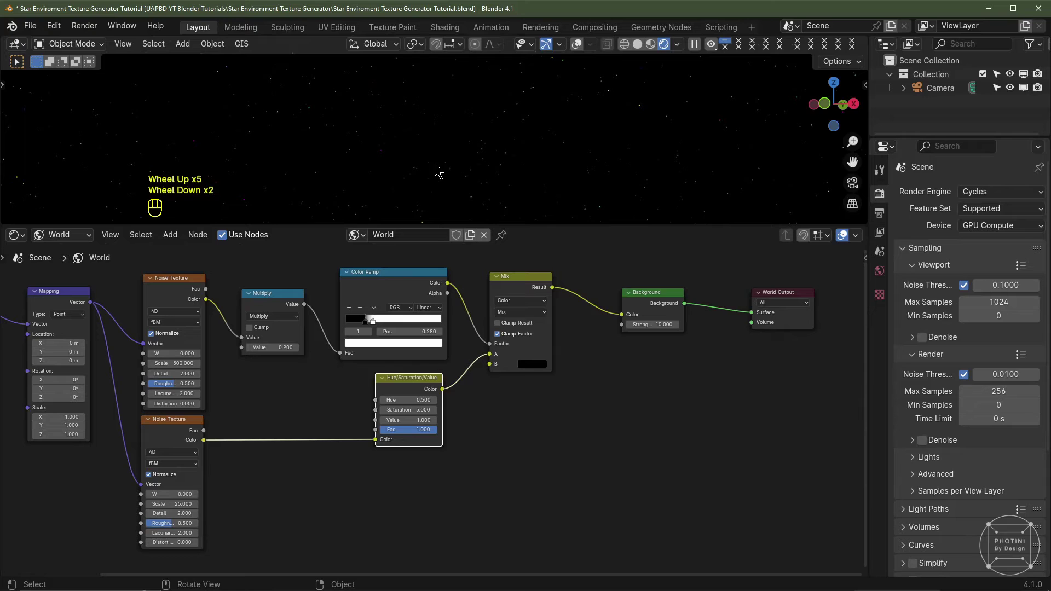
key("KP_0")
scroll("up", 3)
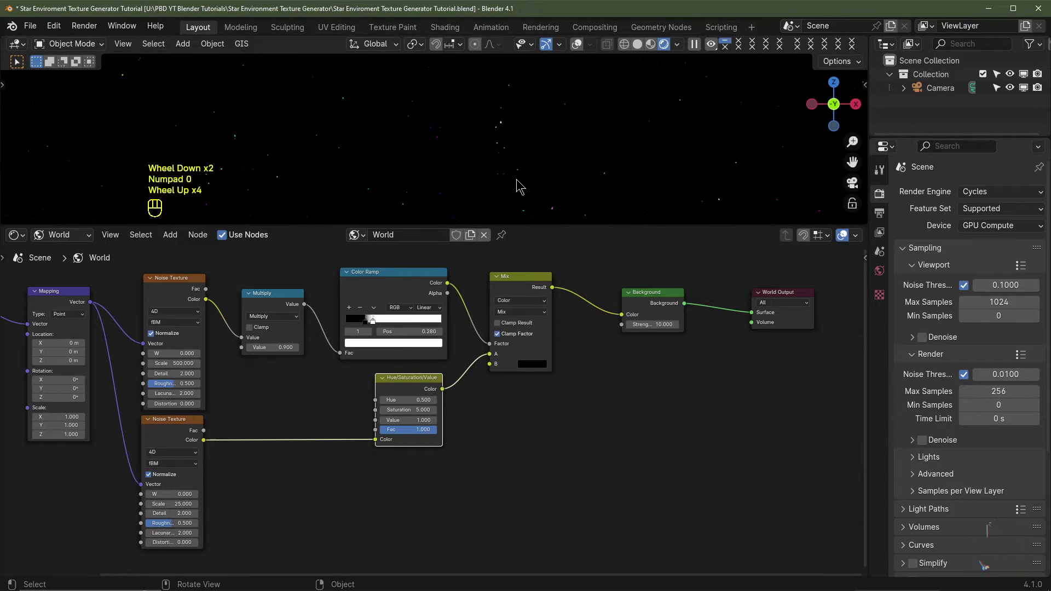
scroll("up", 3)
scroll("down", 3)
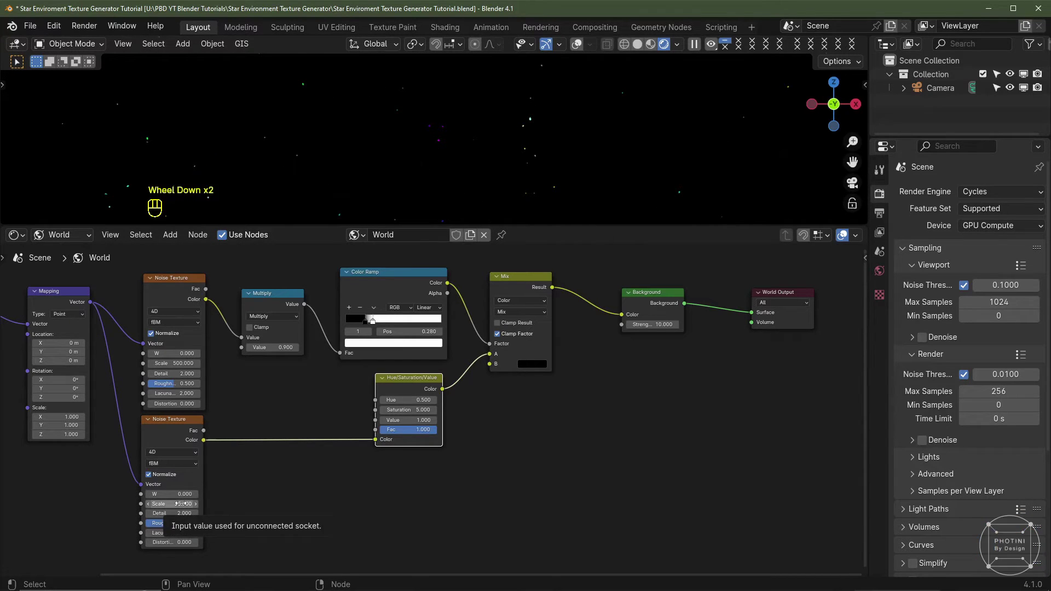
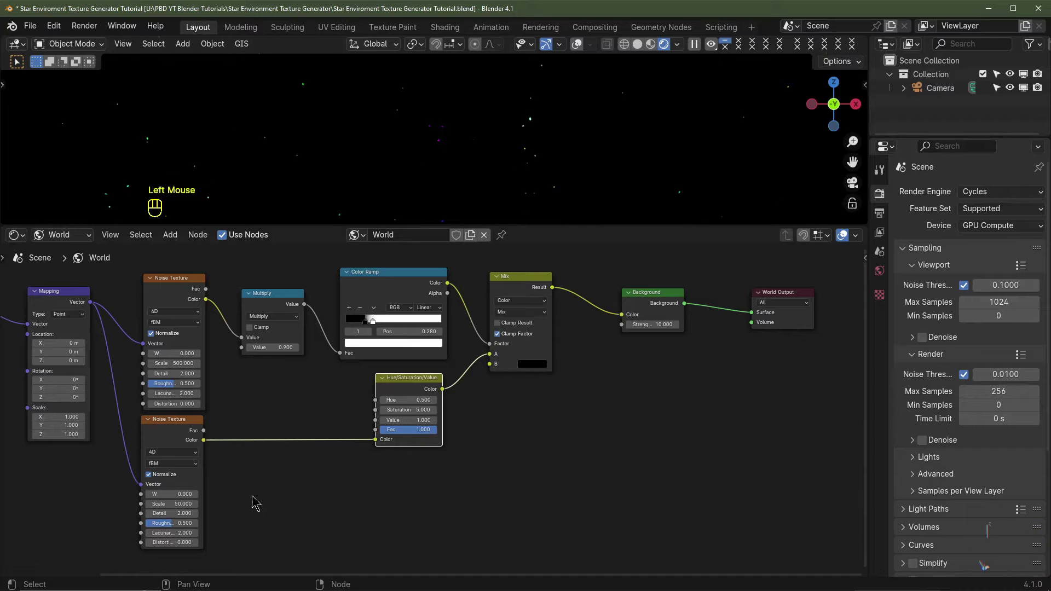
scroll("down", 3)
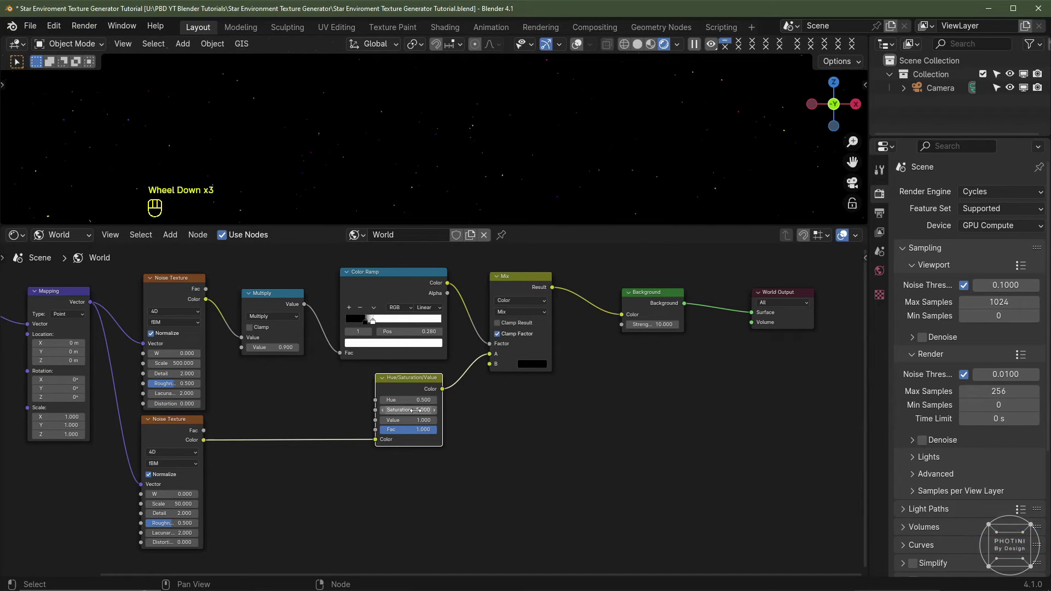
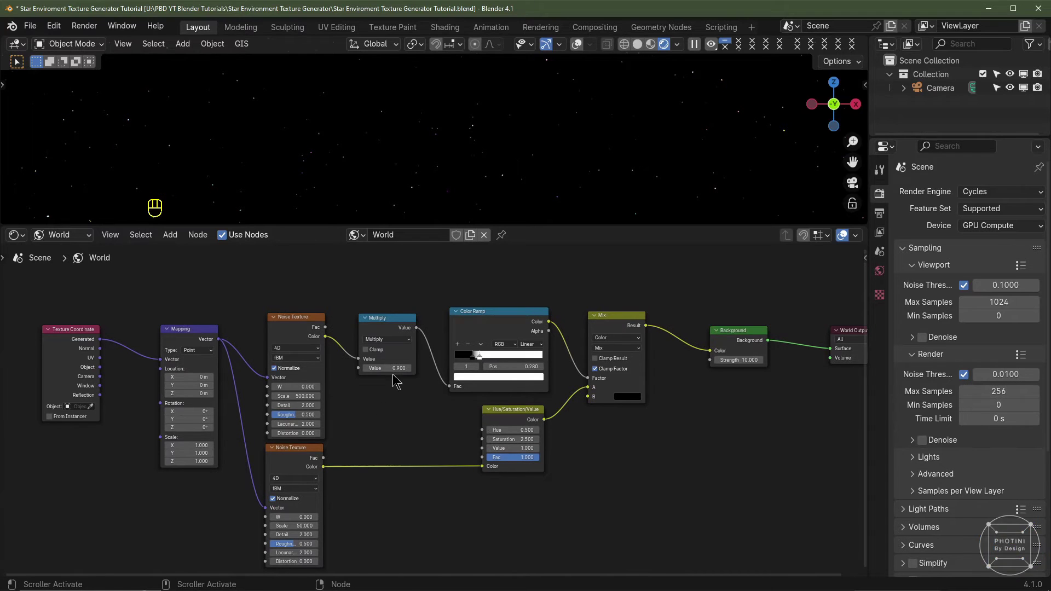
scroll("up", 3)
left_click_drag(493, 337, 346, 320)
middle_click(346, 321)
scroll("down", 3)
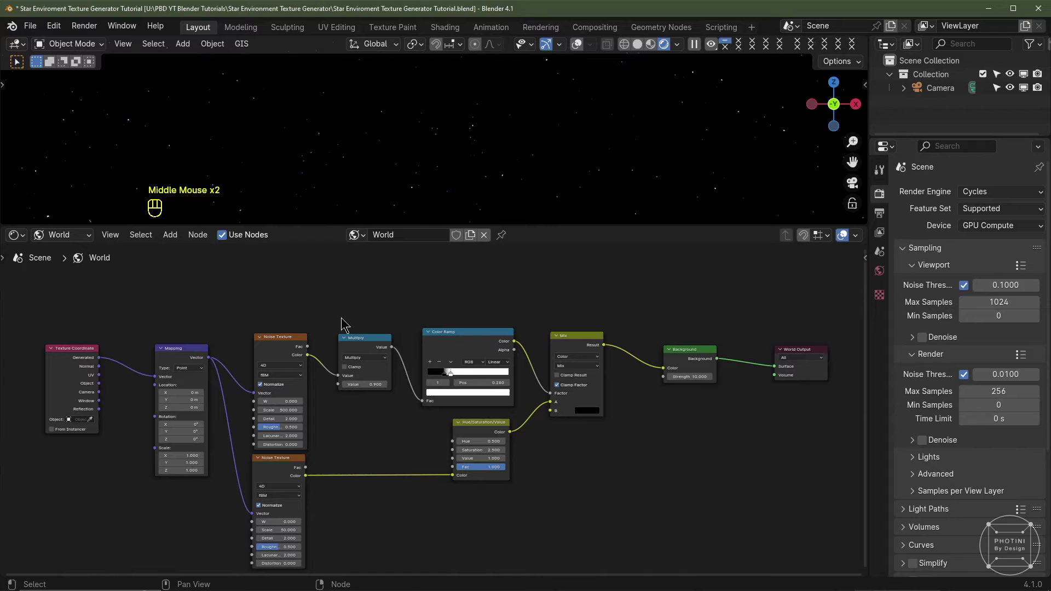
Add a Map Range node and set the Multiply value to 0.8 for denser stars
key("shift+a")
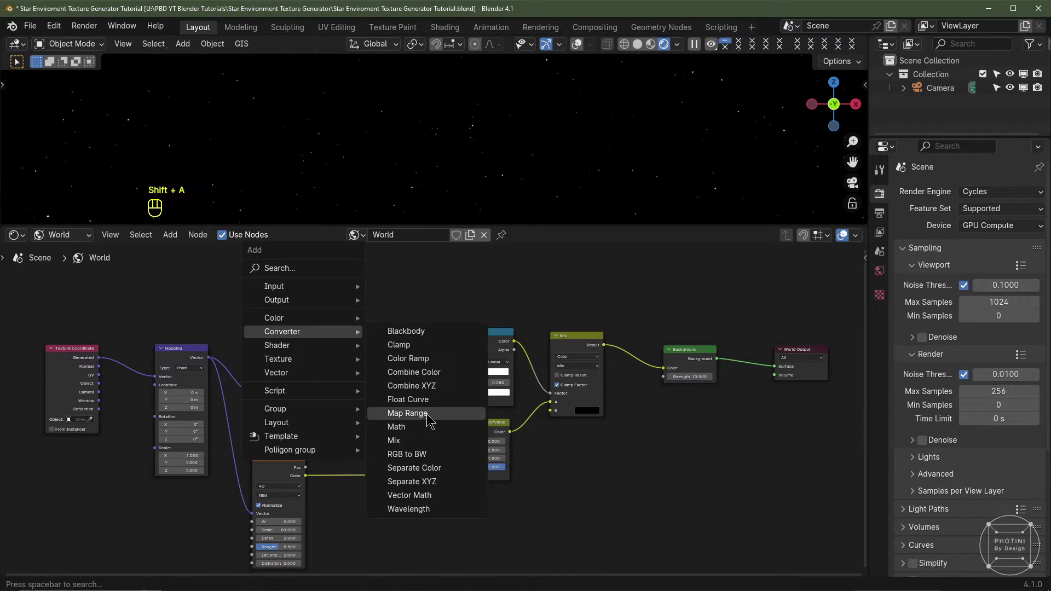
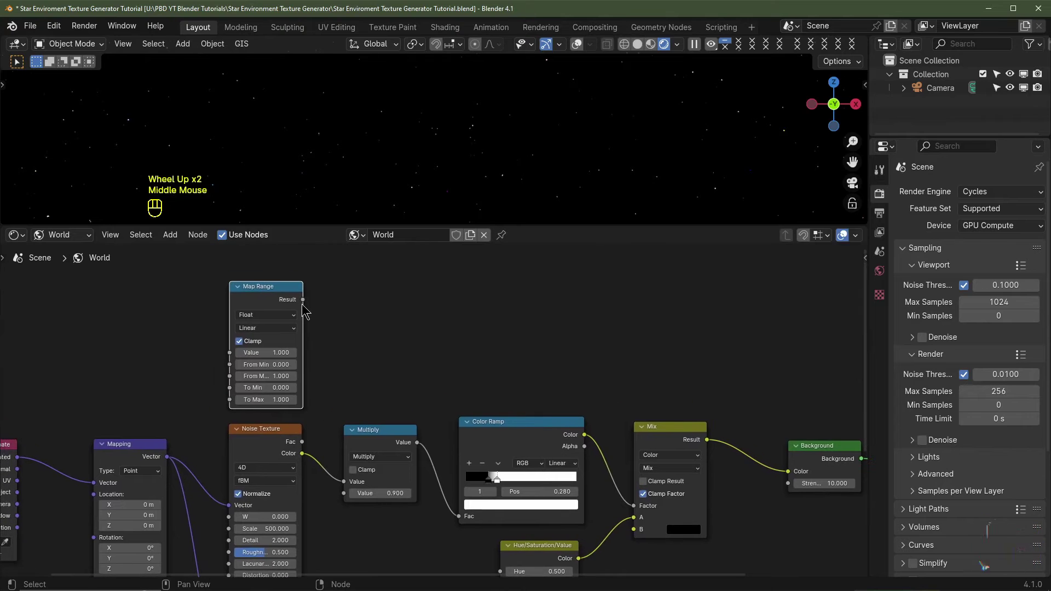
left_click_drag(306, 302, 350, 495)
left_click(319, 418)
right_click(319, 418)
left_click(408, 495)
scroll("up", 3)
left_click(407, 494)
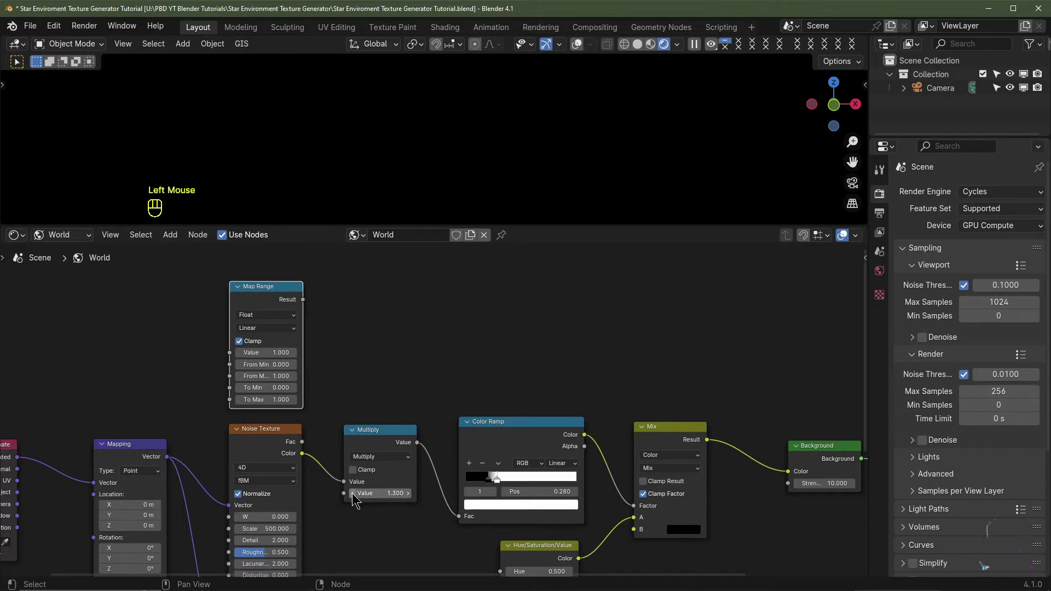
left_click(358, 494)
left_click(358, 494)
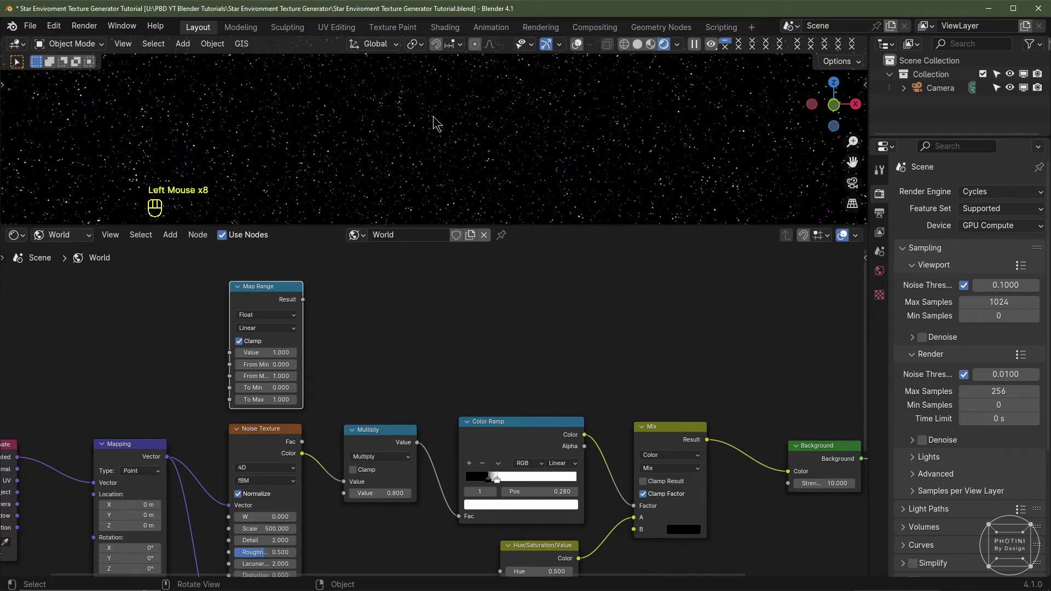
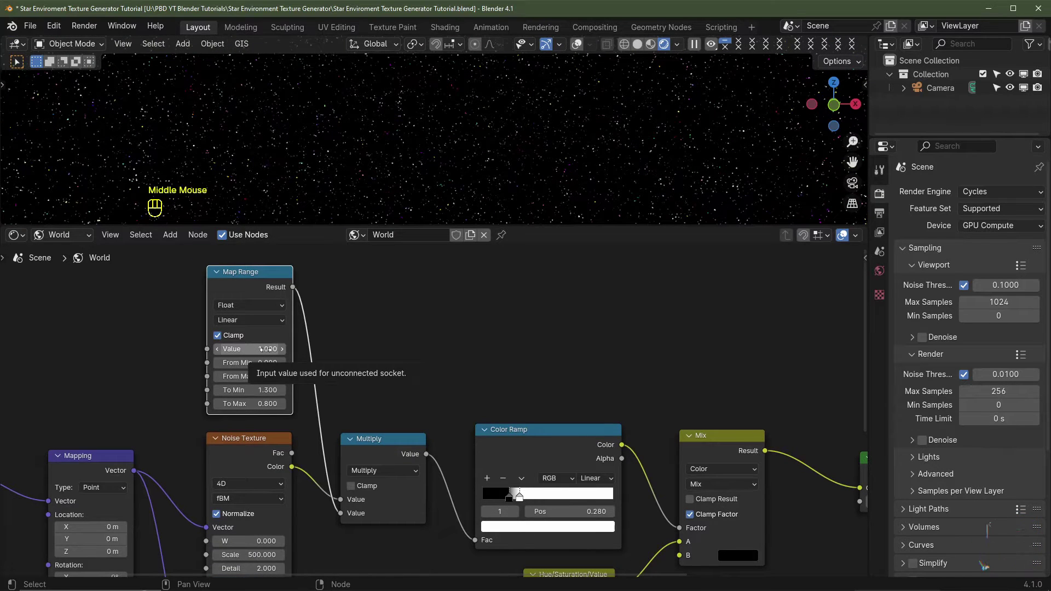
Edit the Map Range fields feeding the Multiply node to tune star density
left_click(222, 351)
double_click(222, 352)
left_click(223, 351)
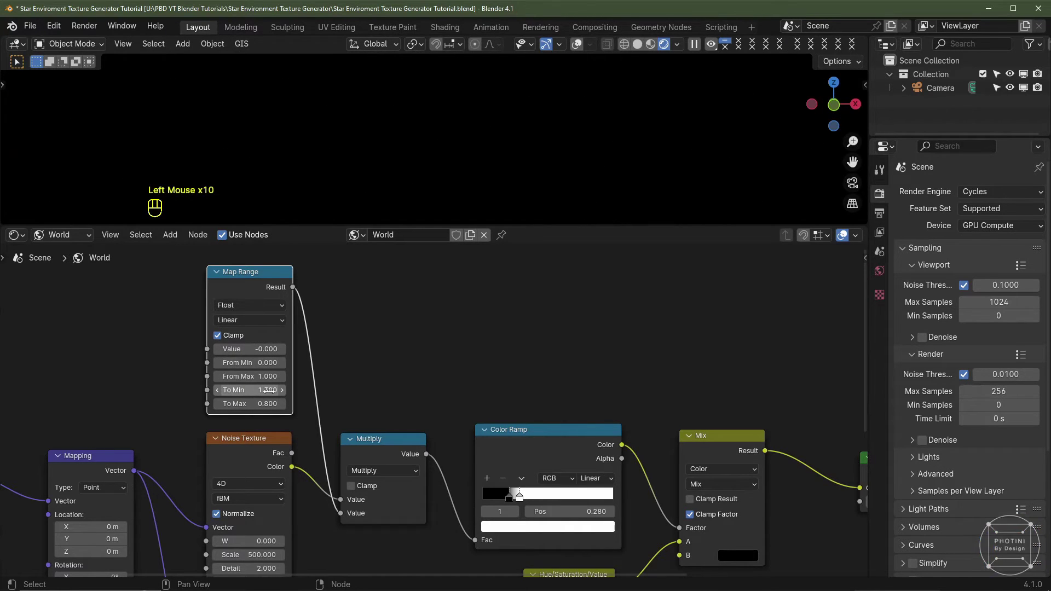
left_click(288, 353)
left_click(287, 352)
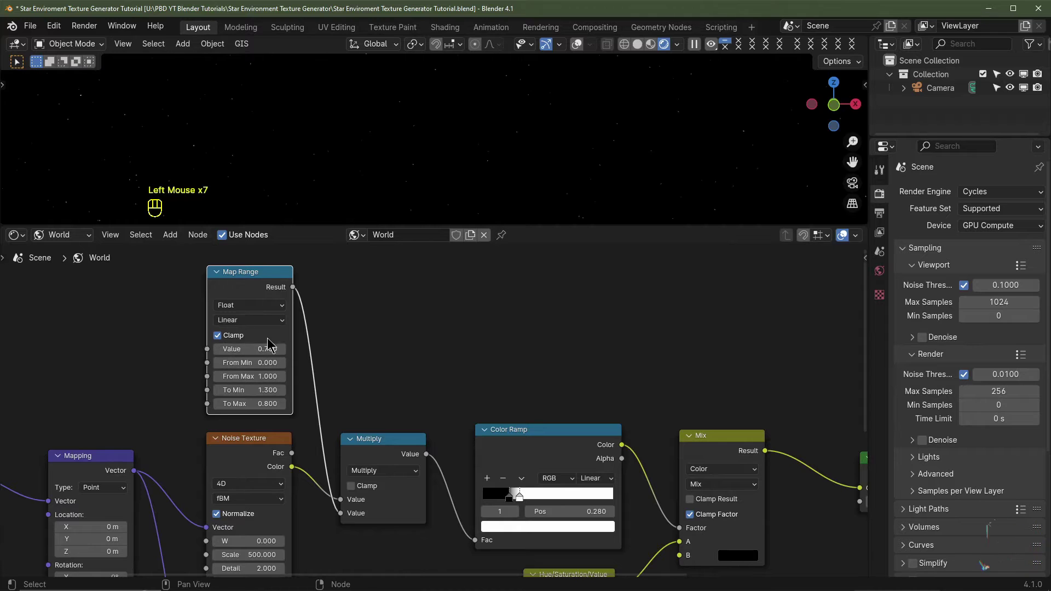
left_click(280, 350)
double_click(279, 350)
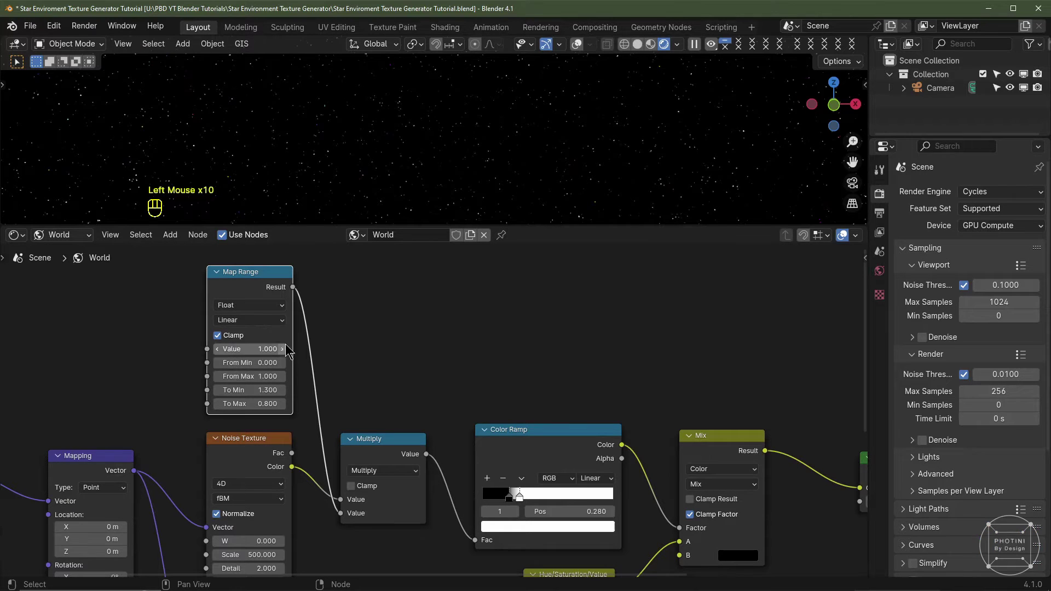
left_click(221, 353)
left_click(221, 353)
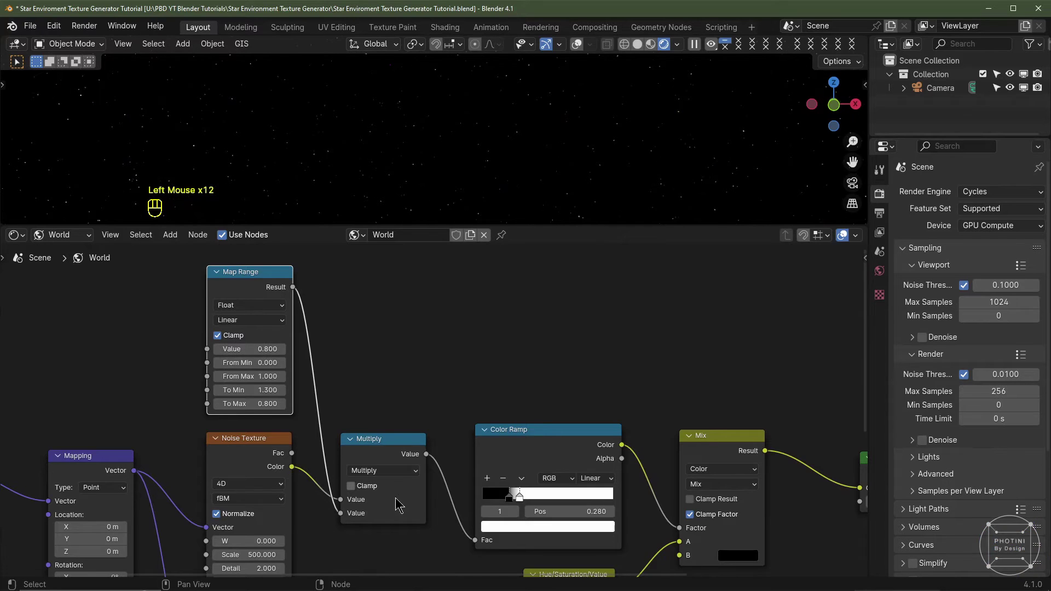
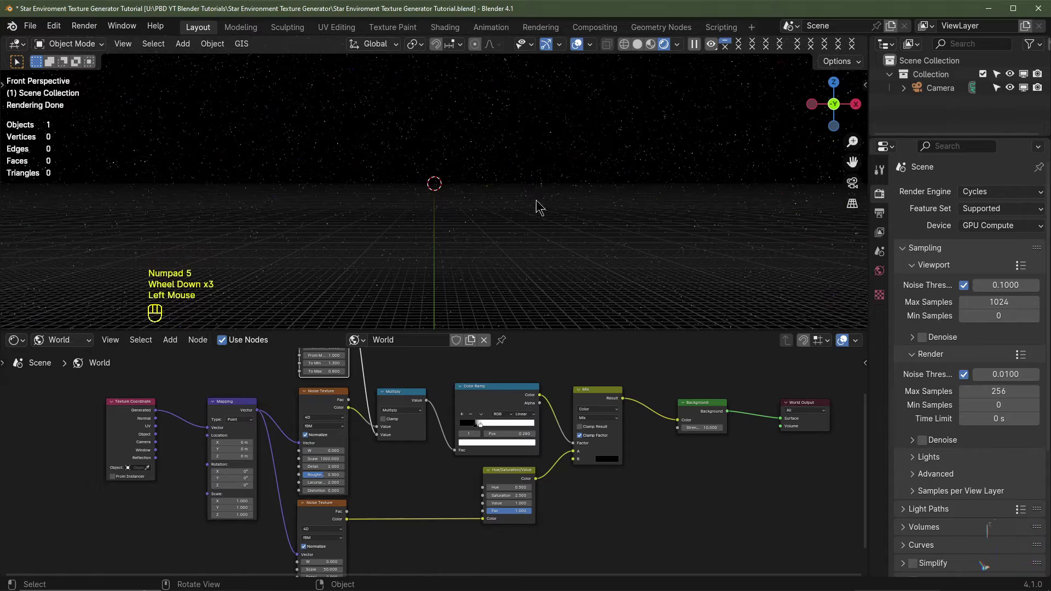
scroll("up", 3)
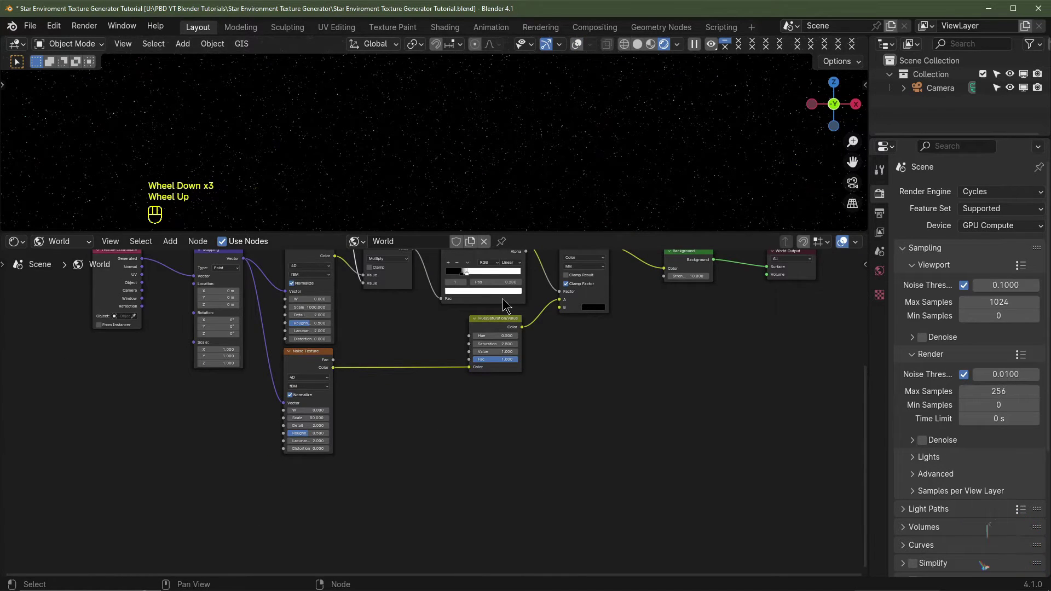
Feed a second Mix into the main Mix with A colour Hue 0.662, Sat 1, Value 0.004
middle_click(558, 456)
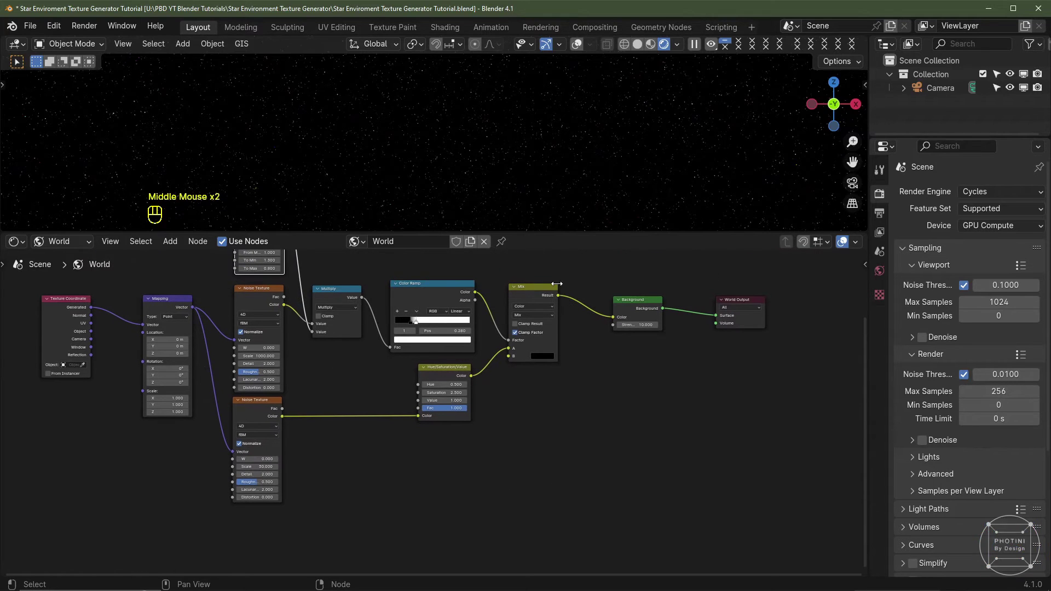
left_click(541, 296)
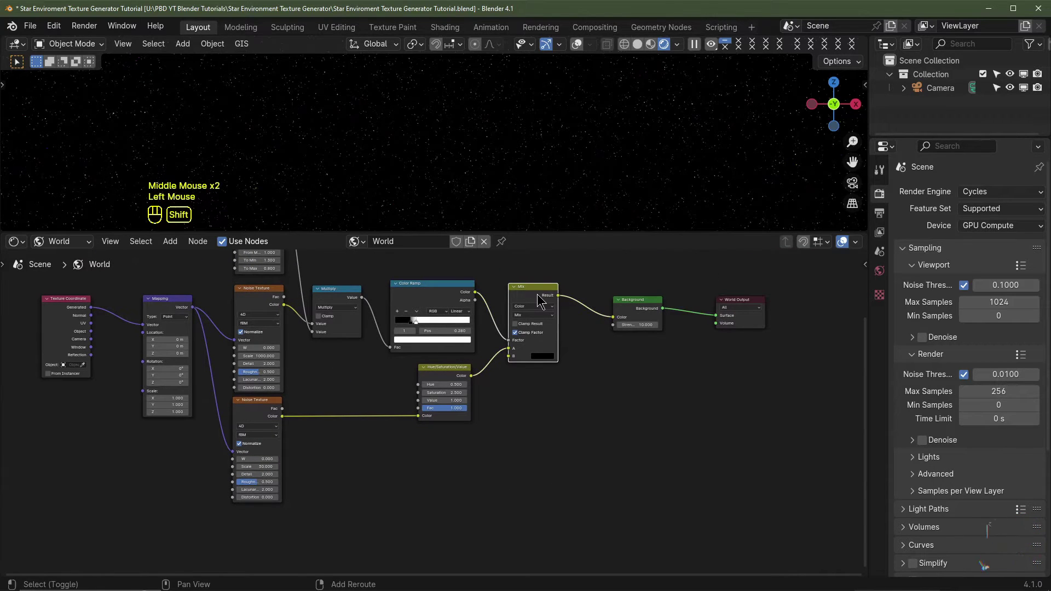
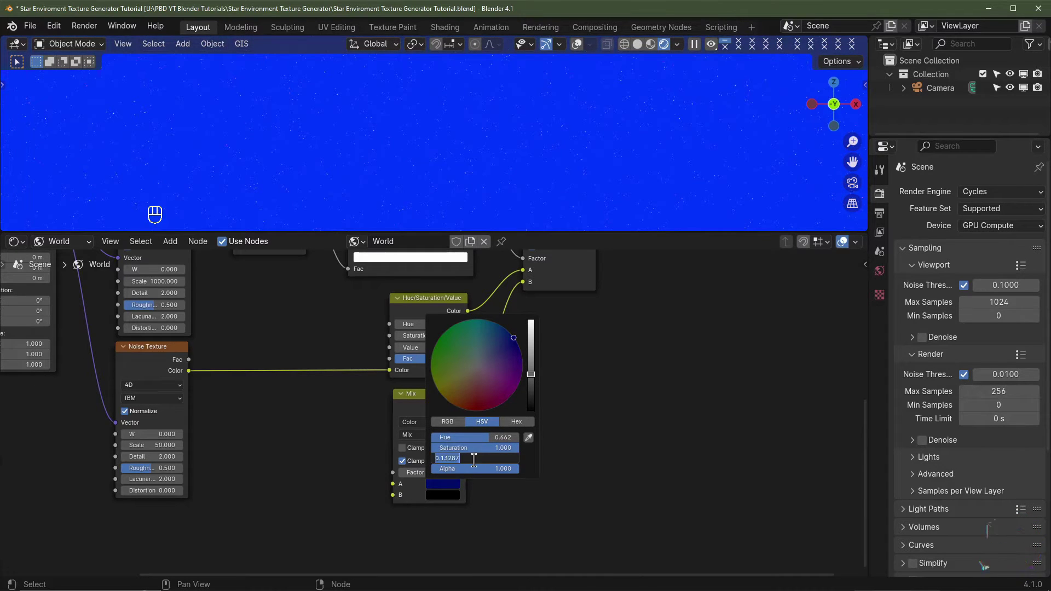
key("KP_0")
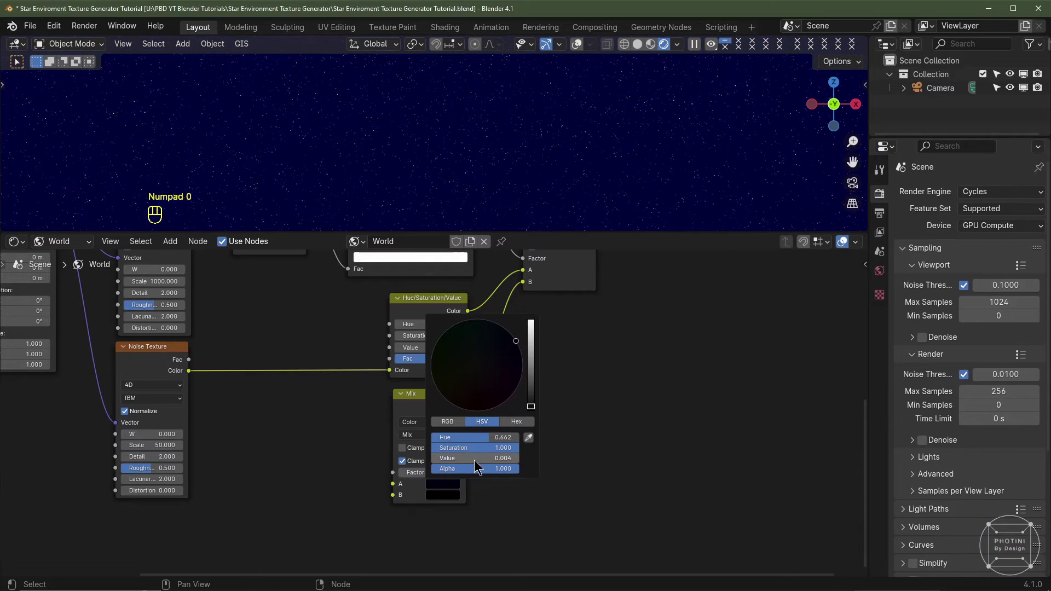
left_click(425, 521)
middle_click(425, 521)
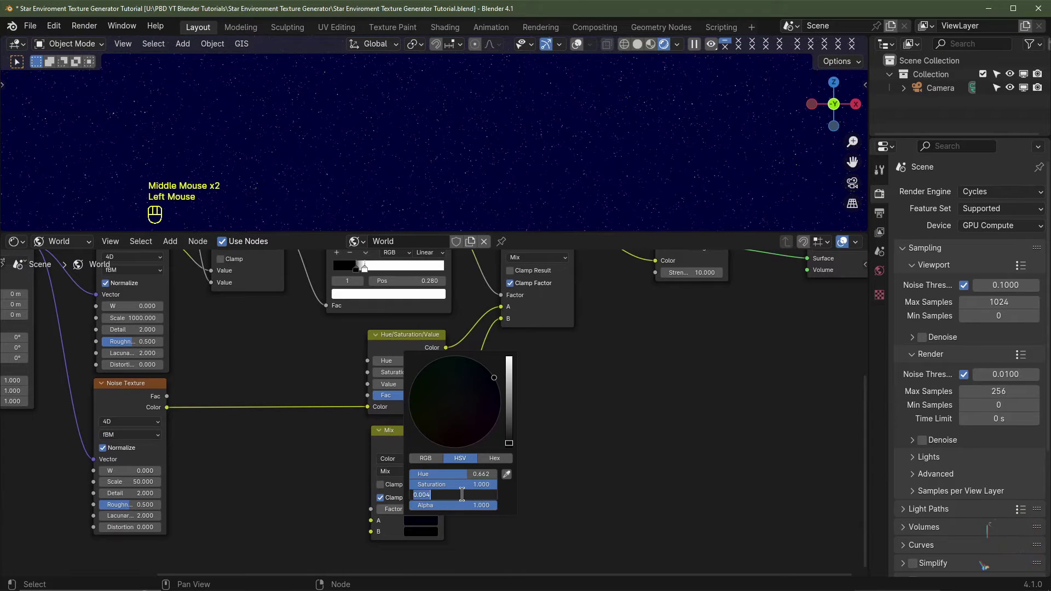
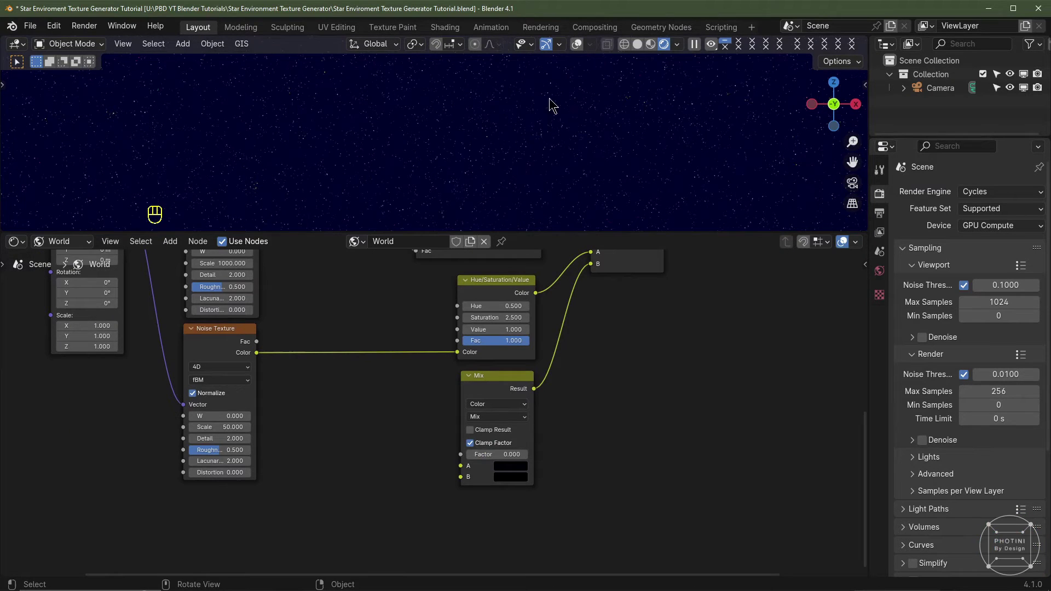
Duplicate the lower Mix node and place the copy beside the original
scroll("down", 3)
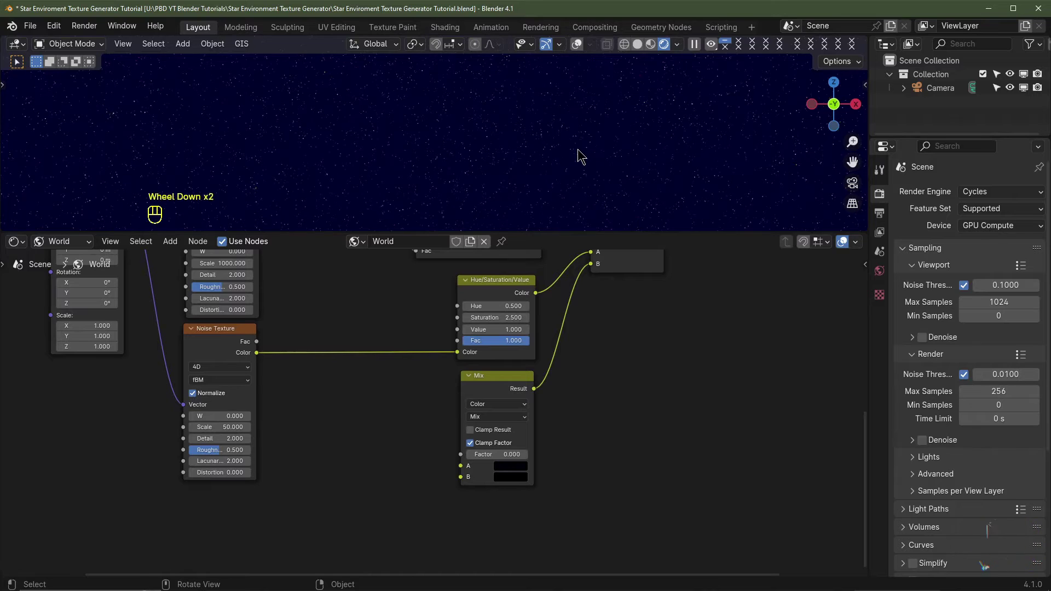
left_click(495, 382)
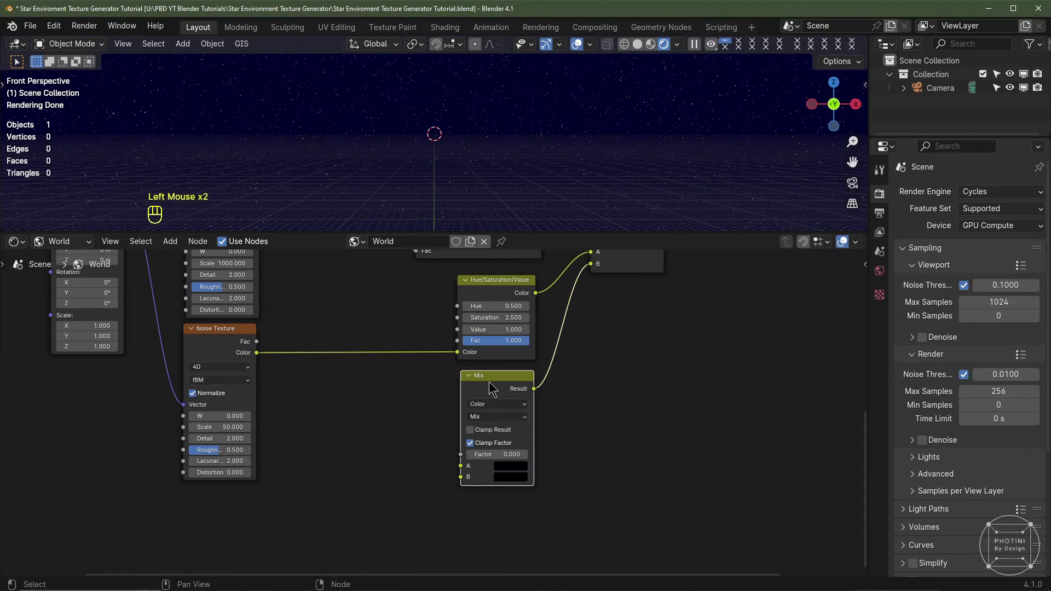
key("shift+d")
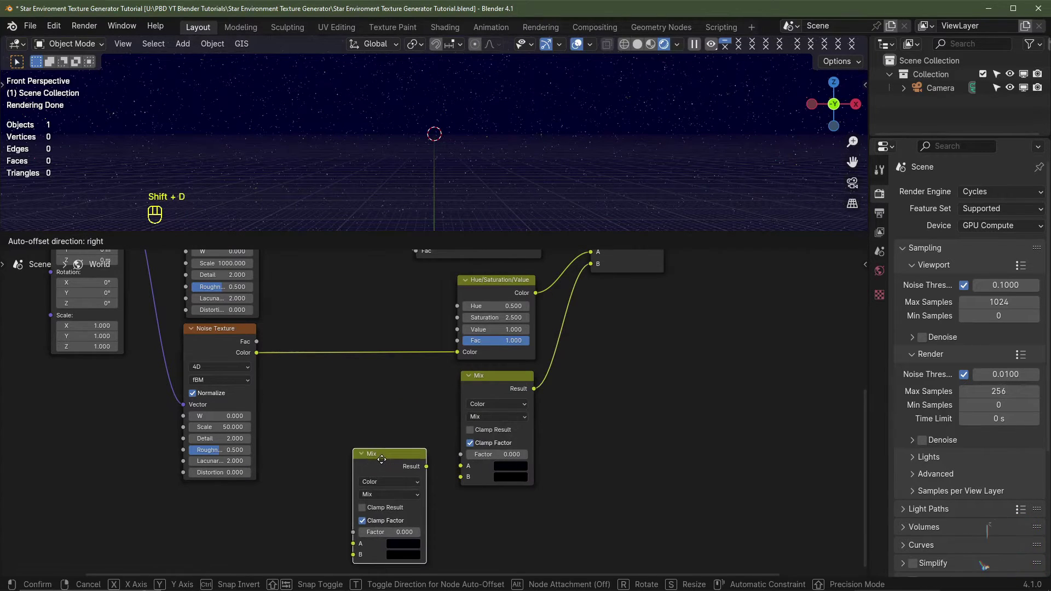
right_click(449, 379)
left_click_drag(438, 375, 463, 447)
middle_click(281, 490)
Add a Gradient Texture driving the new Mix Factor and chain it into the blue-tint Mix
key("shift+a")
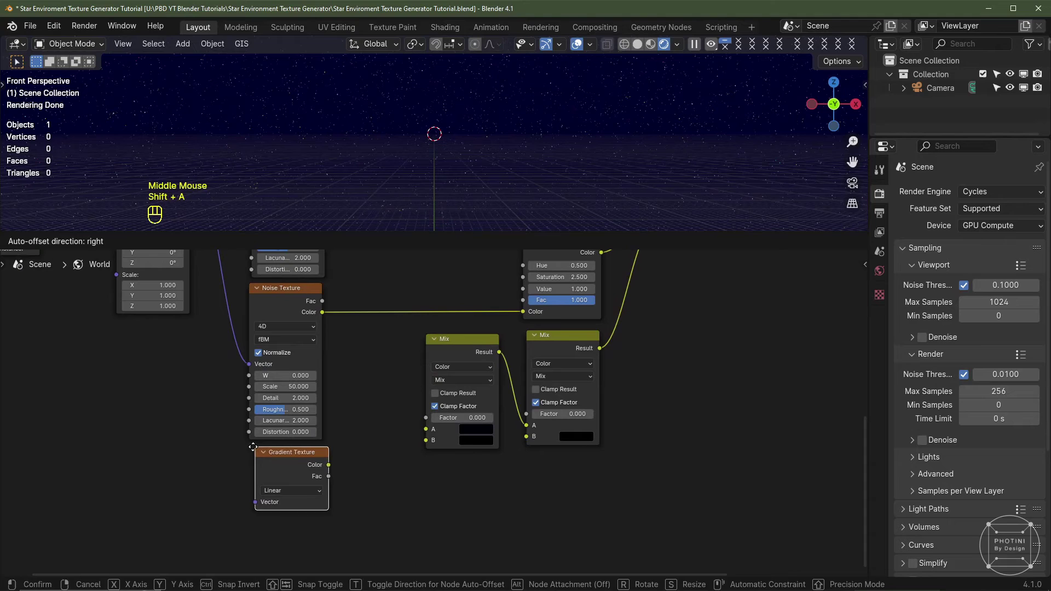
left_click_drag(322, 481, 423, 422)
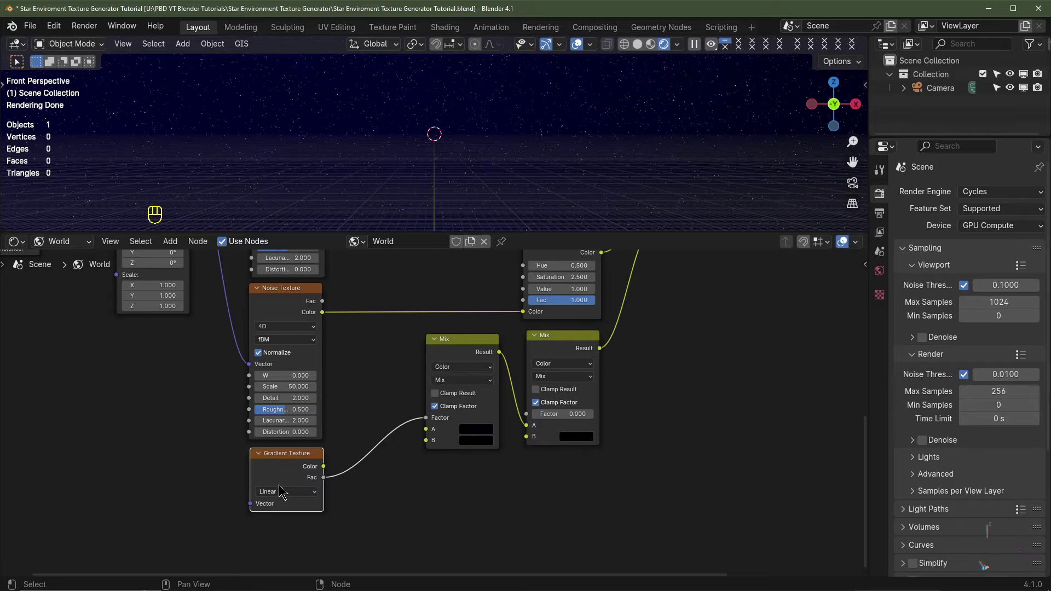
key("shift+a")
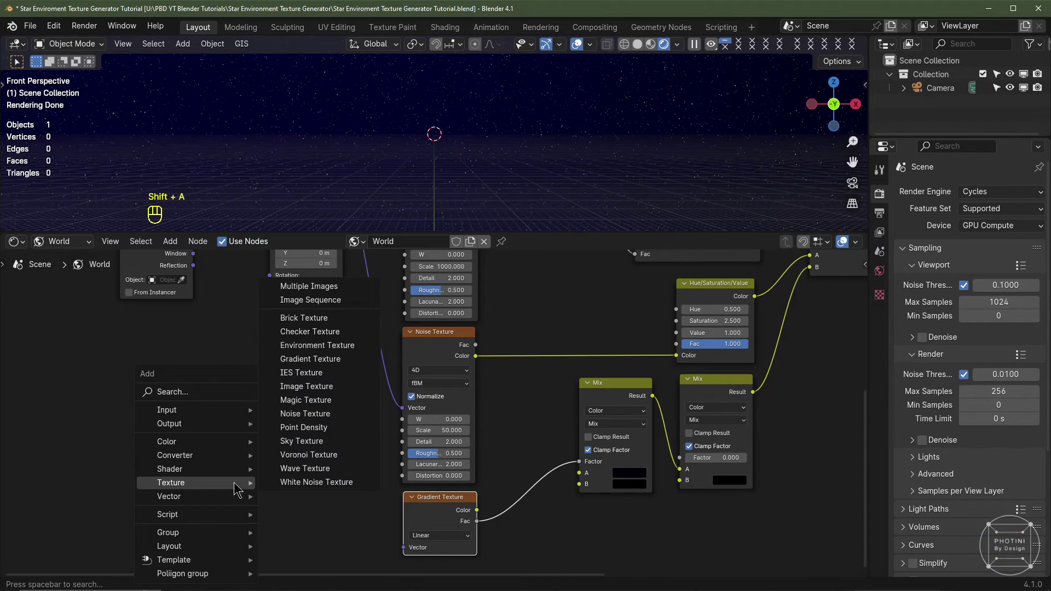
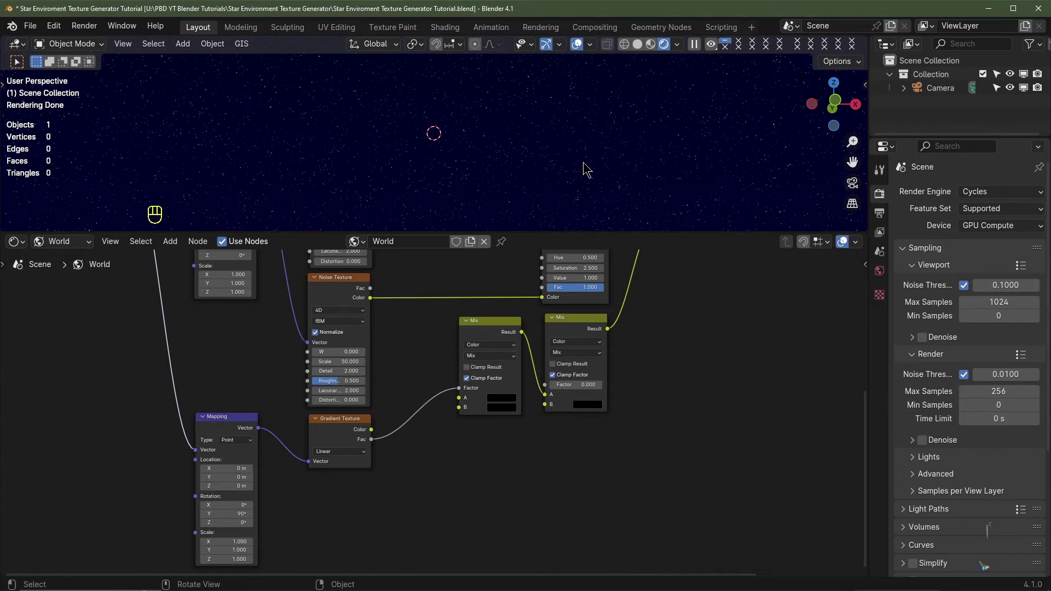
Select the camera and look at the starfield through it with its lens settings shown
key("KP_1")
middle_click(546, 133)
left_click(545, 133)
scroll("down", 3)
key("KP_0")
scroll("down", 3)
scroll("up", 3)
left_click_drag(617, 143, 610, 155)
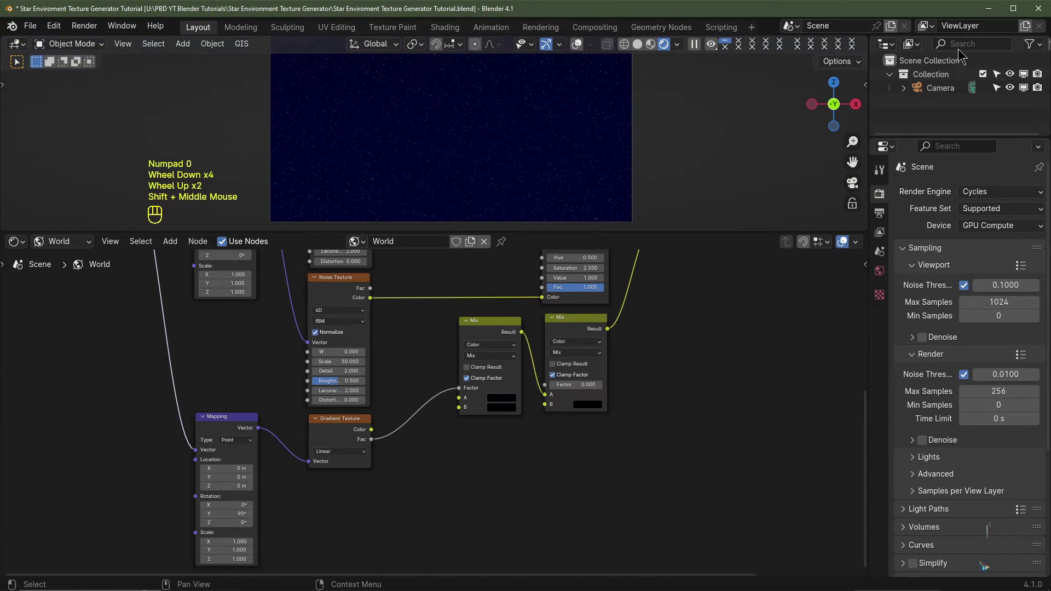
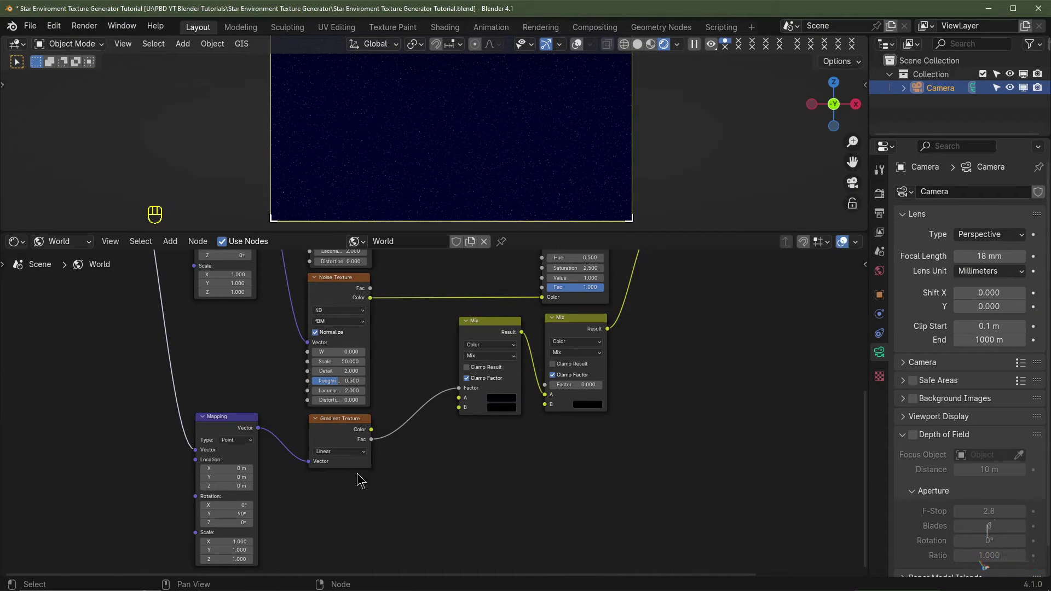
Enlarge the Shader Editor and frame the whole World node tree
middle_click(588, 99)
left_click(613, 338)
middle_click(380, 496)
scroll("up", 3)
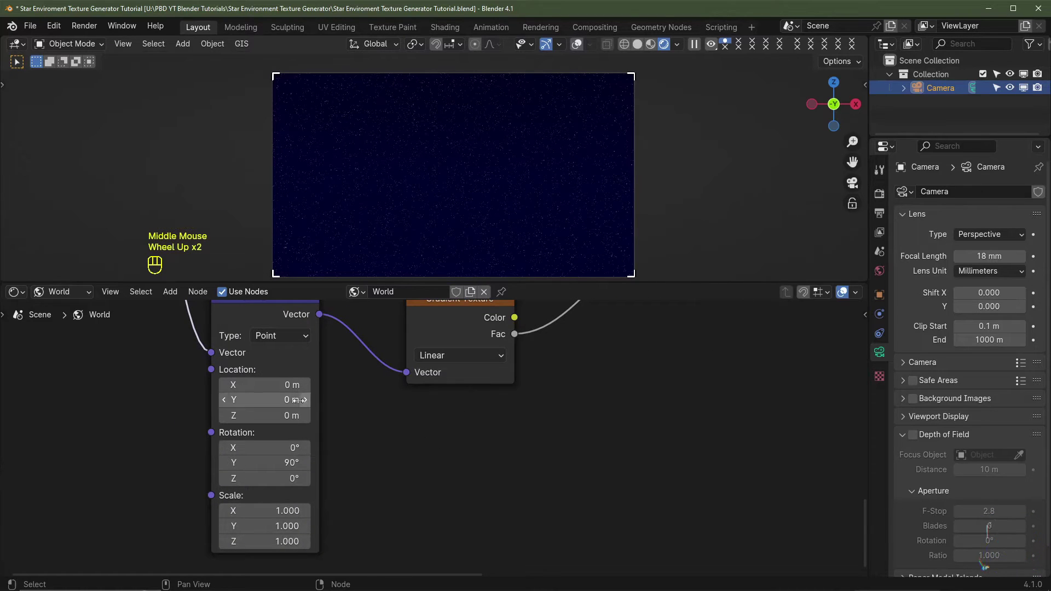
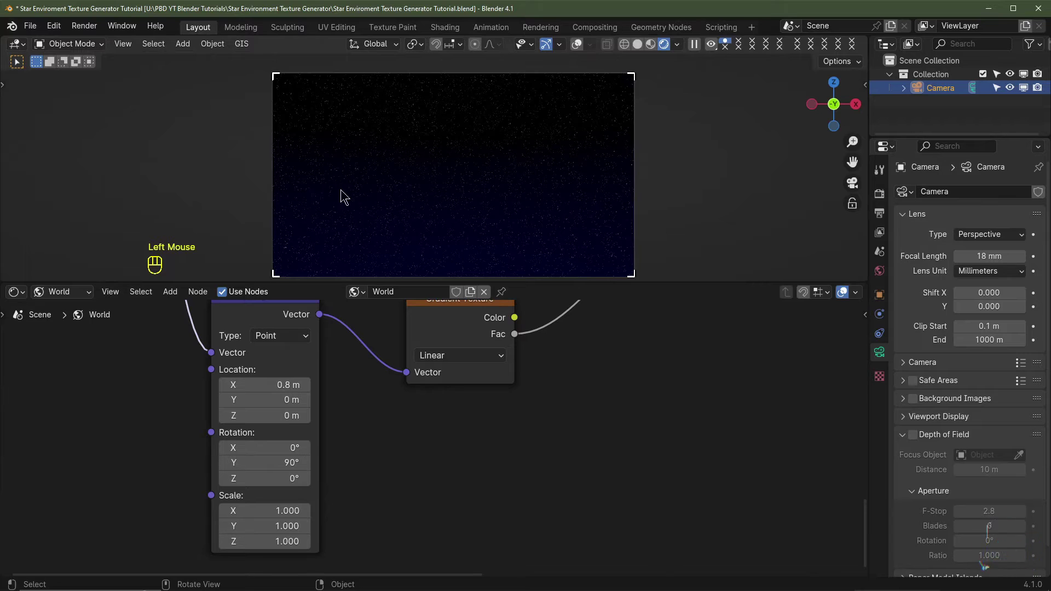
middle_click(611, 414)
scroll("down", 3)
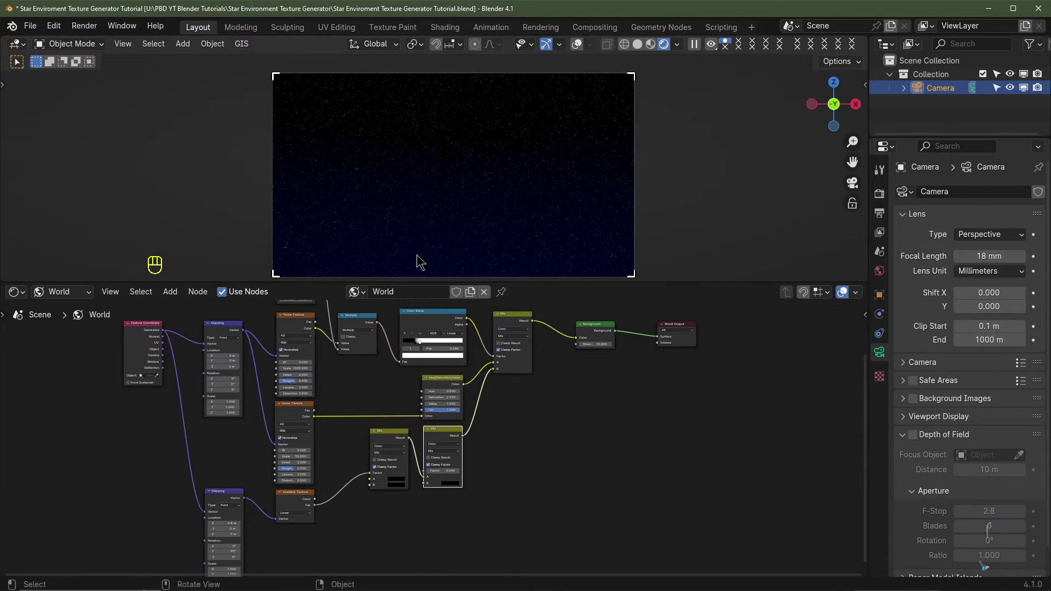
Duplicate a Mix node, place it beside the original and set its Factor to 0
middle_click(579, 449)
left_click(362, 403)
scroll("up", 3)
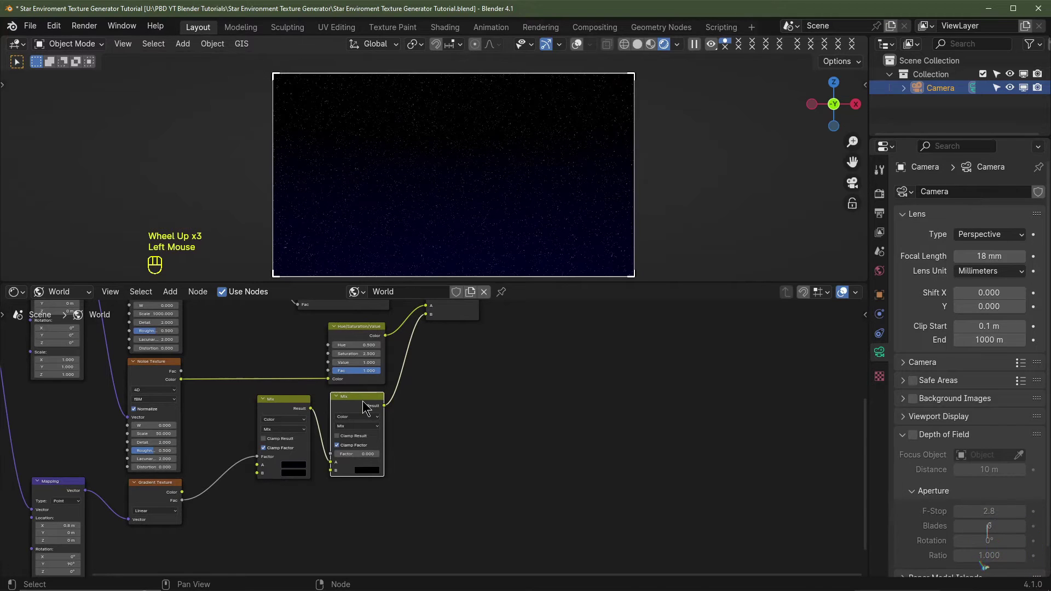
key("shift+d")
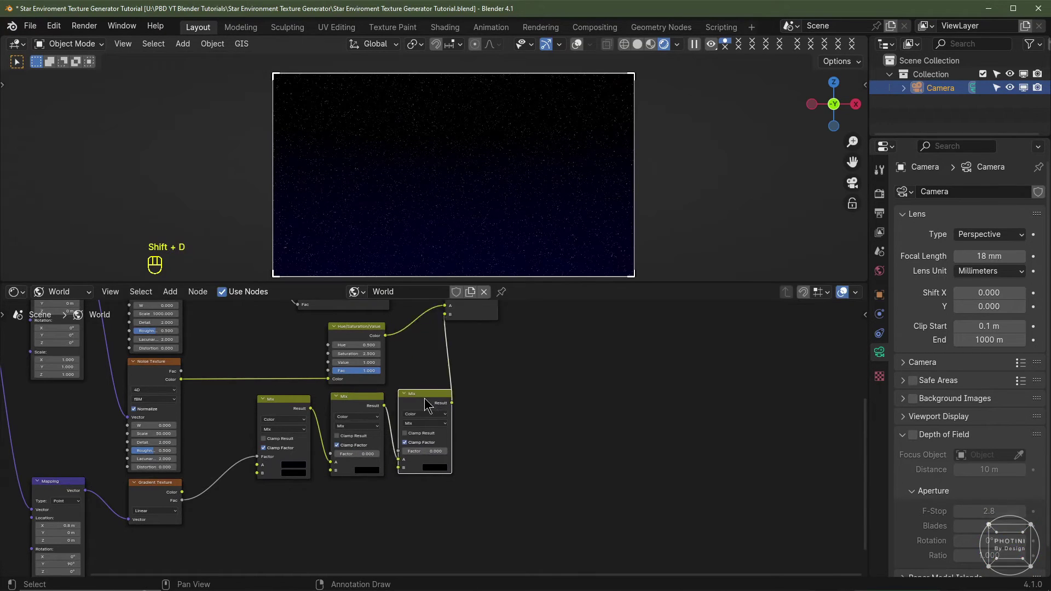
left_click(481, 456)
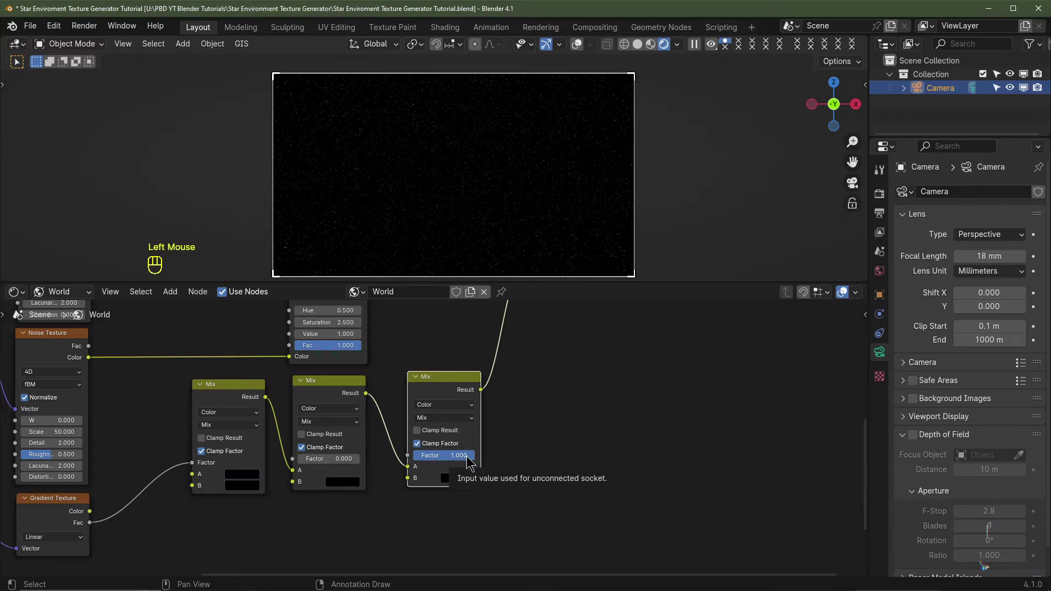
left_click(470, 457)
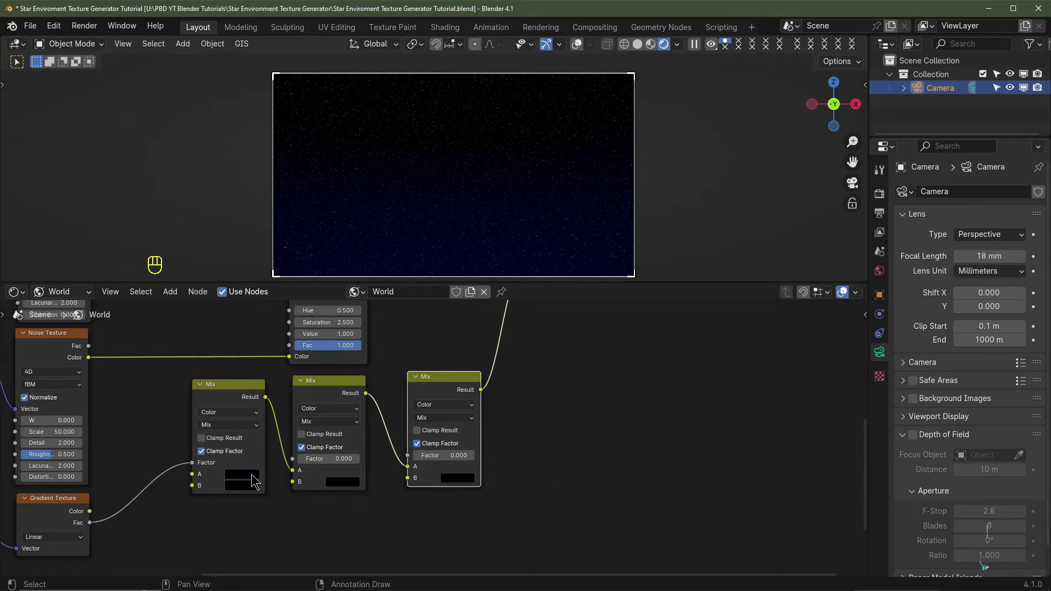
Insert the new Mix node onto the link between the existing Mix nodes in the chain
scroll("up", 3)
left_click(165, 491)
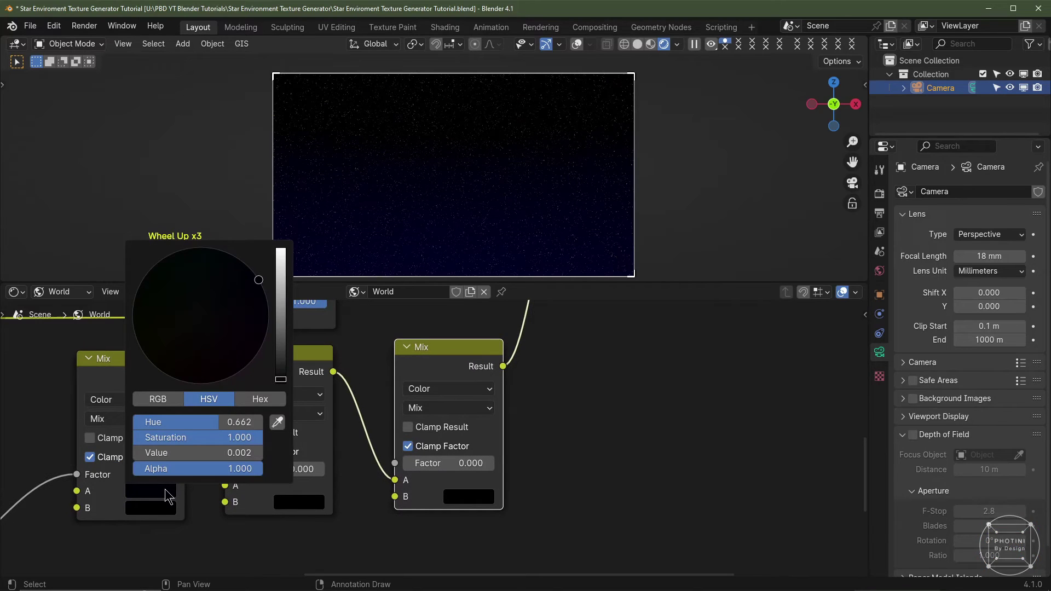
left_click(355, 525)
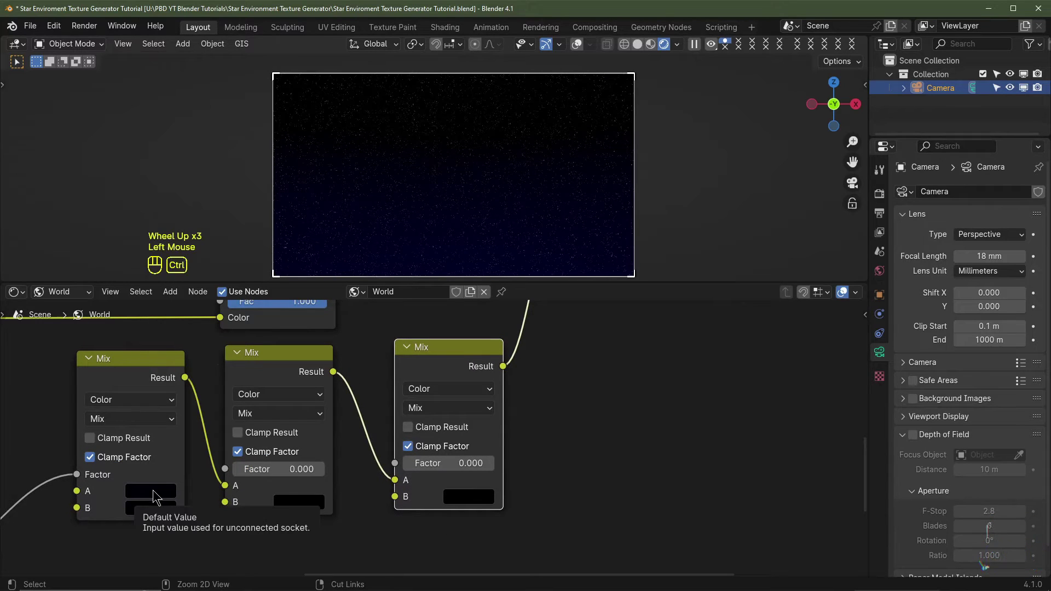
key("ctrl+c")
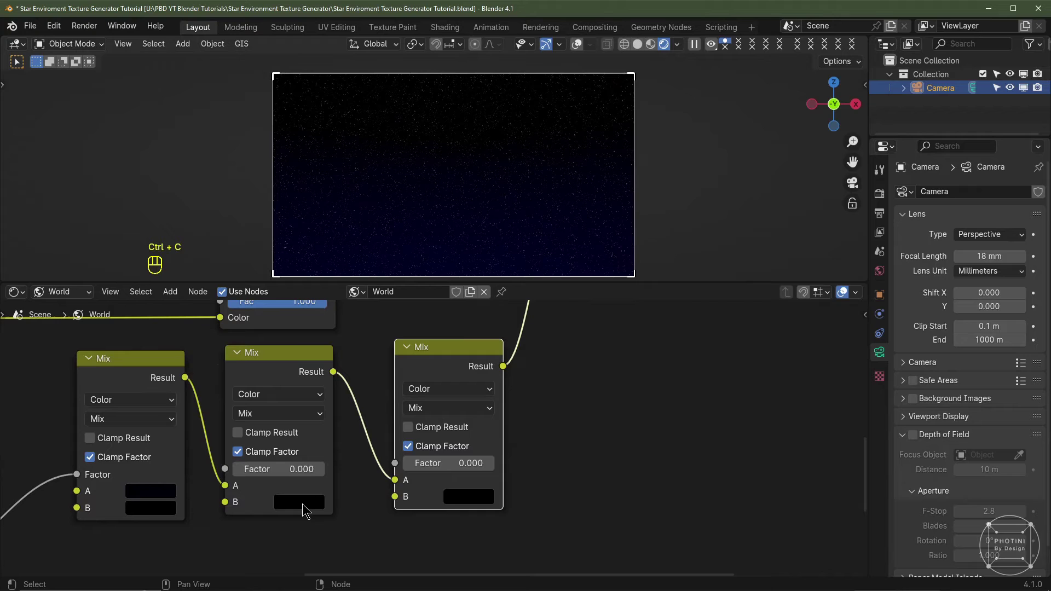
key("ctrl+v")
left_click(293, 482)
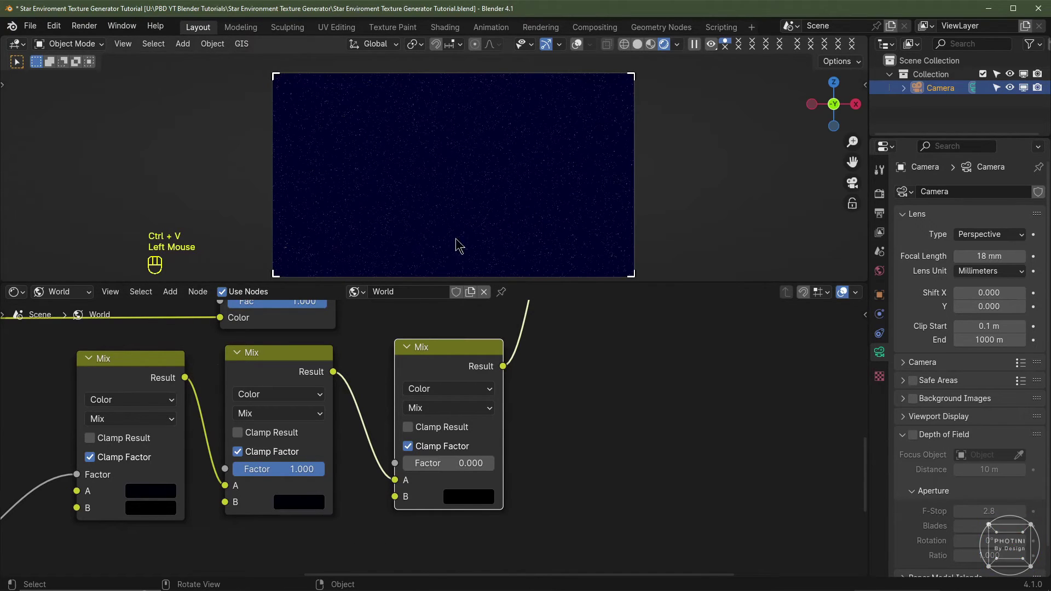
left_click_drag(426, 463, 401, 466)
left_click(316, 468)
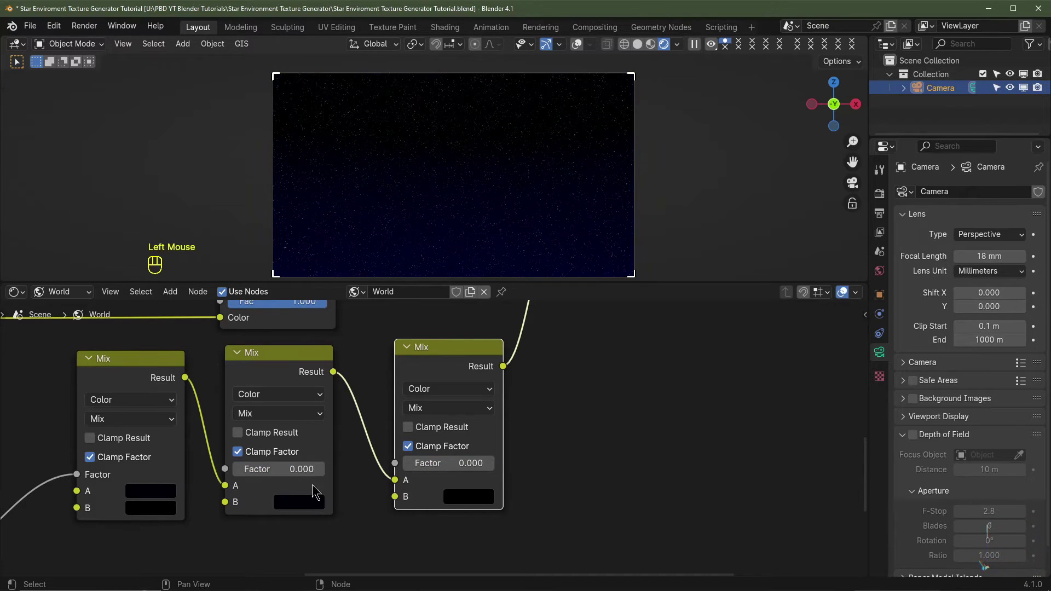
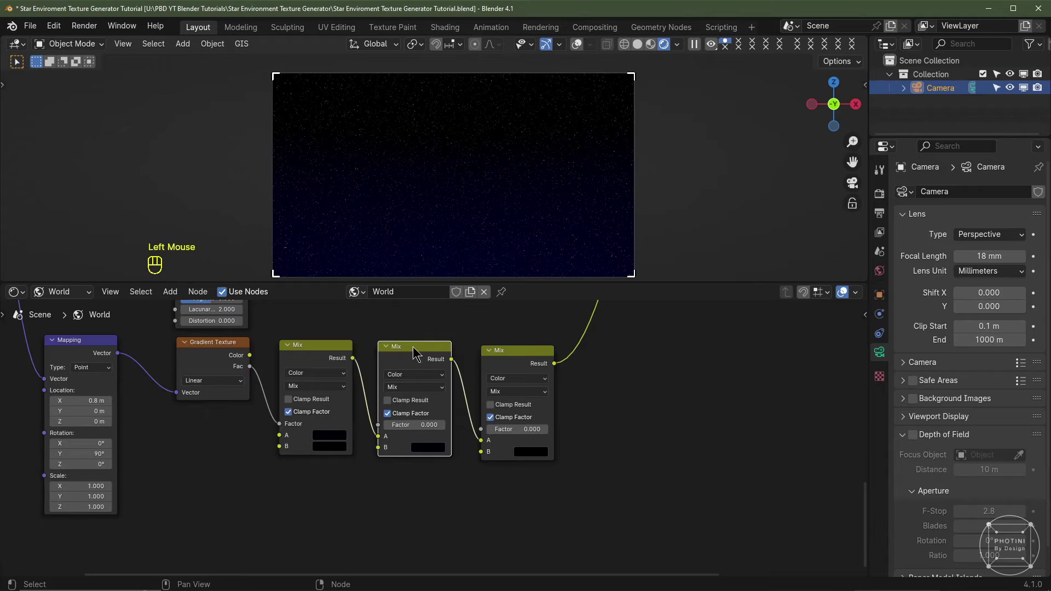
Add a Converter > Map Range node and place it below the Mix nodes
key("shift+a")
middle_click(328, 529)
scroll("down", 3)
key("shift+a")
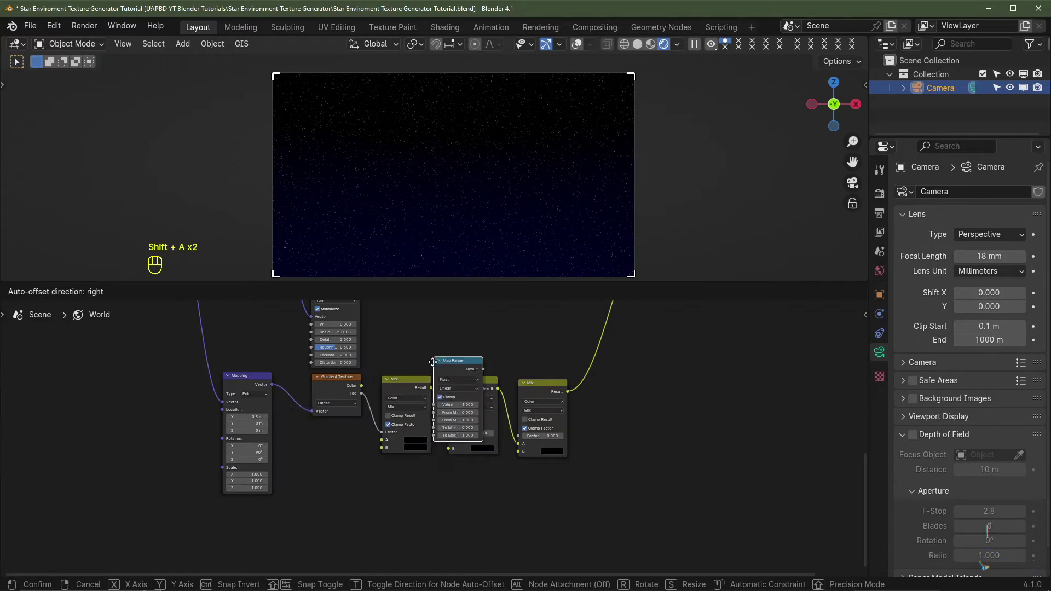
left_click(433, 480)
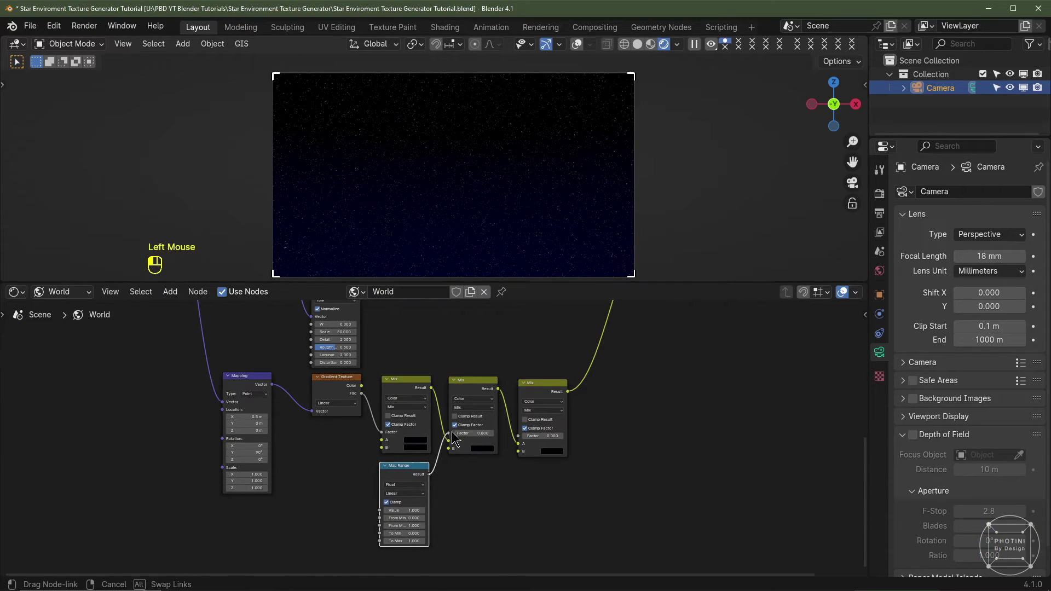
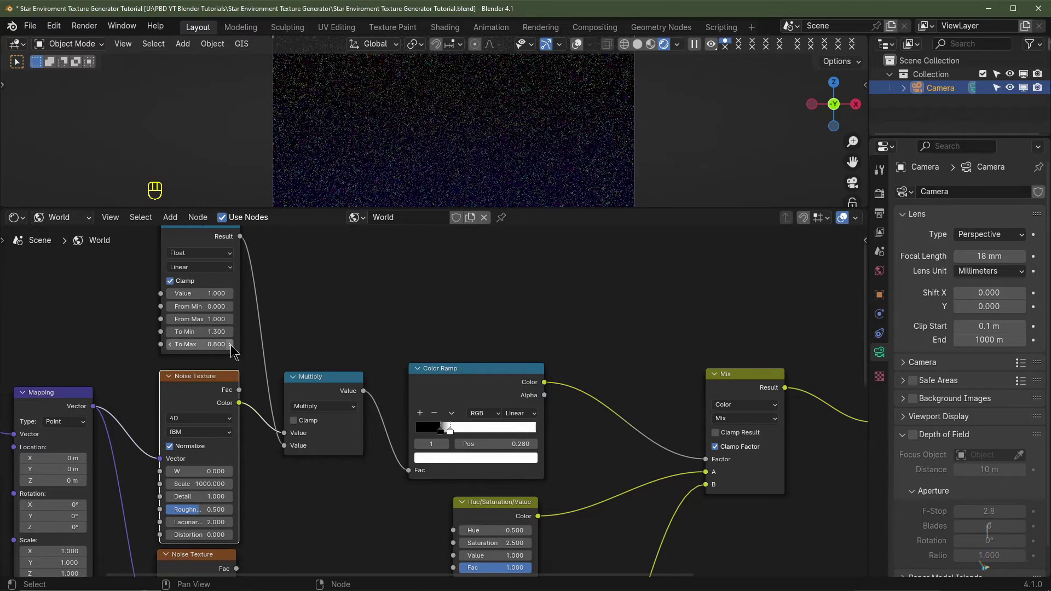
Wire the Map Range Result (0–1 to 1–0) into a Mix node input
left_click(230, 346)
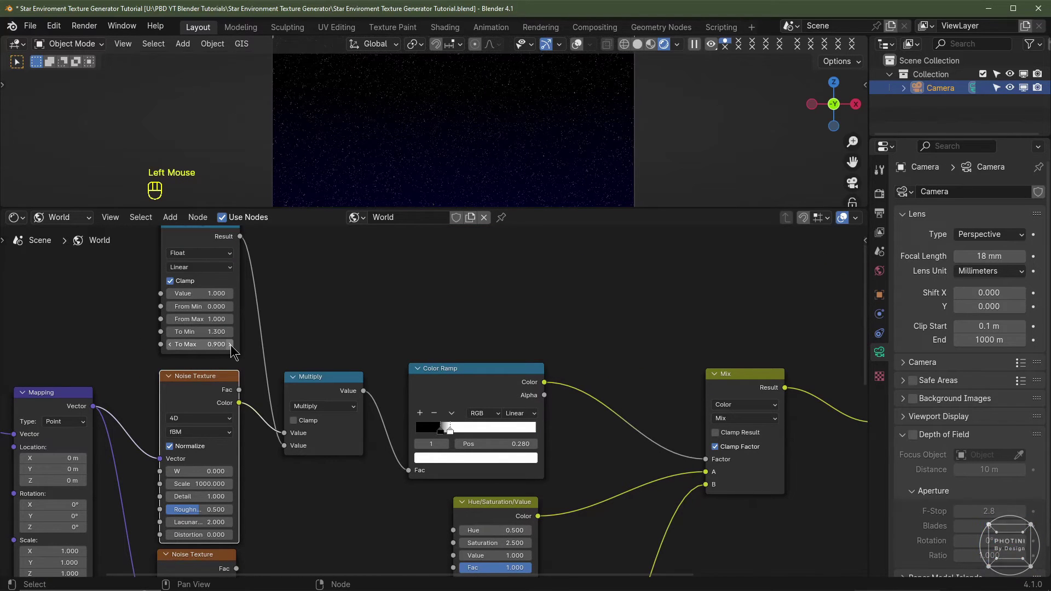
scroll("down", 3)
left_click_drag(536, 263, 160, 531)
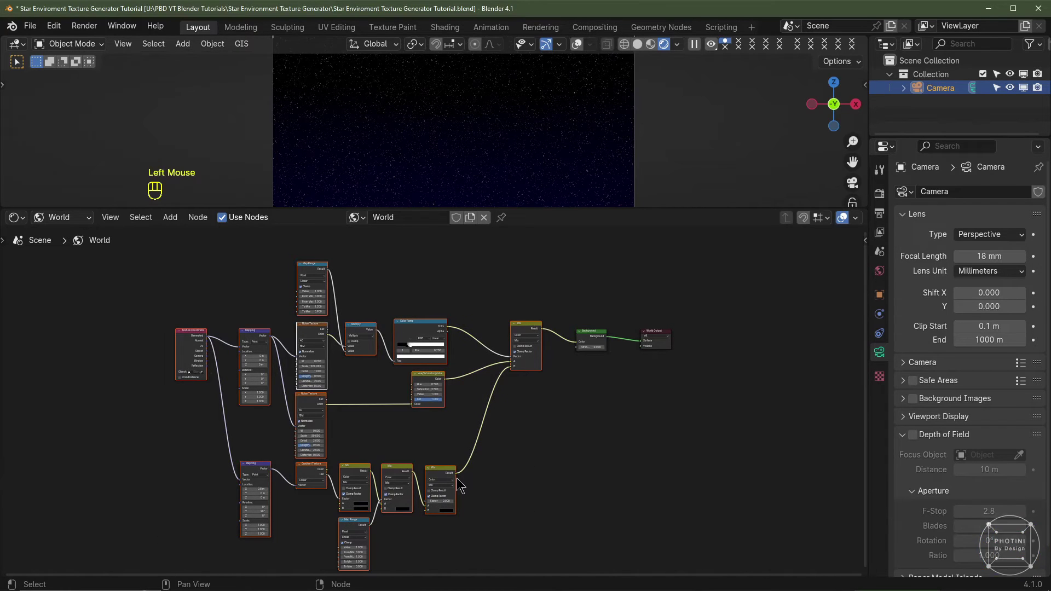
Collapse the selected star shader nodes into a node group with Ctrl+G
key("ctrl+g")
scroll("up", 3)
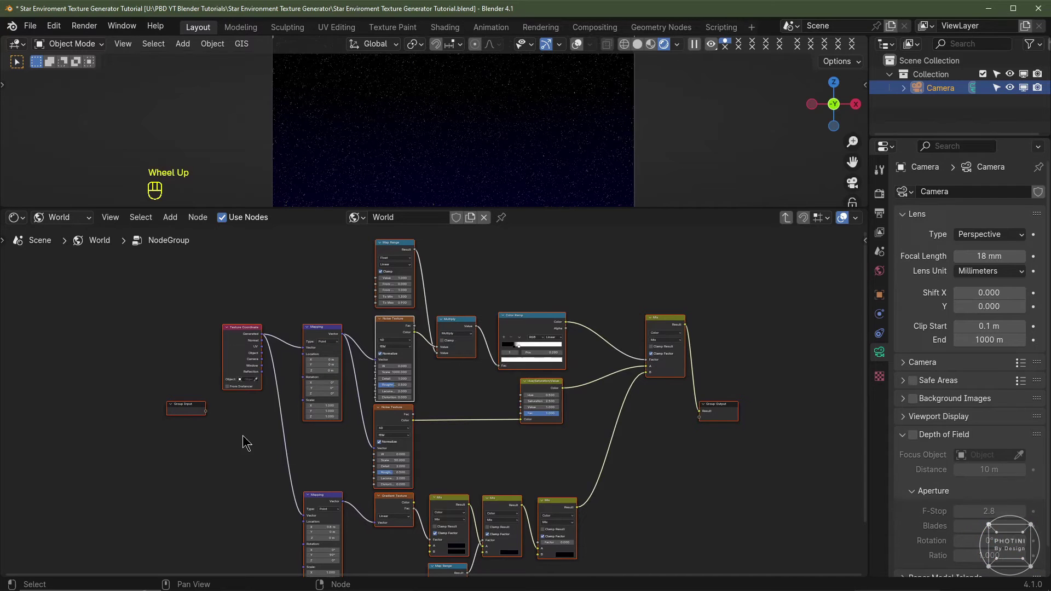
left_click(186, 412)
scroll("up", 3)
middle_click(117, 455)
left_click(263, 466)
middle_click(531, 277)
left_click(532, 276)
Show the N sidebar's Node tab with the Map Range node's name and label properties
key("n")
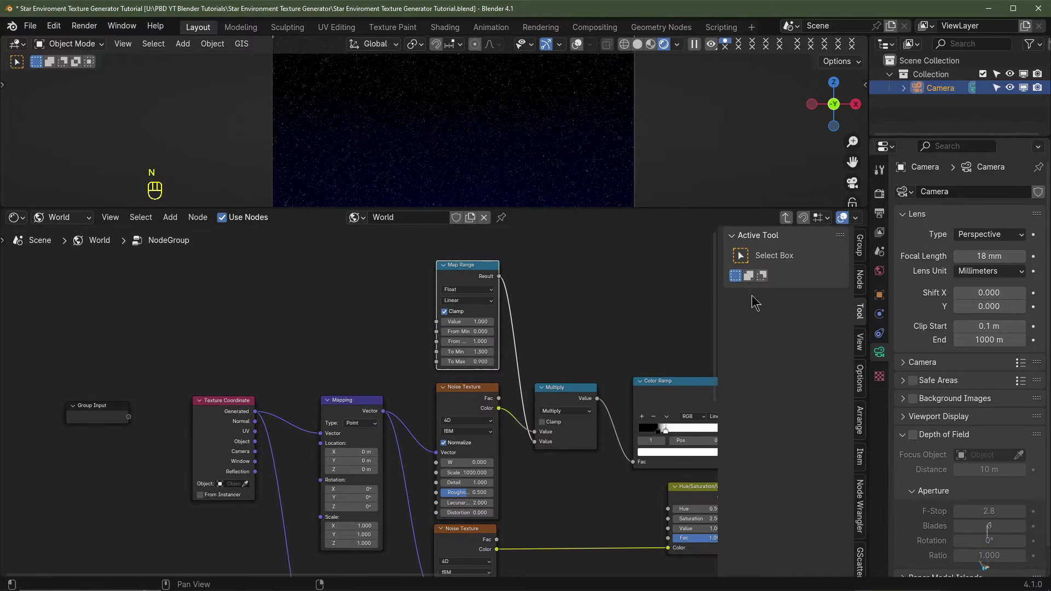
left_click(860, 277)
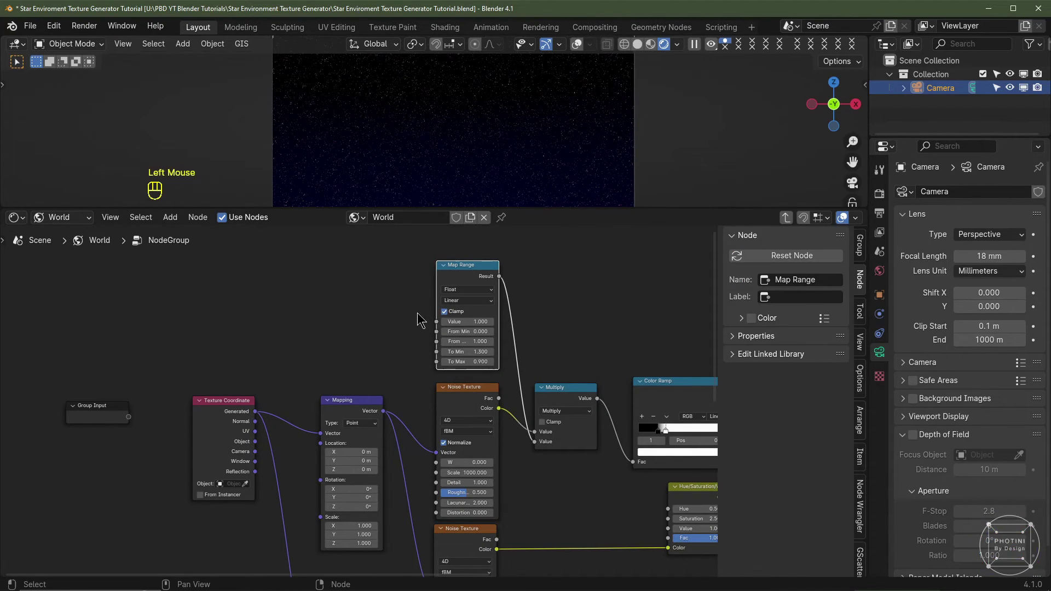
Connect a new group input to the Map Range Value and rename it Sky Gradient
left_click_drag(440, 322, 136, 418)
left_click(105, 417)
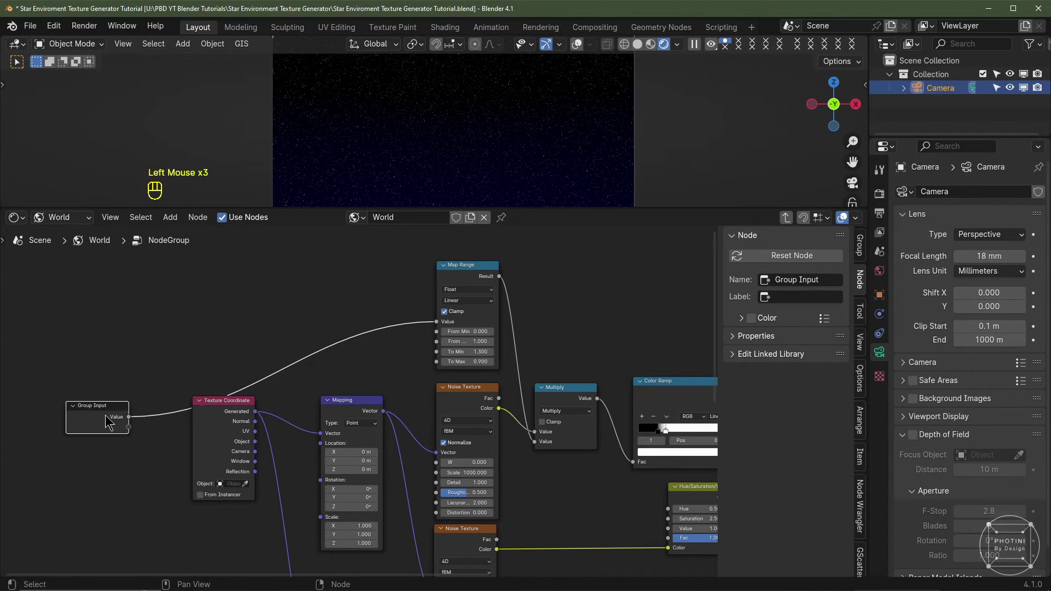
left_click(864, 251)
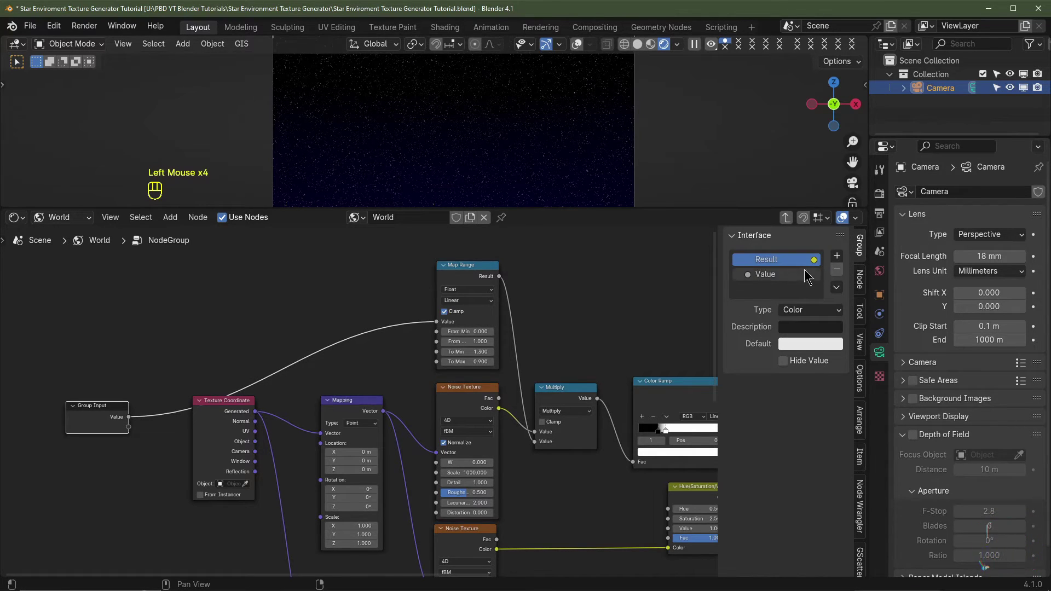
left_click(770, 275)
left_click_drag(770, 275, 816, 287)
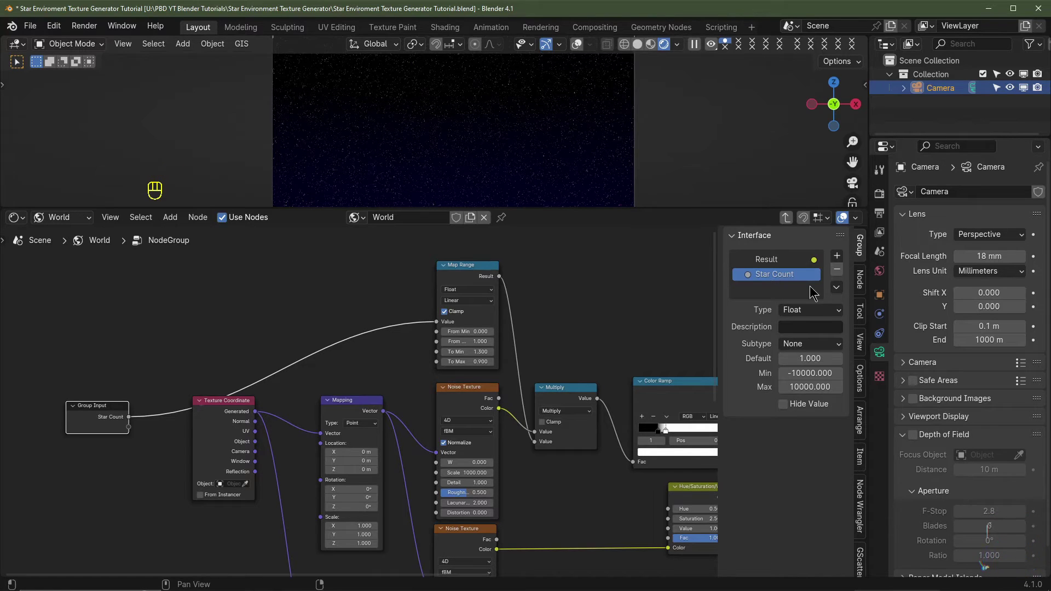
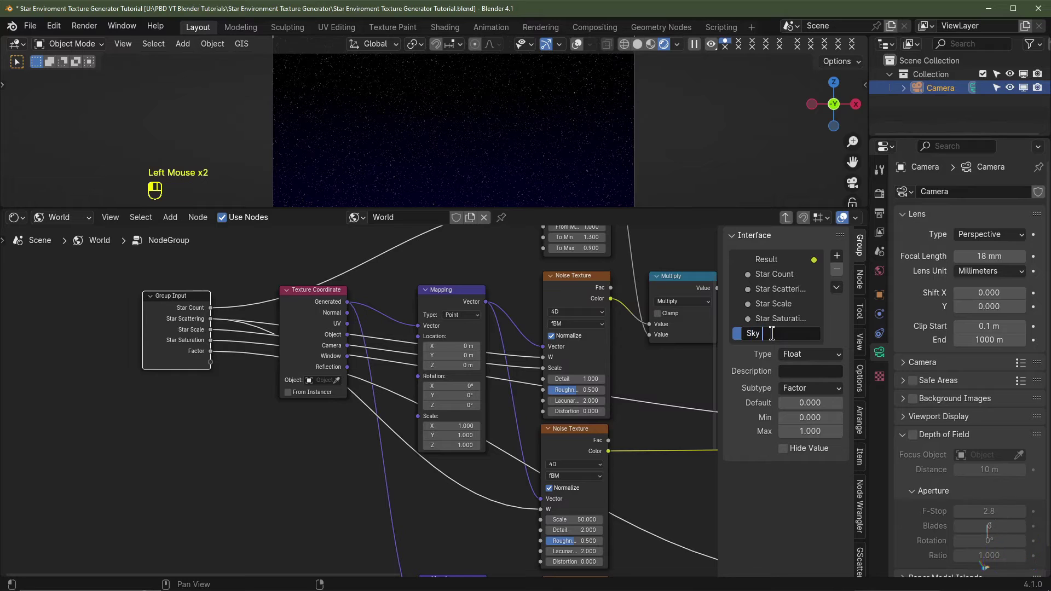
Rearrange the group's node layout, bringing the texture coordinate and mapping nodes into view
middle_click(771, 335)
scroll("down", 3)
left_click_drag(572, 427, 337, 399)
scroll("down", 3)
middle_click(342, 431)
left_click_drag(208, 300, 250, 525)
middle_click(460, 446)
scroll("up", 3)
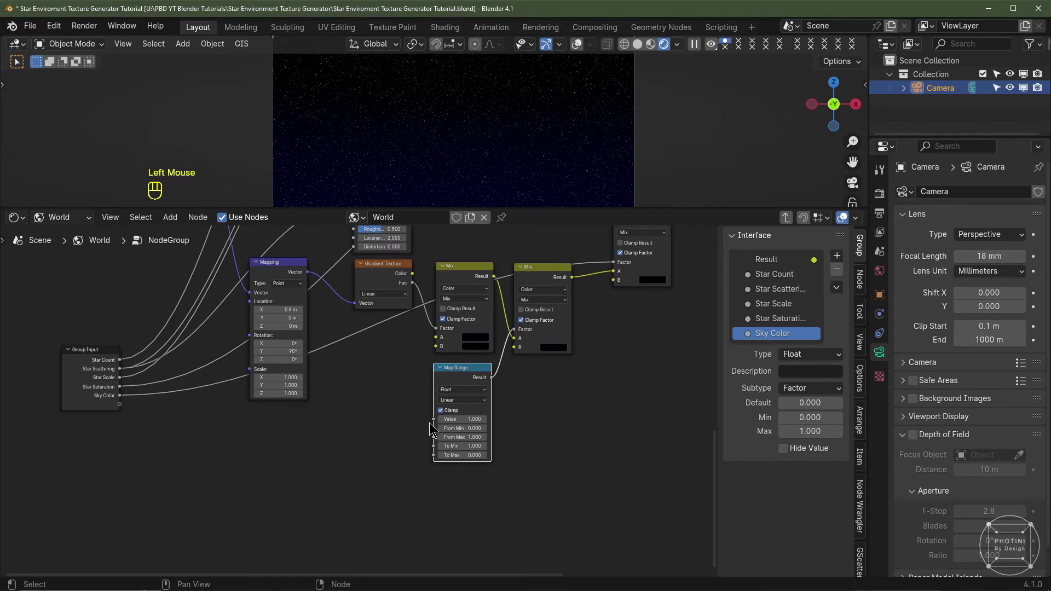
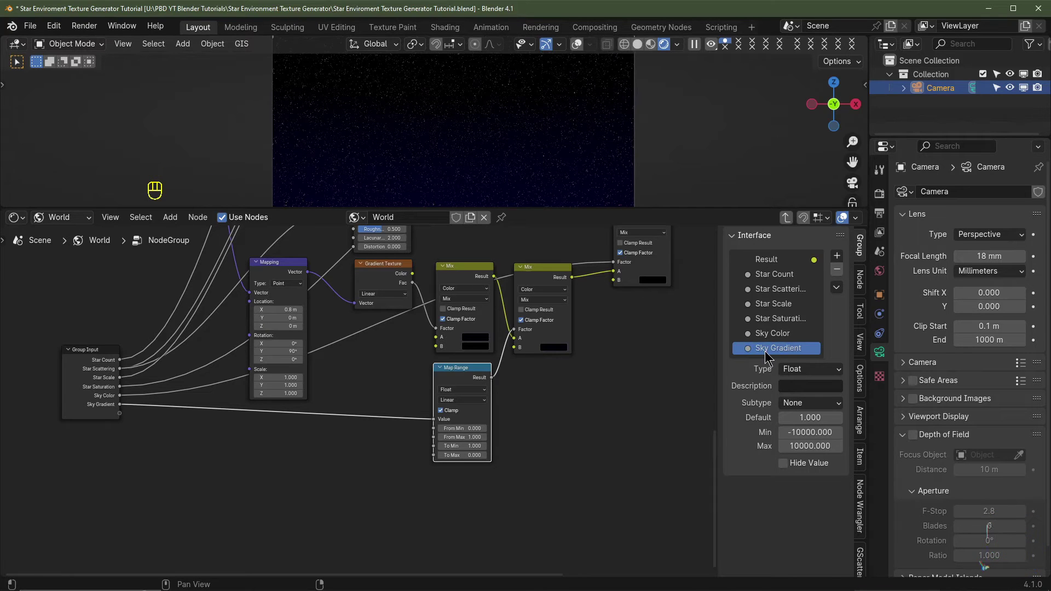
left_click(187, 449)
middle_click(187, 449)
scroll("up", 3)
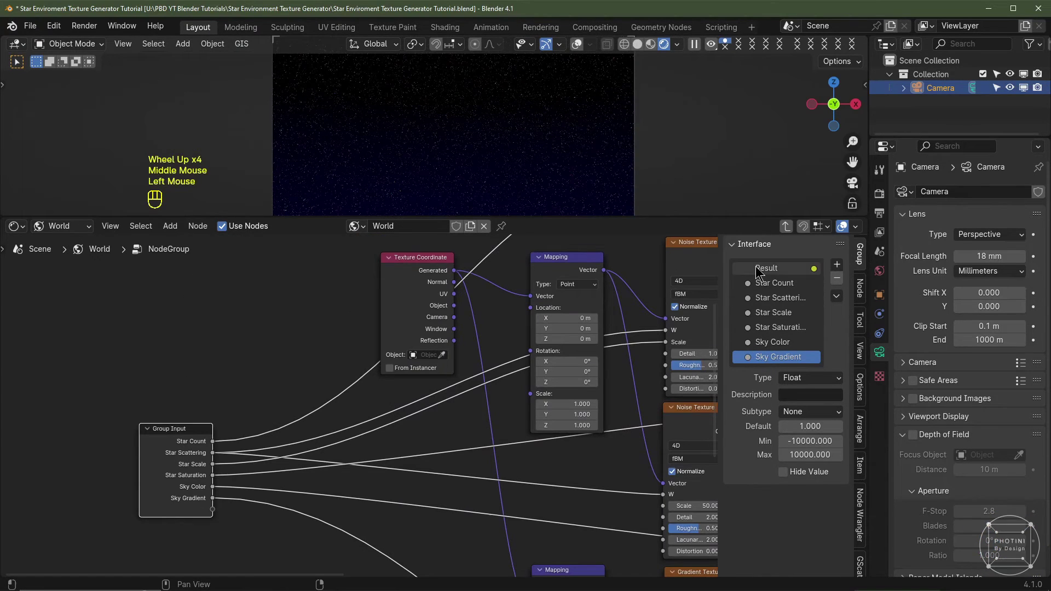
Set Default/Min/Max values for the Star Count and Star Scale group inputs
left_click(764, 285)
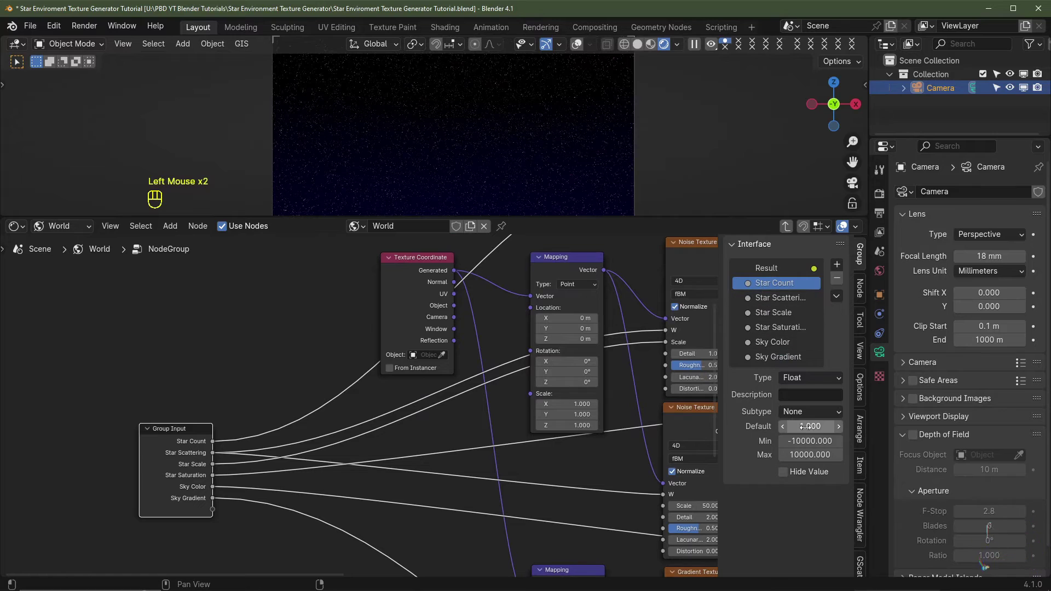
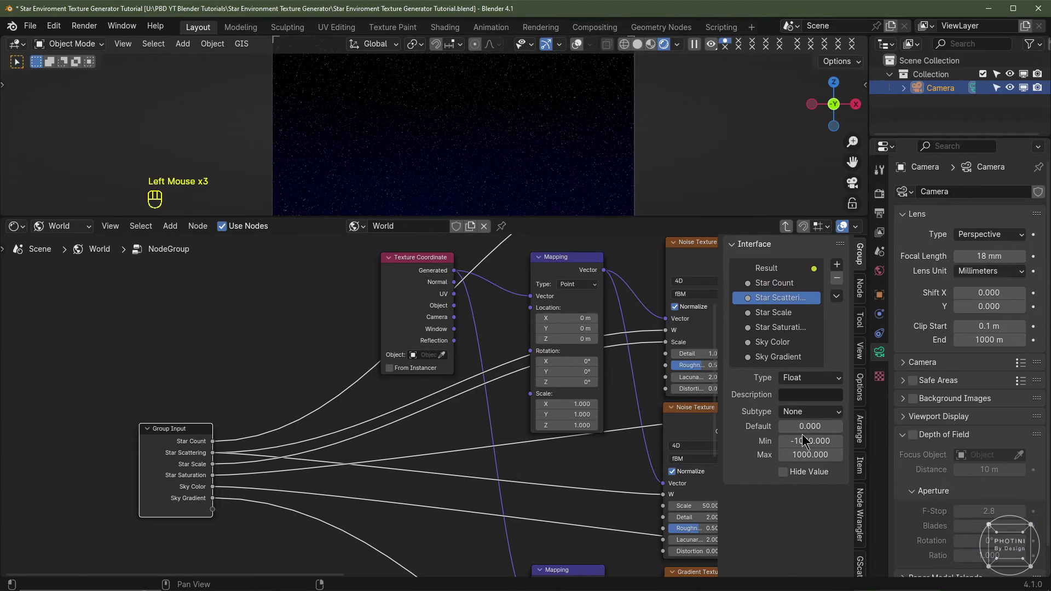
left_click(776, 310)
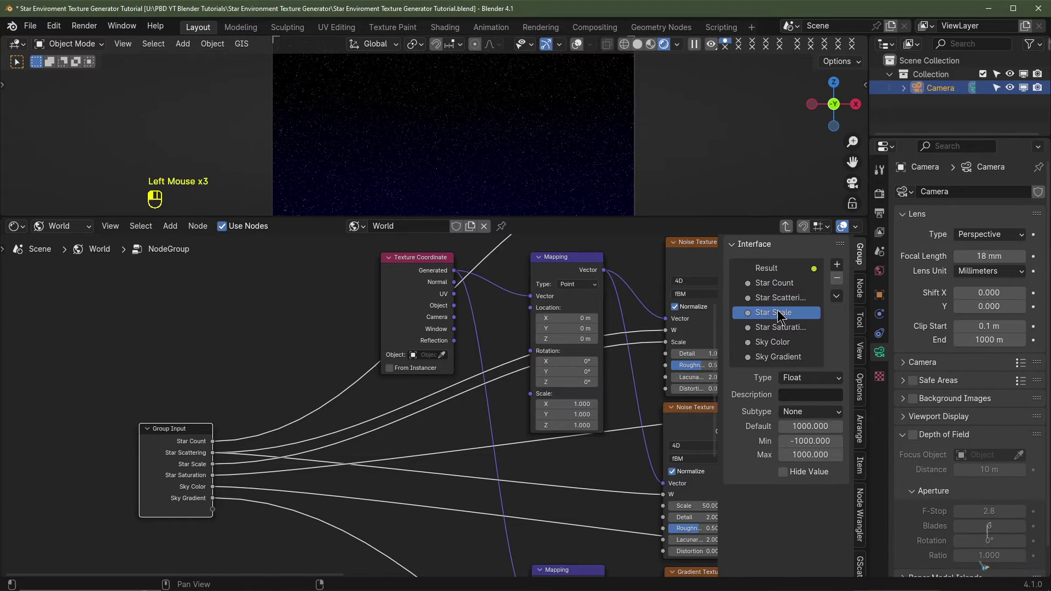
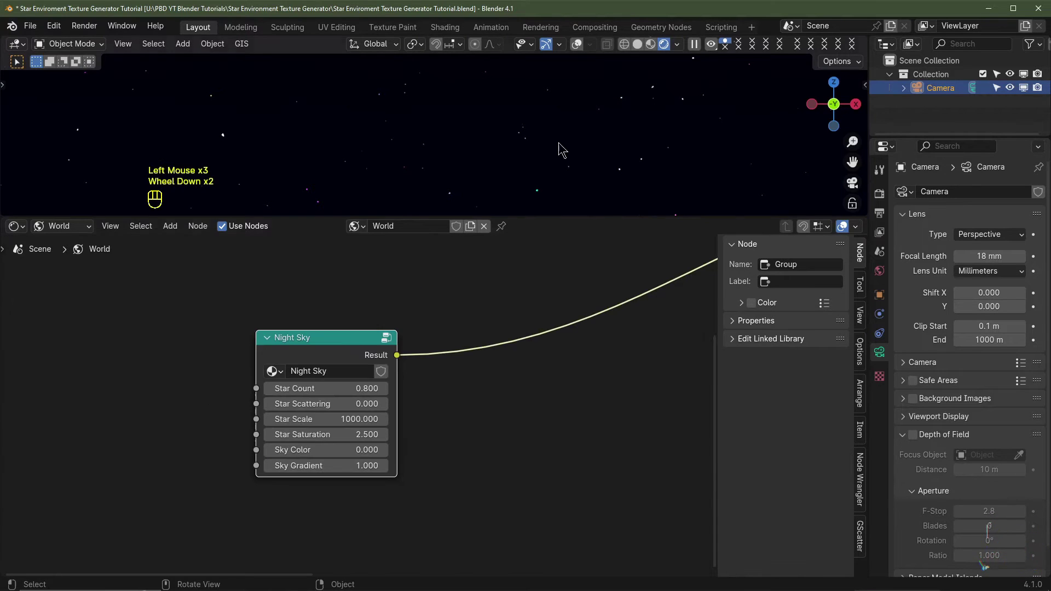
scroll("down", 3)
Keep Sky Color at 0, lower Star Count to 0.7 and make a test render with F12
left_click(345, 487)
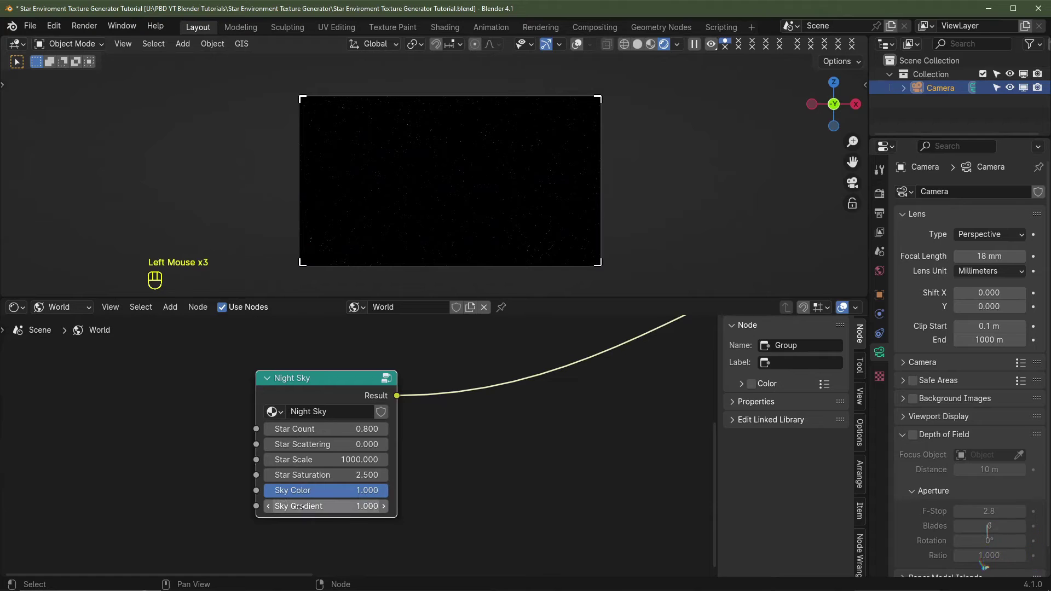
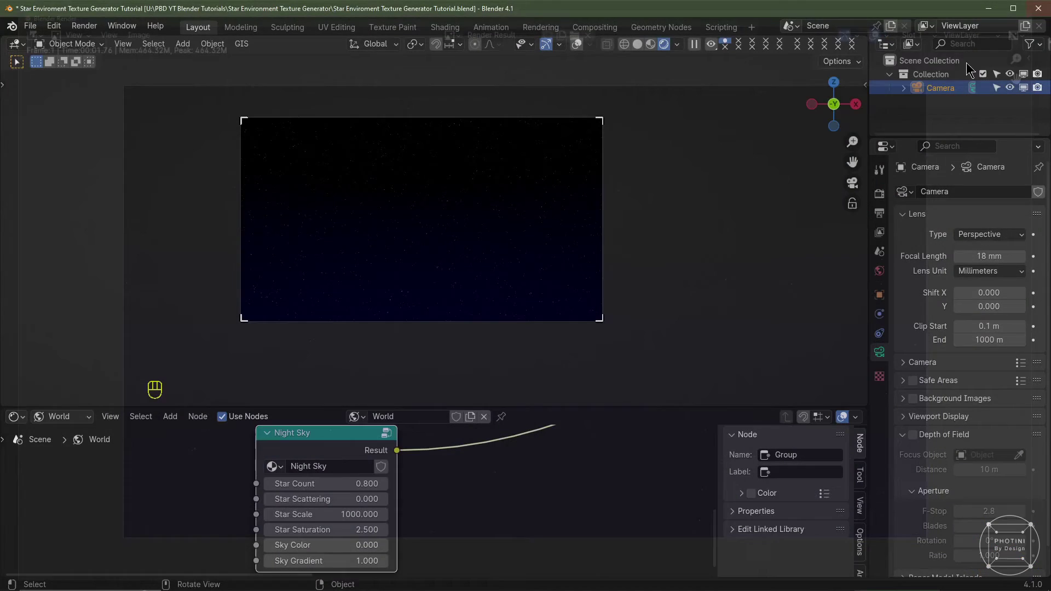
left_click(271, 485)
key("F12")
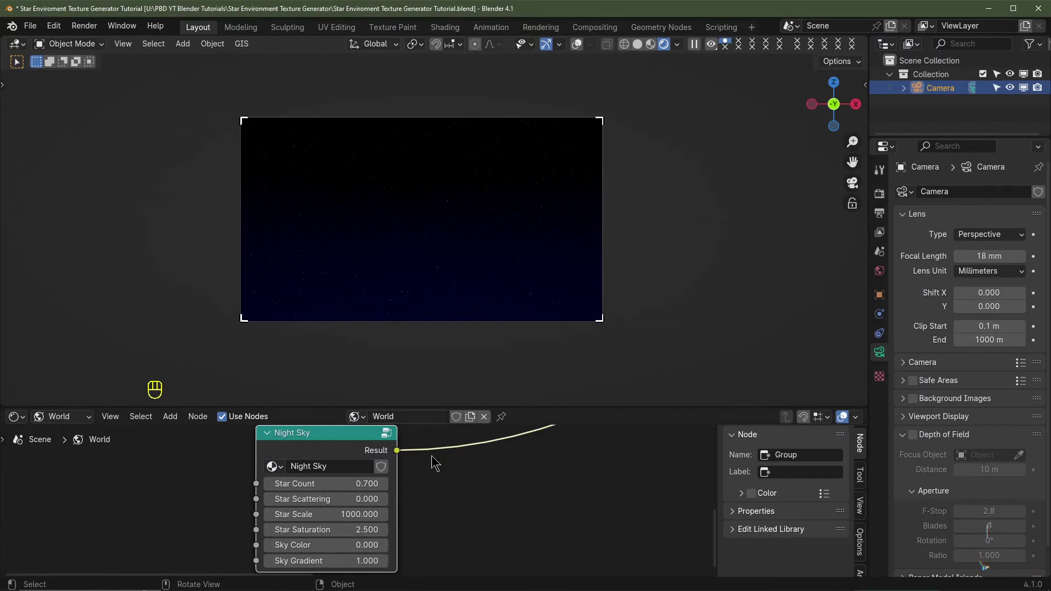
left_click(542, 404)
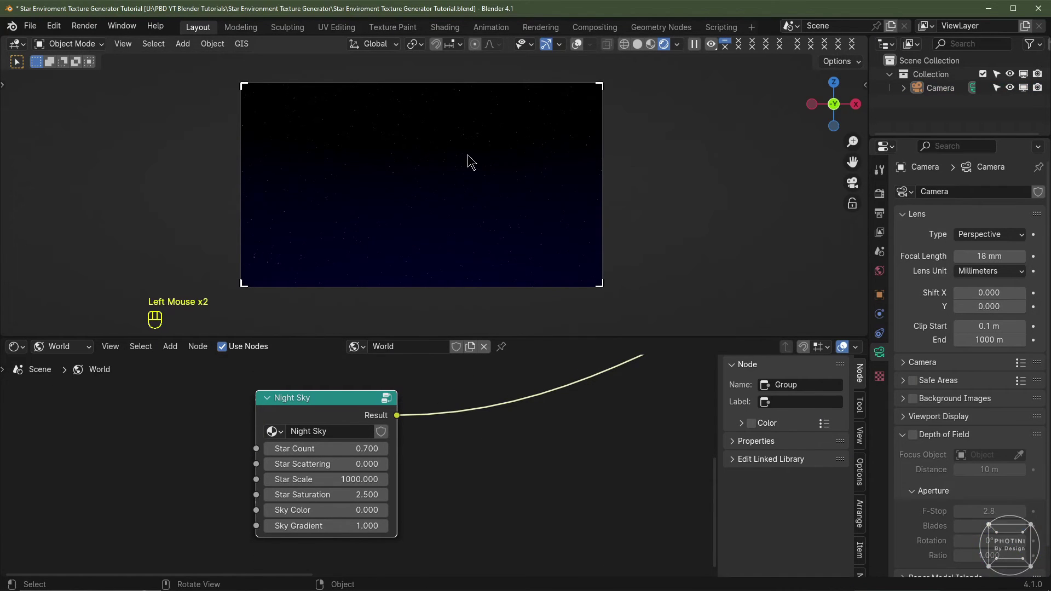
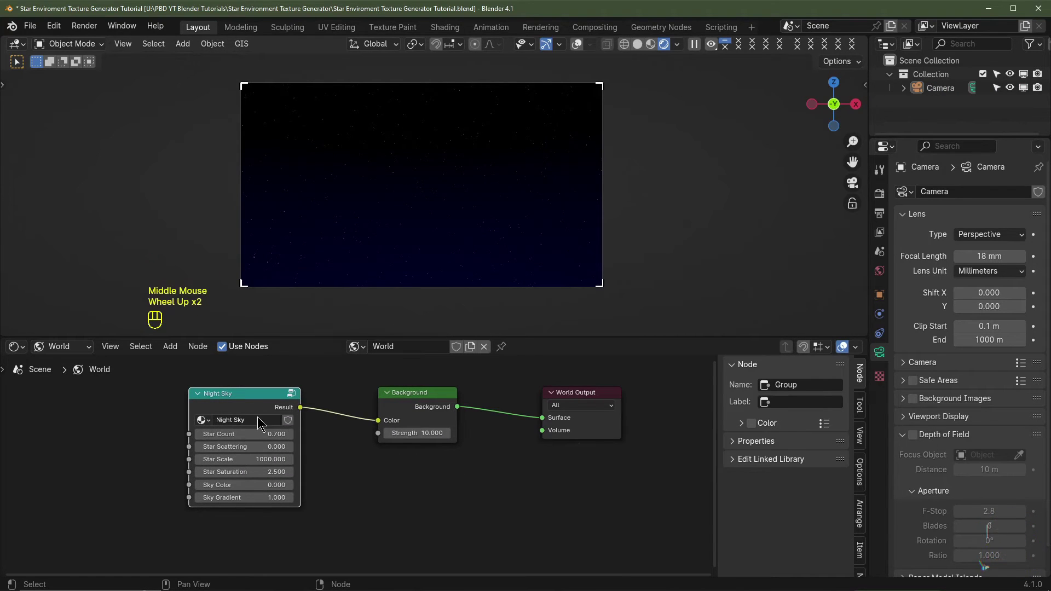
Tab out of the node group back to the world tree showing the group node
left_click(260, 399)
key("Tab")
scroll("down", 3)
key("Tab")
scroll("up", 3)
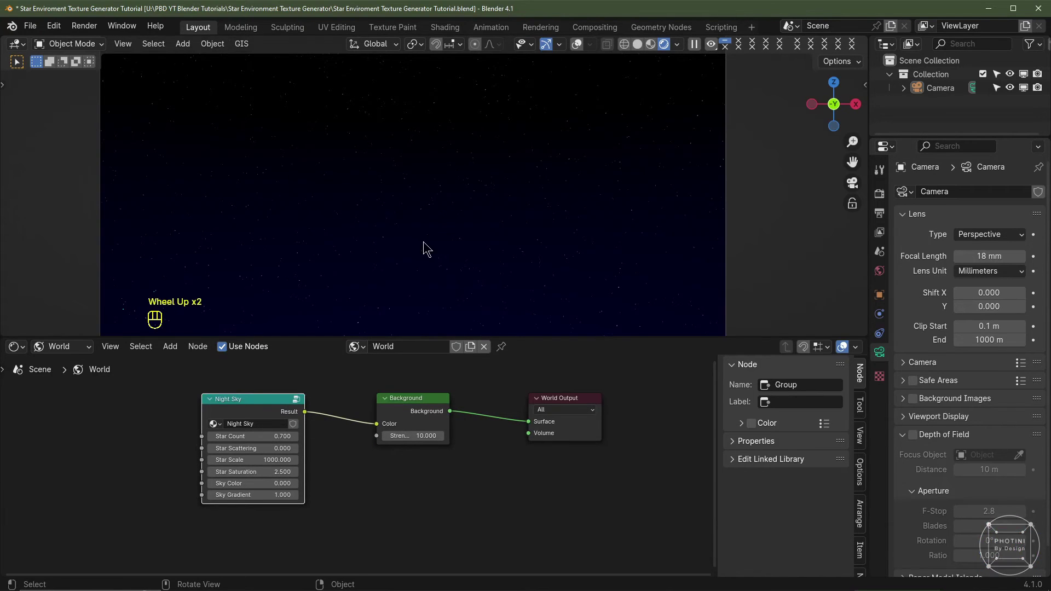
left_click(255, 407)
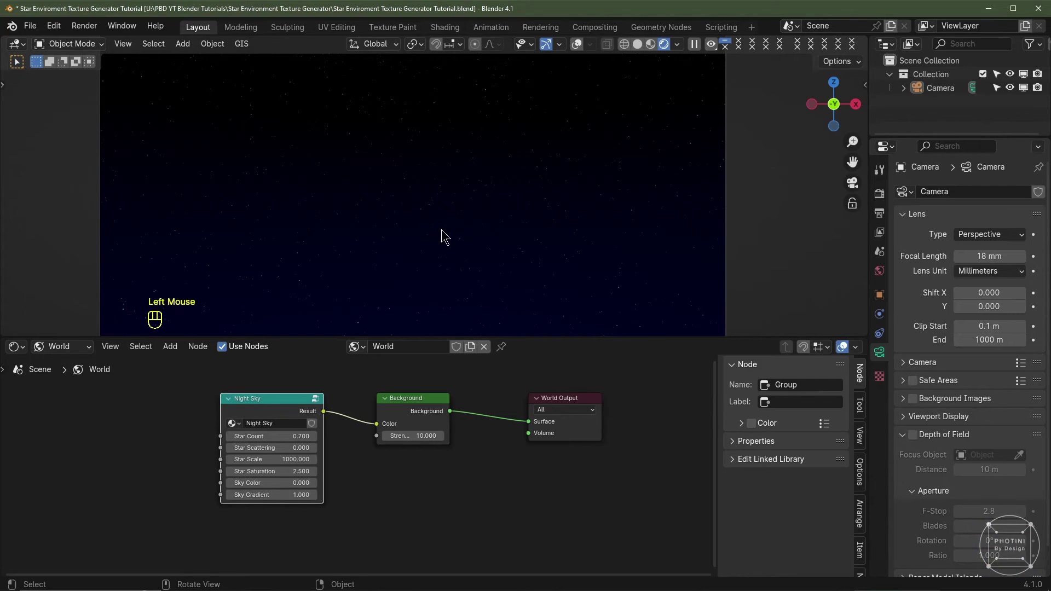
left_click(254, 399)
scroll("up", 3)
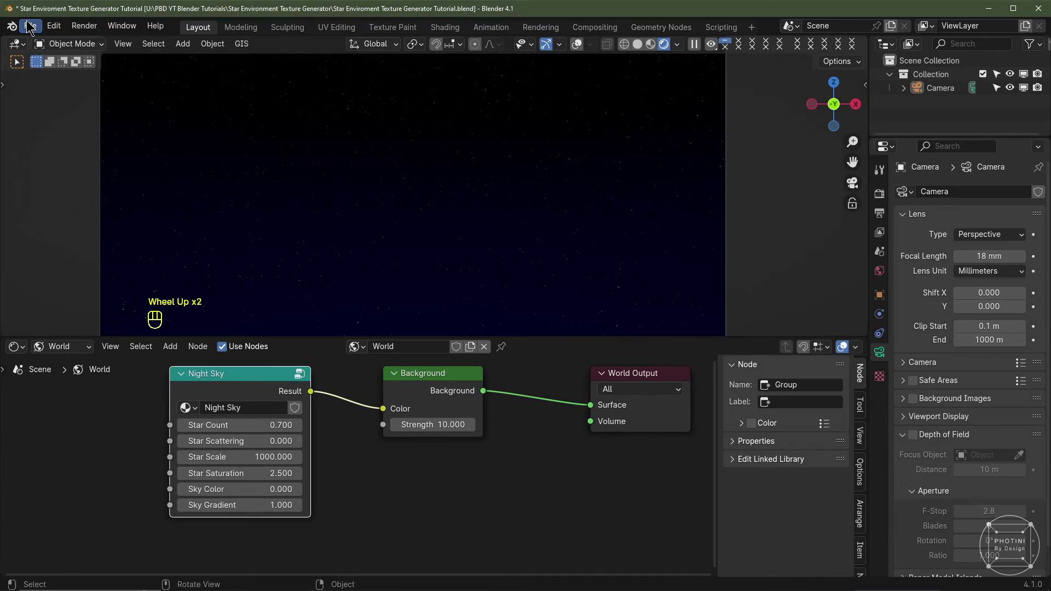
Save the project file with Ctrl+S and select the scene camera to view its lens settings
left_click(30, 21)
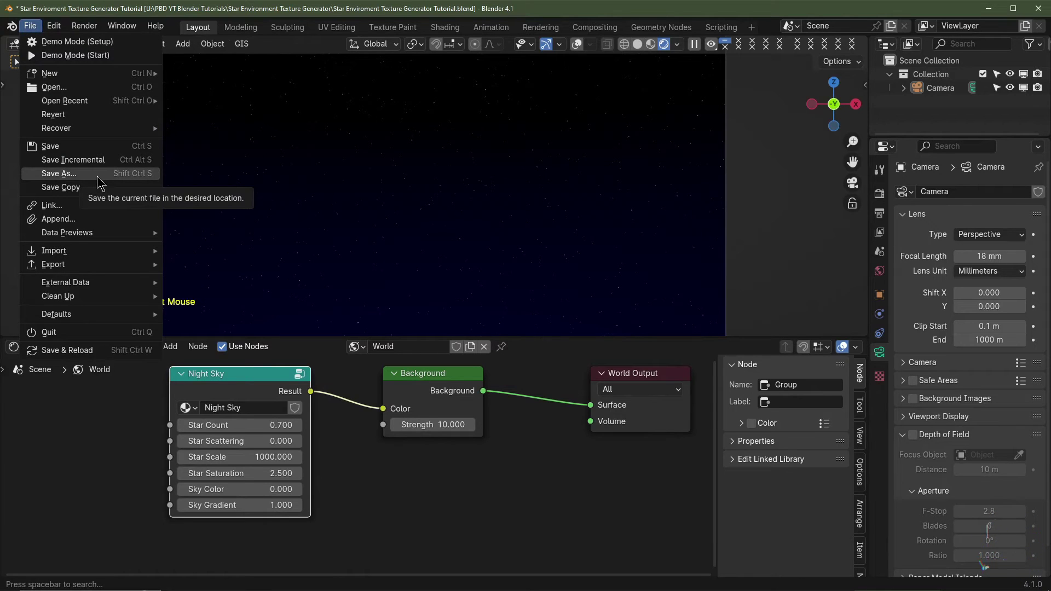
left_click_drag(255, 99, 113, 136)
key("ctrl+s")
left_click(476, 506)
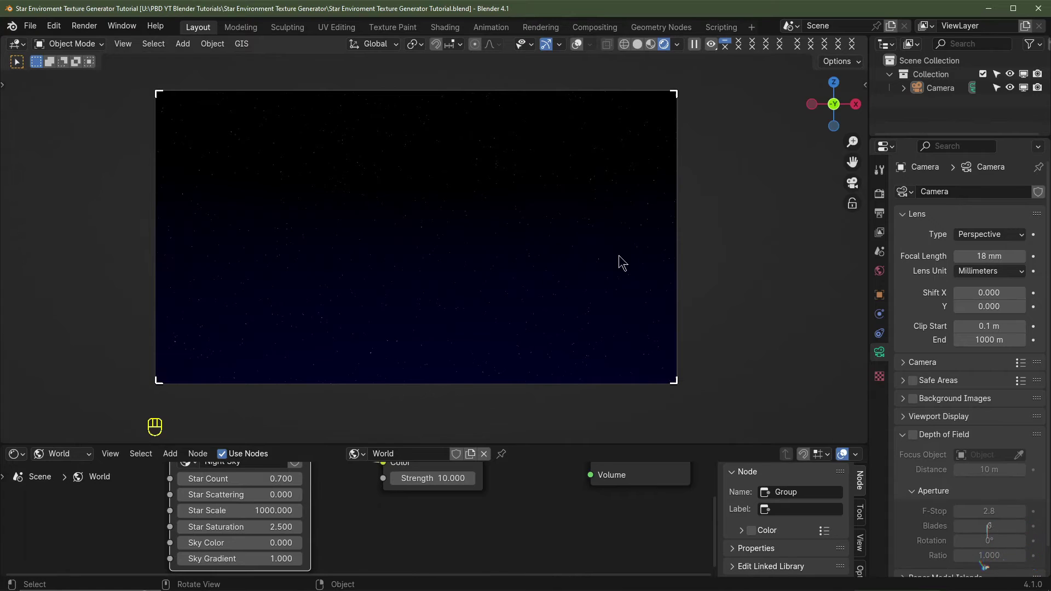
scroll("up", 3)
left_click(877, 197)
left_click(937, 86)
left_click(885, 353)
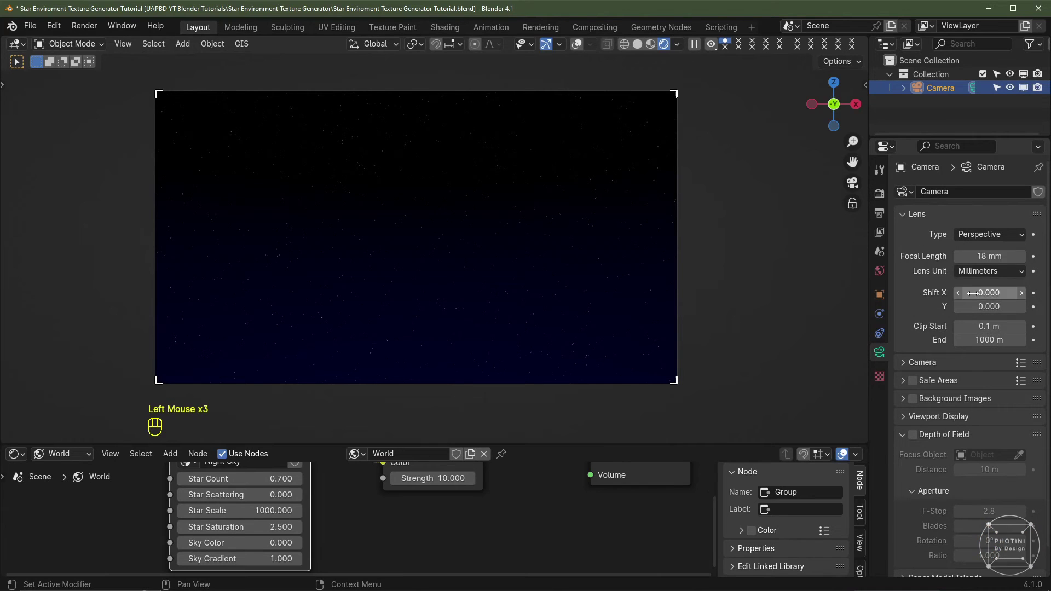
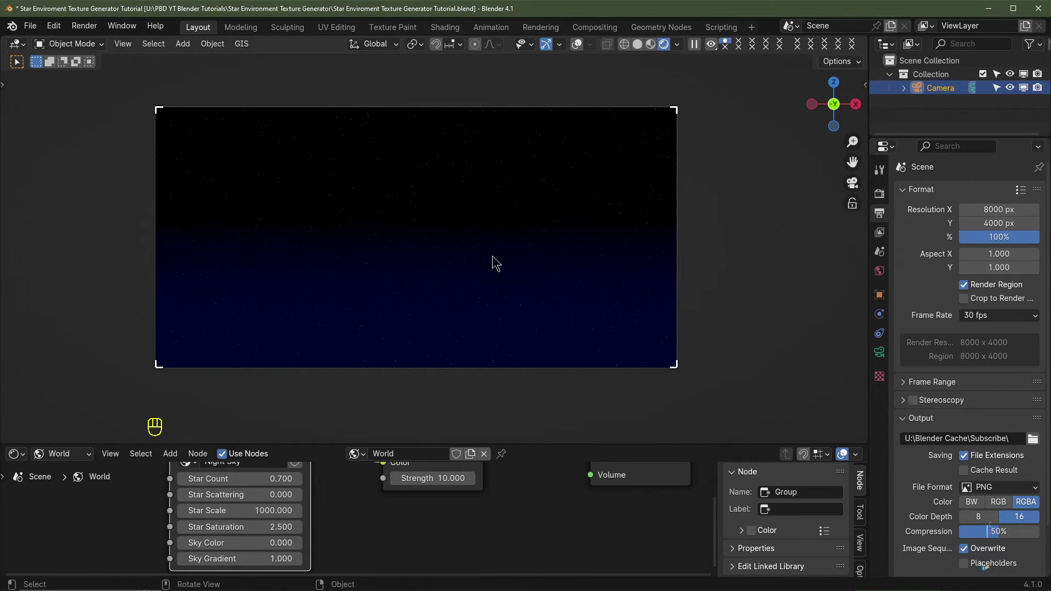
Set the render resolution to 16000 × 8000 px for the 2:1 equirectangular star image
left_click_drag(532, 272, 437, 272)
key("KP_0")
key("KP_0")
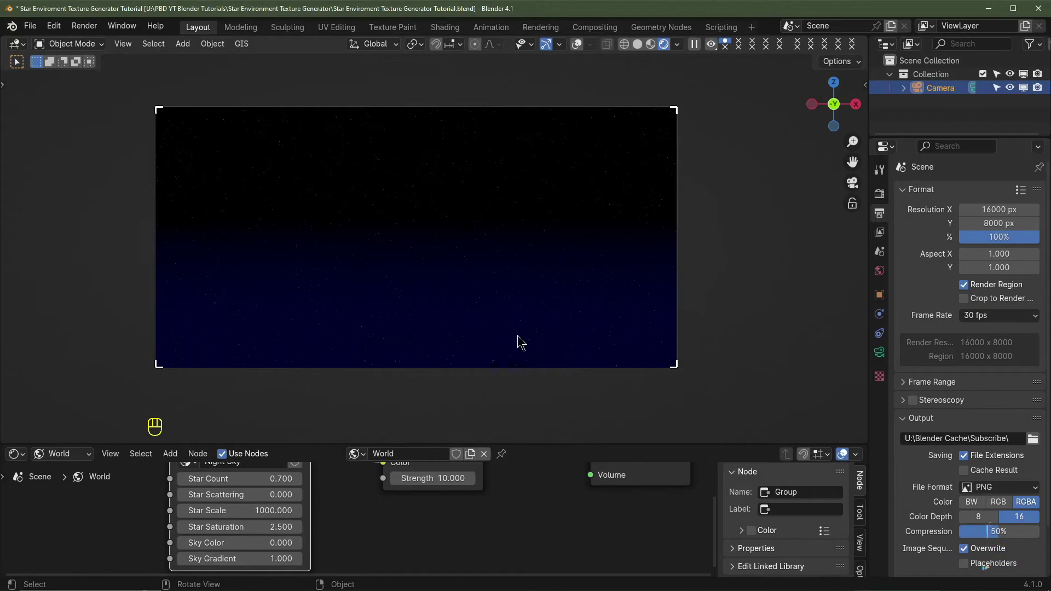
double_click(570, 442)
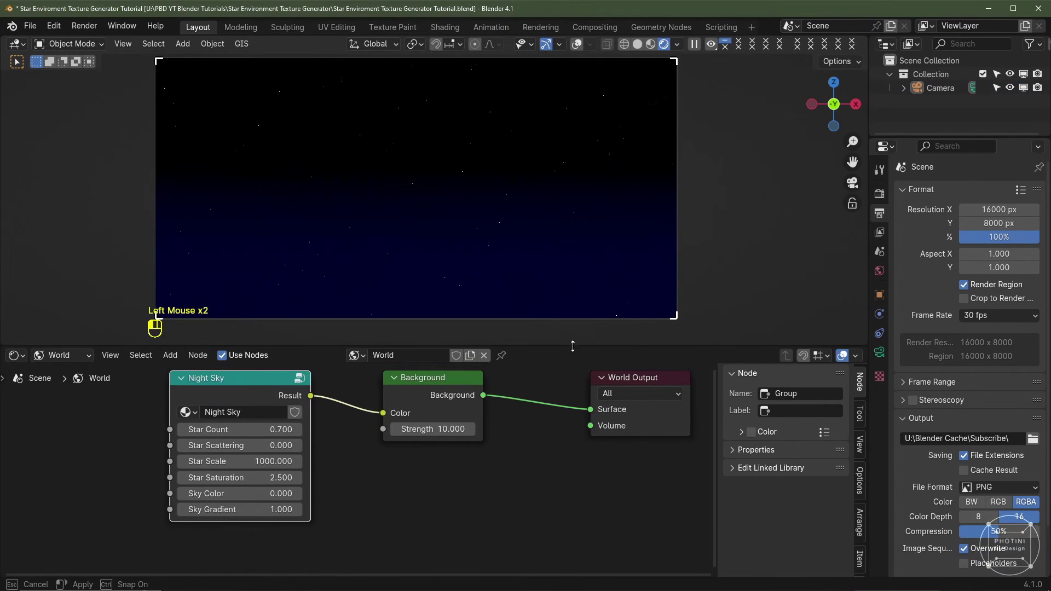
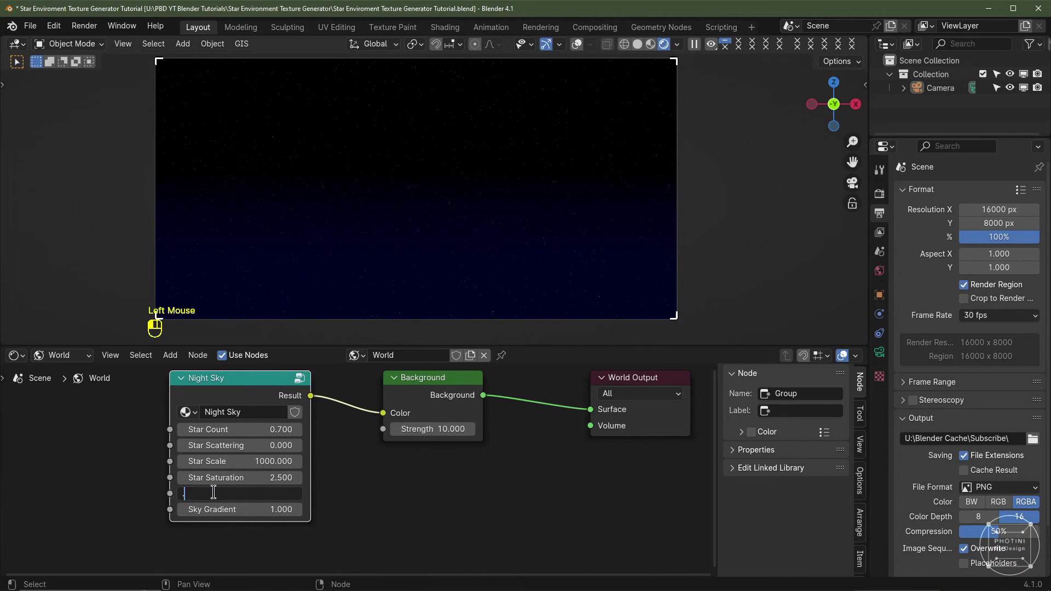
left_click_drag(601, 259, 559, 254)
scroll("up", 3)
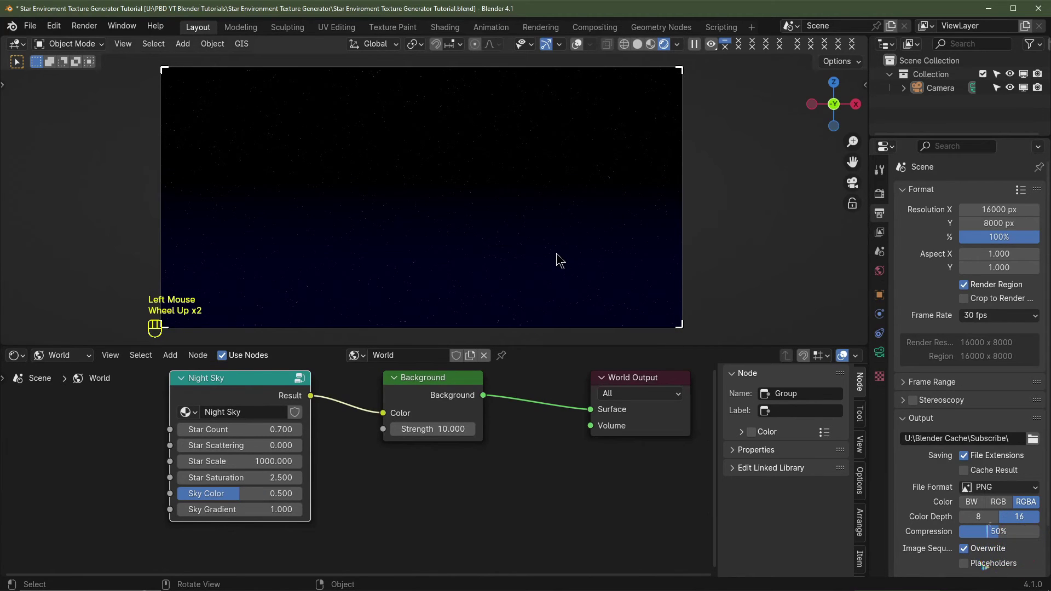
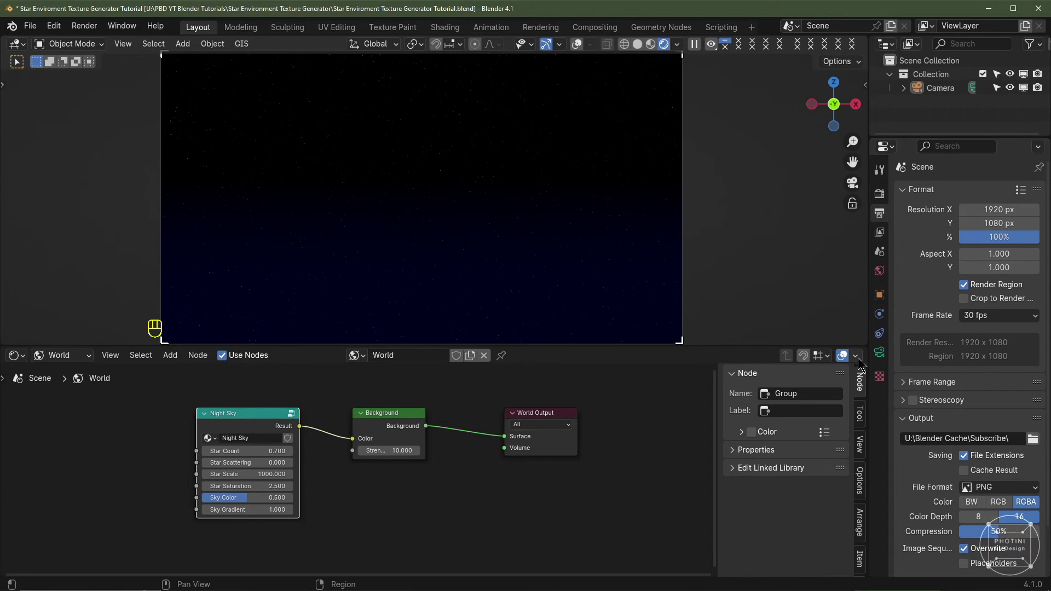
Switch the viewport to the camera's view with the side panel's view settings shown
left_click(882, 350)
left_click_drag(990, 238, 981, 253)
key("n")
scroll("up", 3)
left_click(869, 152)
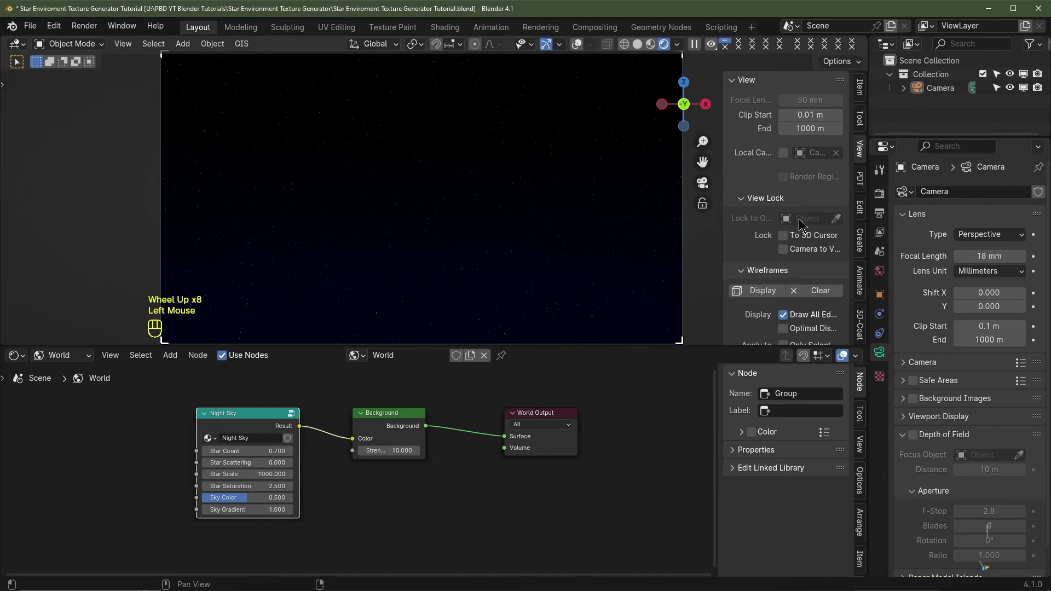
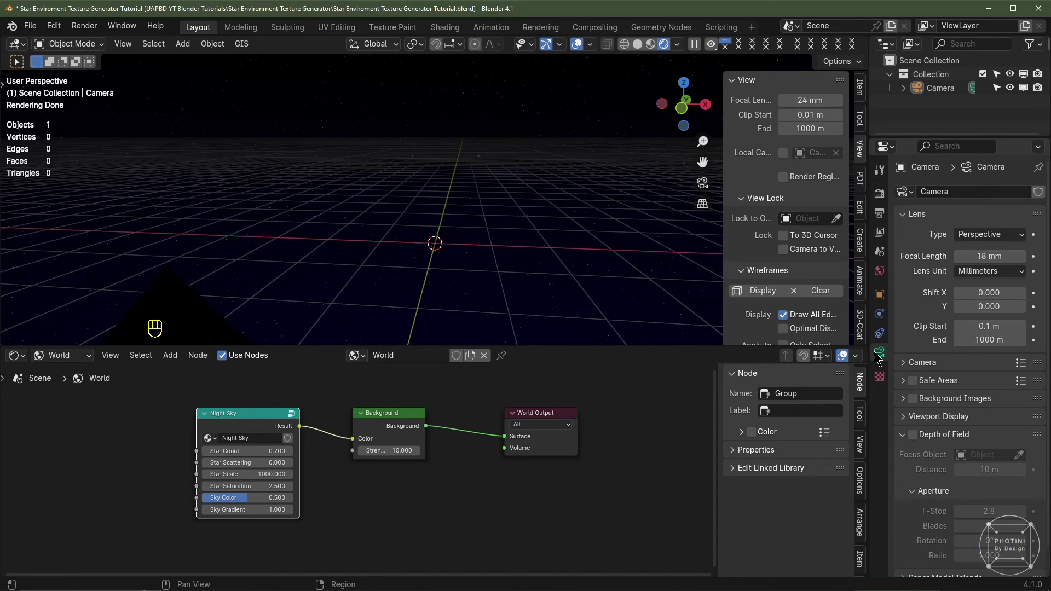
key("KP_0")
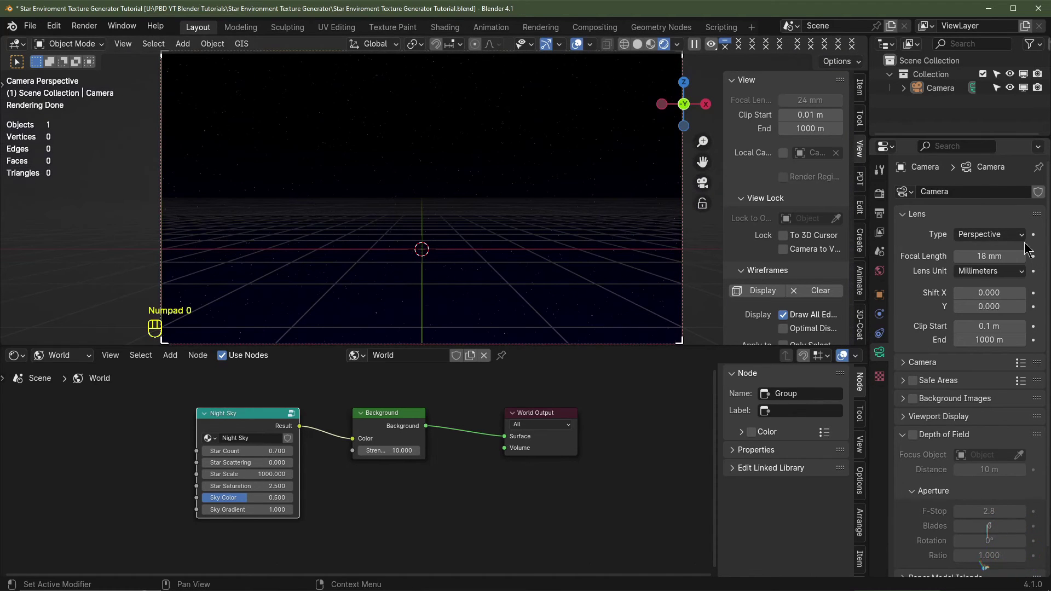
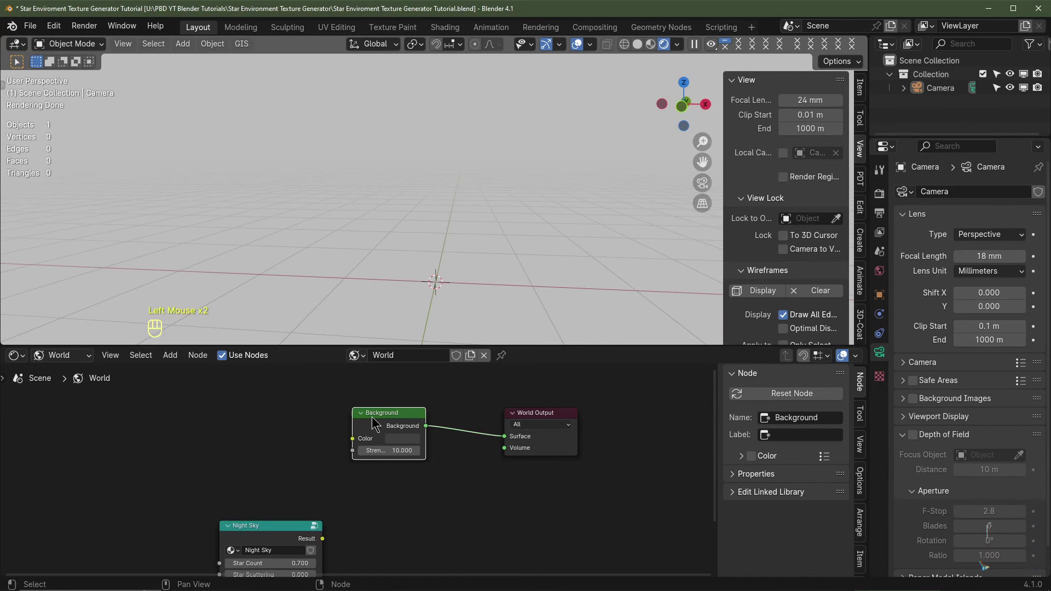
Add an Environment Texture node loaded with the rendered Night Sky EXR feeding the World Background
key("ctrl+t")
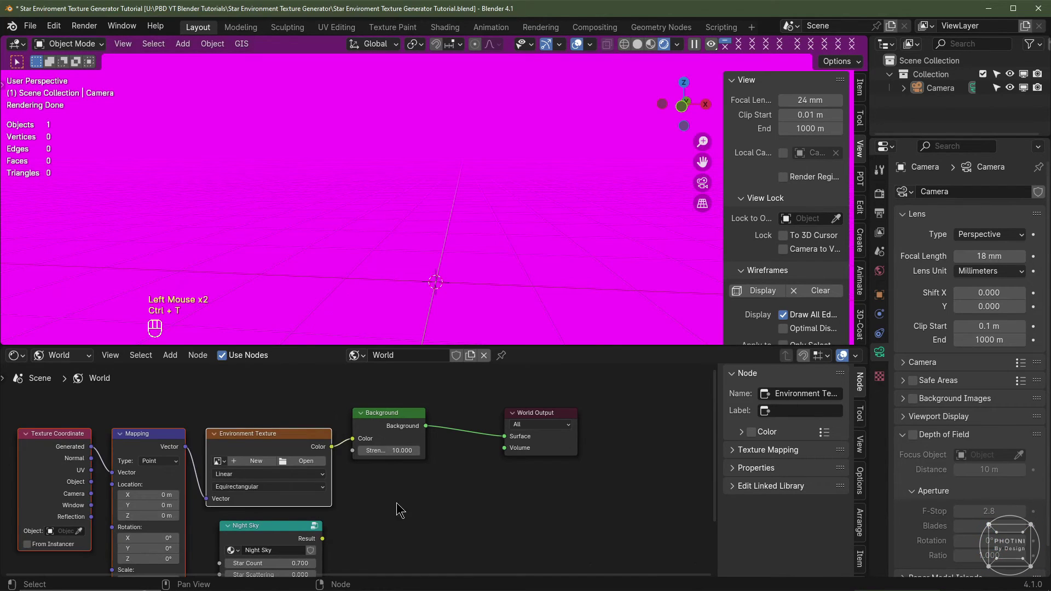
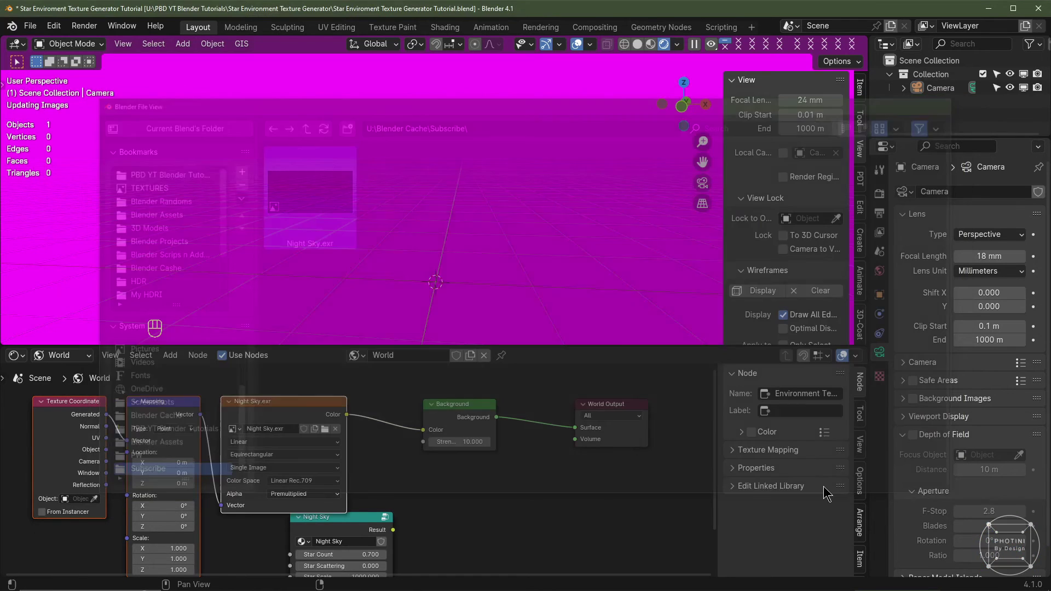
left_click(495, 197)
Add Gamma, Brightness/Contrast and Hue/Saturation/Value nodes chained before the Background node
key("n")
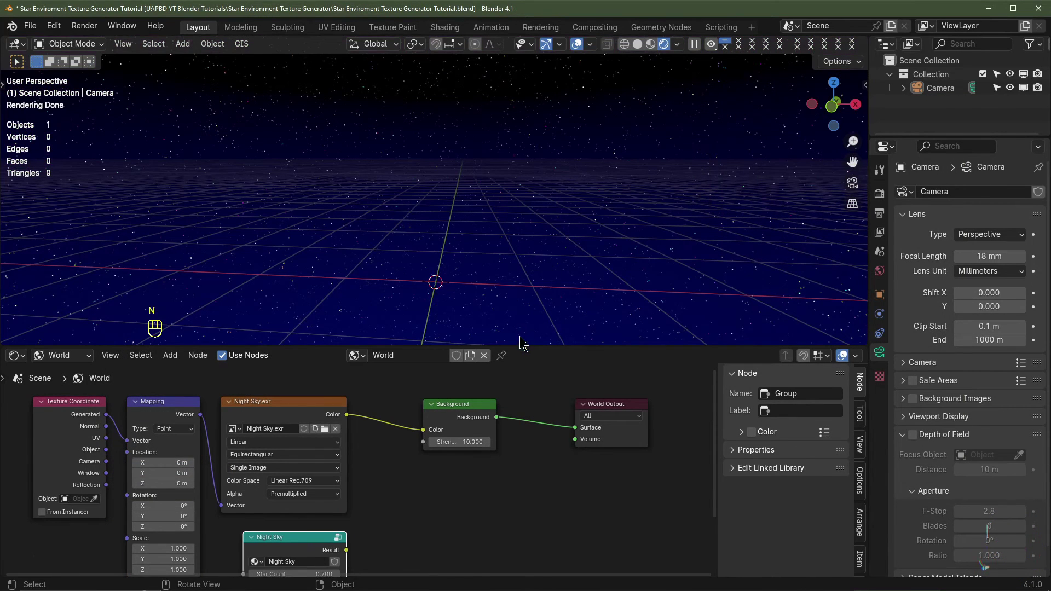
left_click_drag(539, 258, 542, 175)
scroll("up", 3)
middle_click(462, 438)
scroll("down", 3)
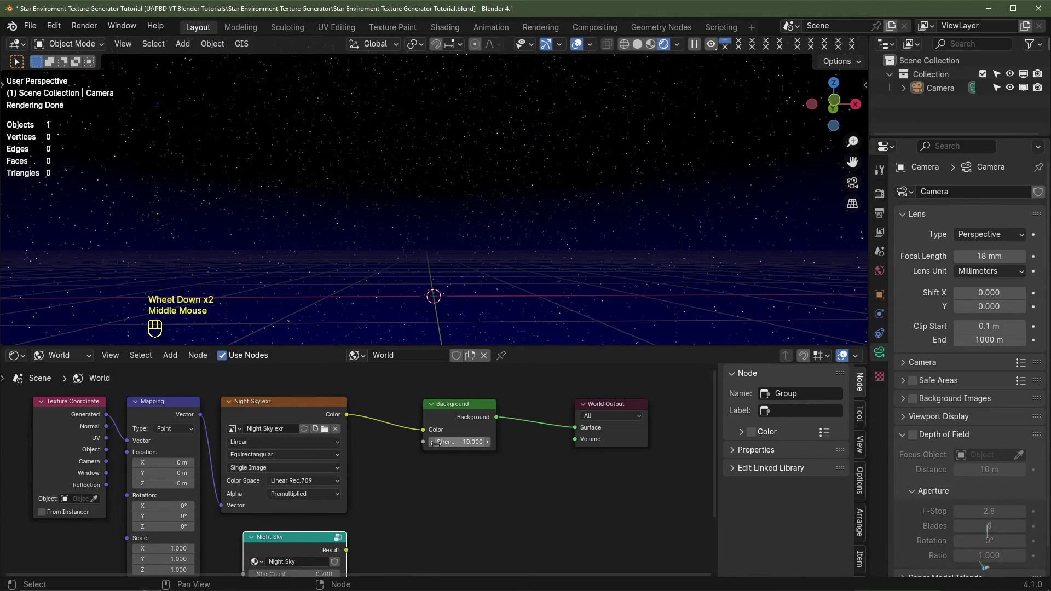
scroll("down", 3)
key("shift+a")
middle_click(563, 504)
left_click(563, 504)
key("shift+a")
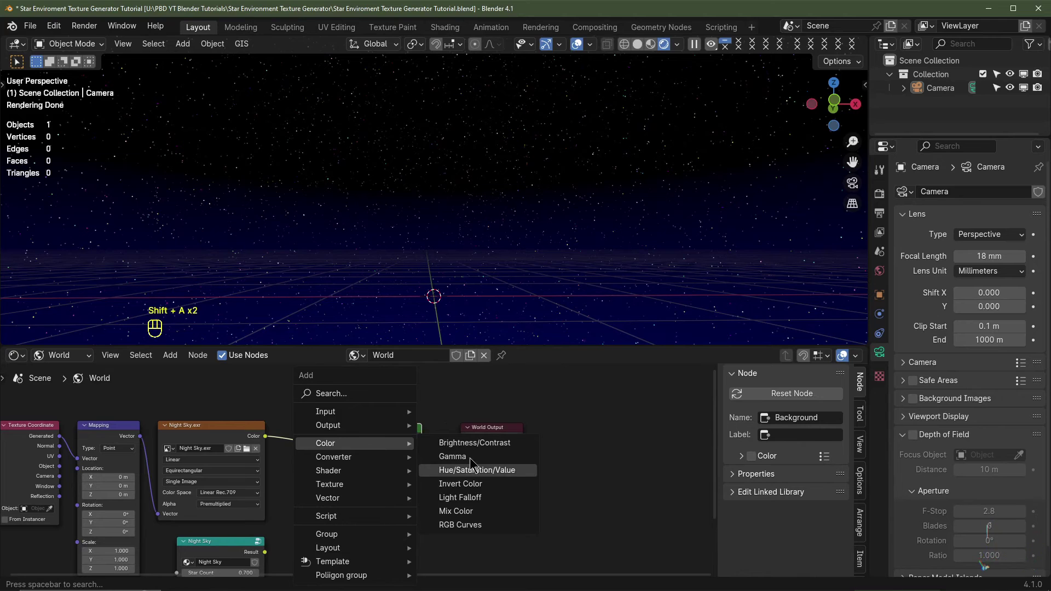
key("shift+a")
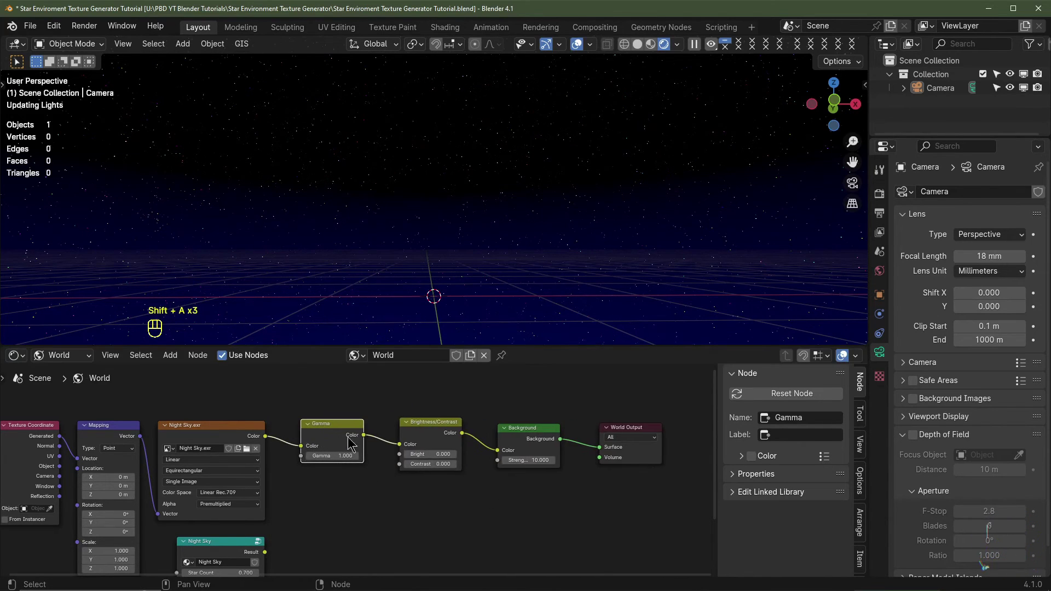
key("shift+a")
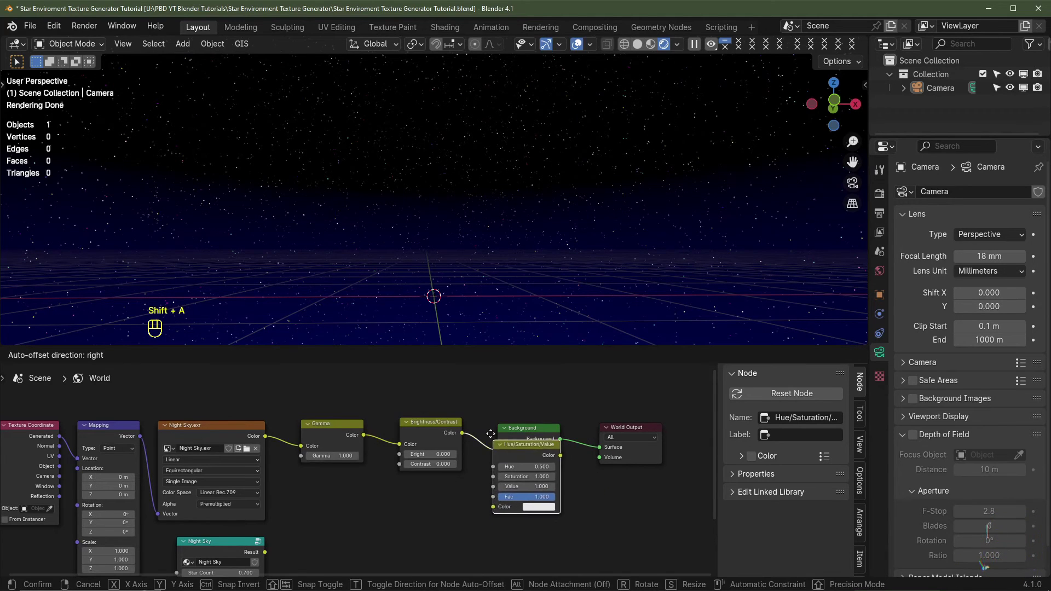
scroll("down", 3)
key("KP_0")
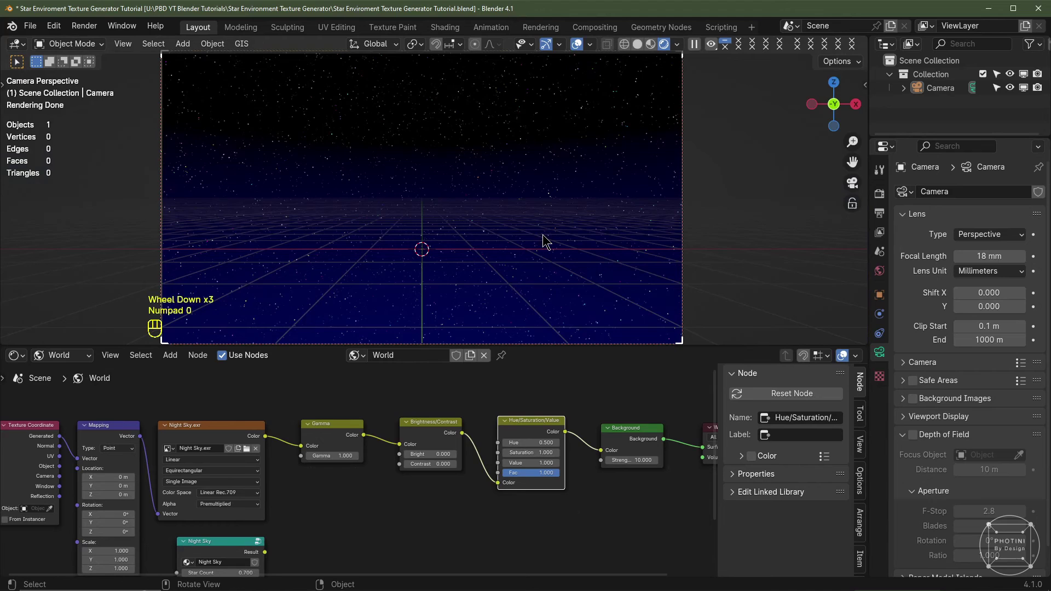
scroll("up", 3)
left_click_drag(700, 219, 467, 232)
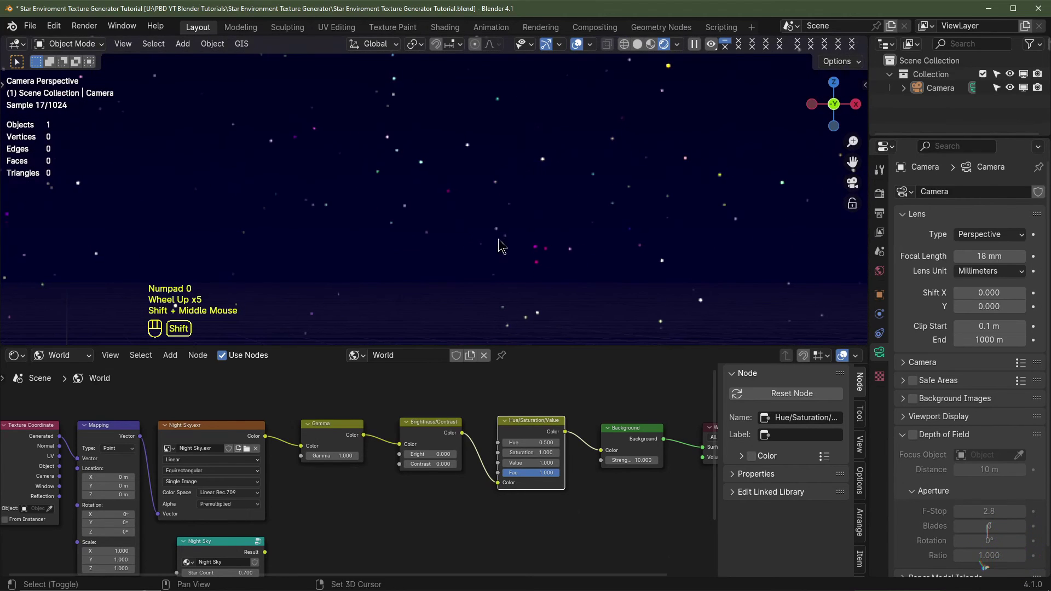
Set Saturation to 0.8, Gamma to 1.3 (testing 1.2) and raise the contrast slightly
scroll("up", 3)
scroll("down", 3)
left_click(579, 442)
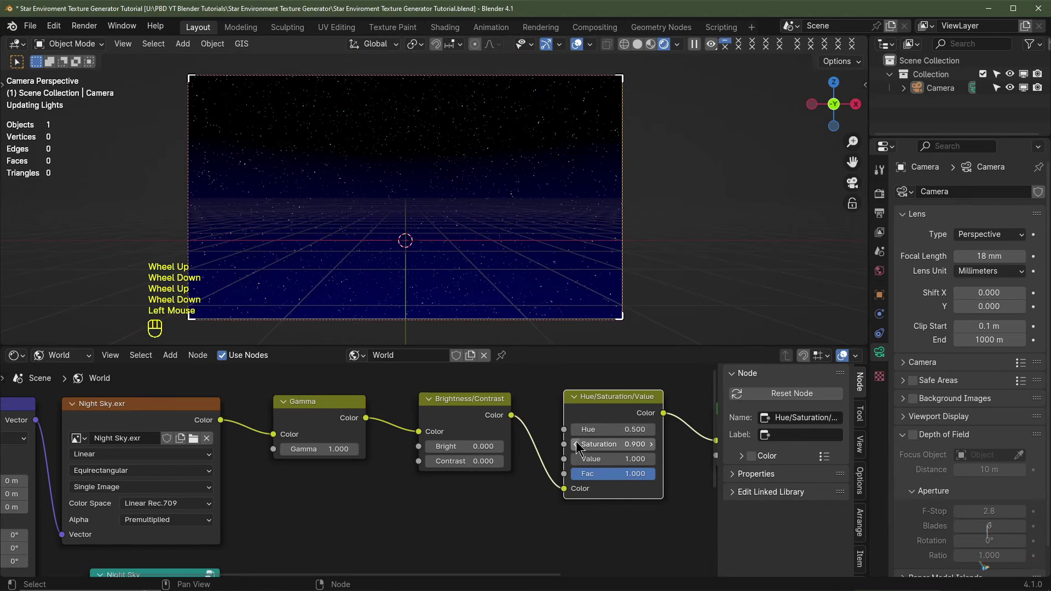
left_click(579, 443)
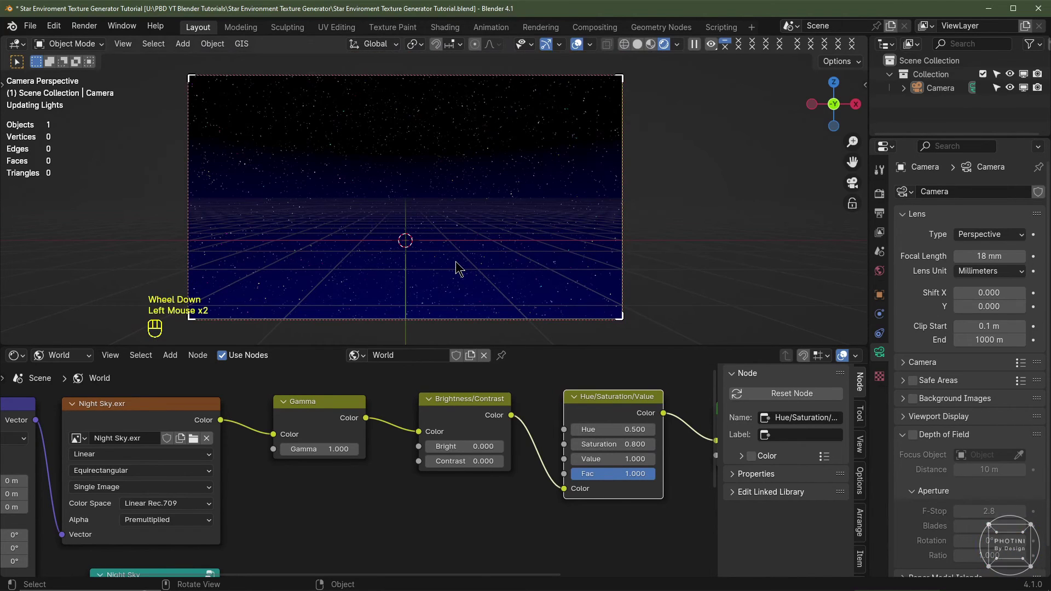
scroll("up", 3)
left_click(353, 444)
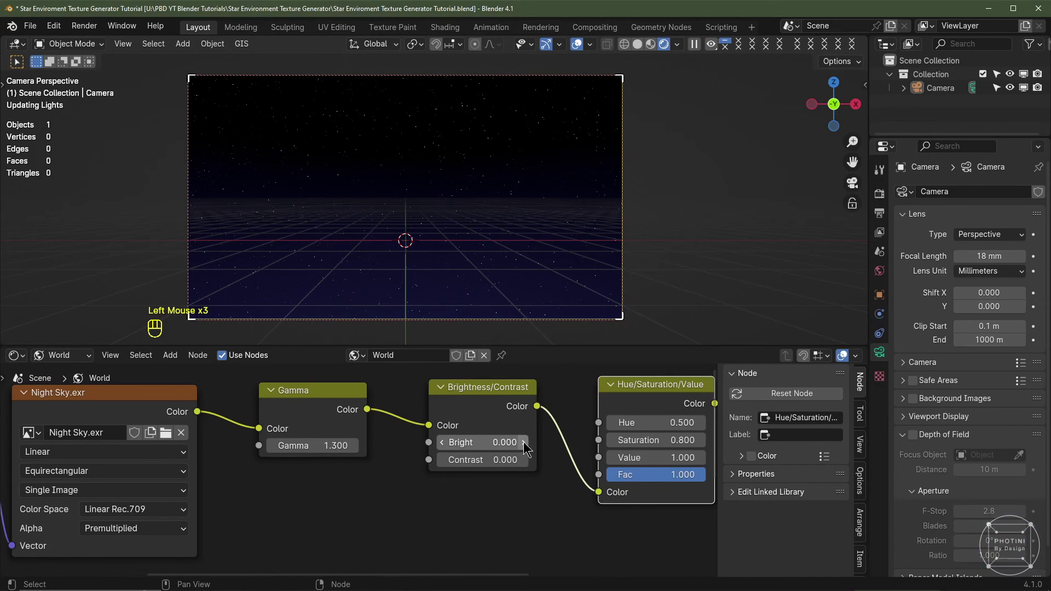
left_click(527, 457)
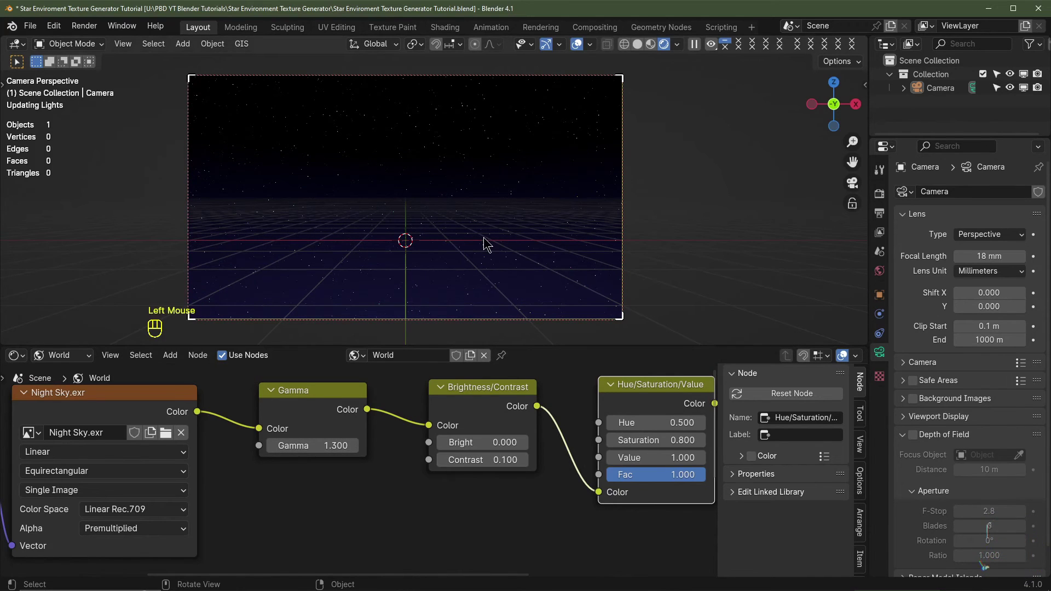
scroll("down", 3)
left_click(268, 445)
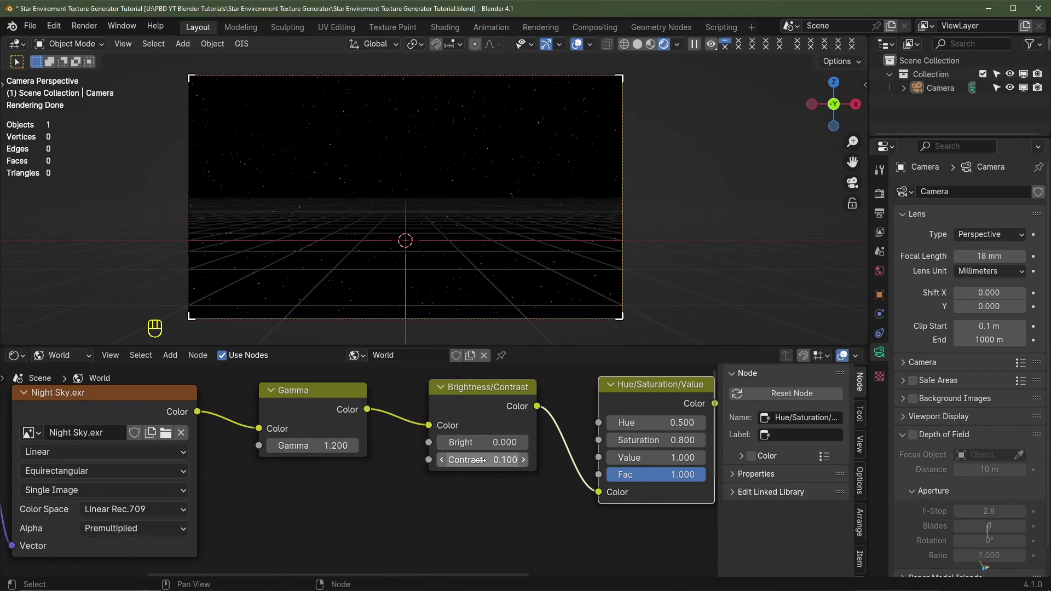
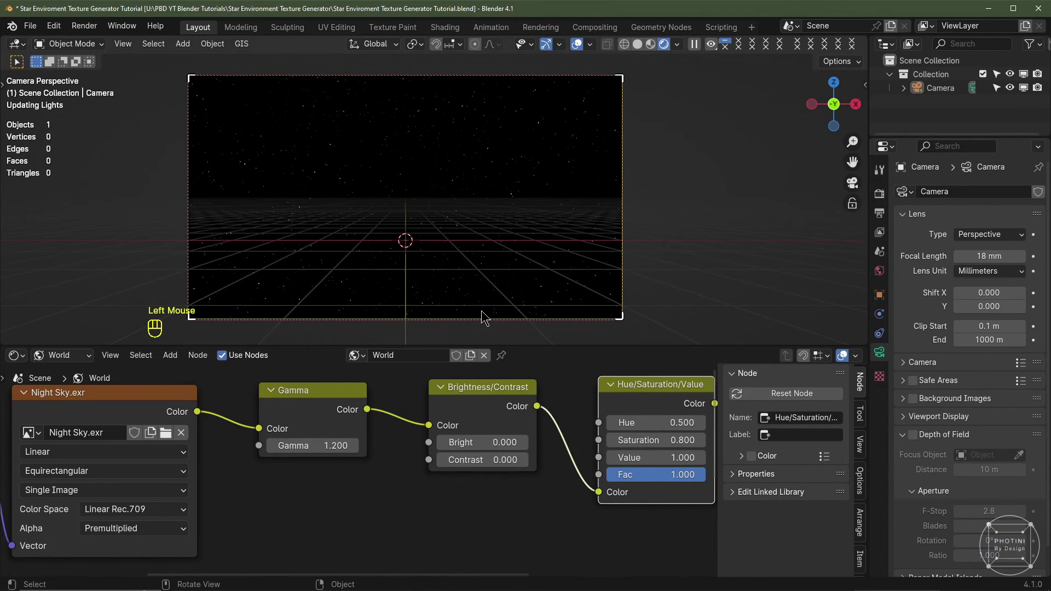
left_click(358, 445)
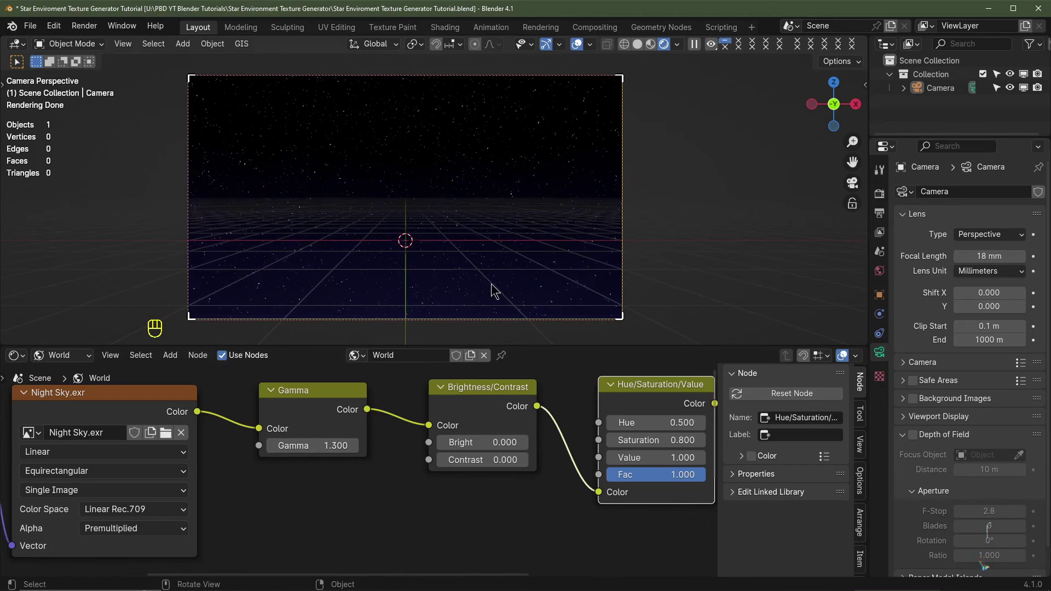
scroll("down", 3)
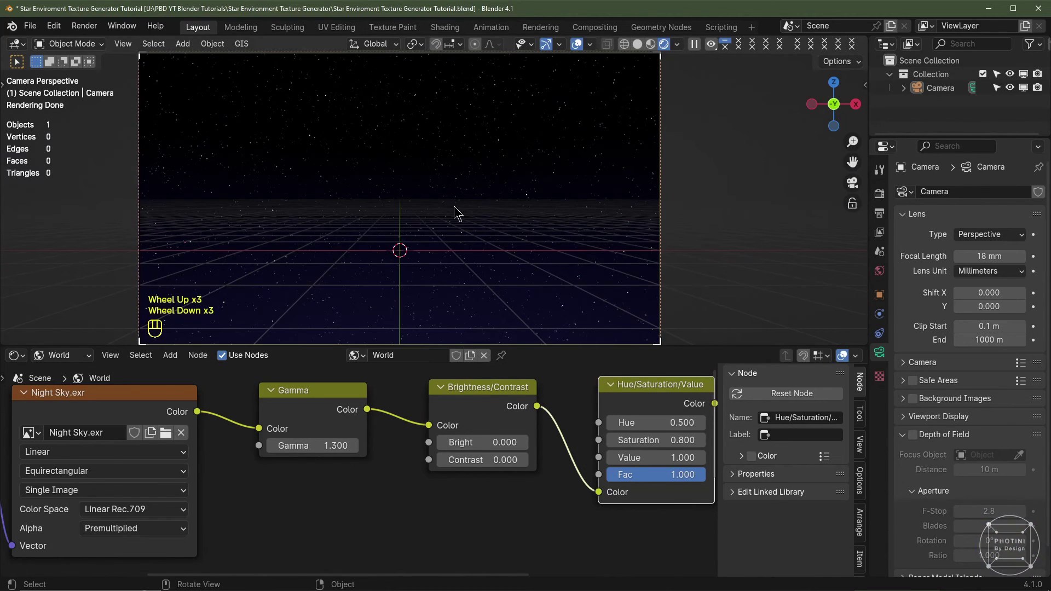
scroll("down", 3)
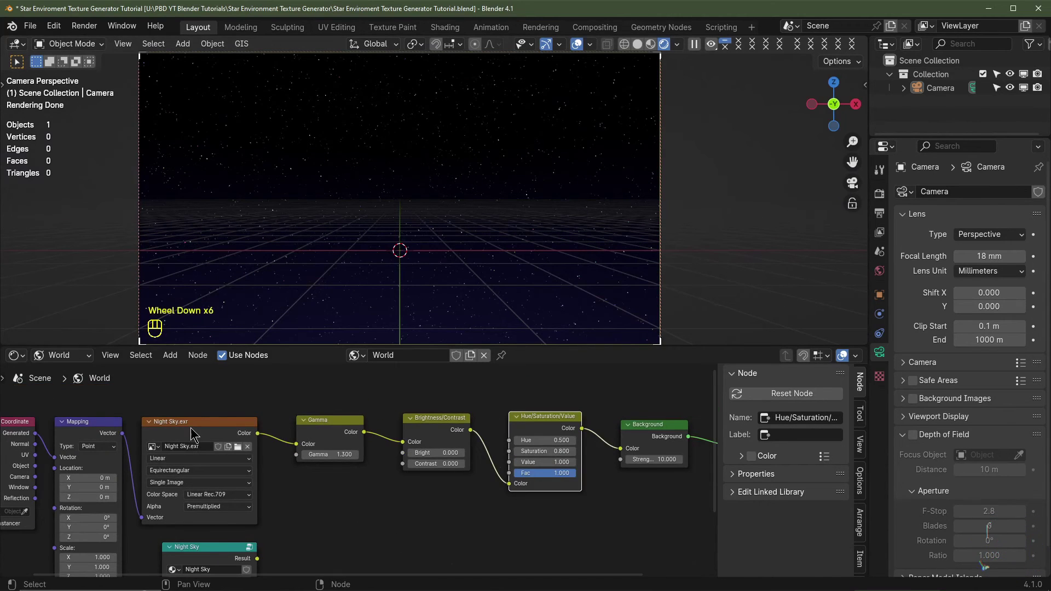
Orbit up into the star sky and test Gamma 1.4 with Contrast 0.2 on the star image
left_click_drag(883, 194, 552, 262)
scroll("up", 3)
left_click_drag(554, 263, 524, 313)
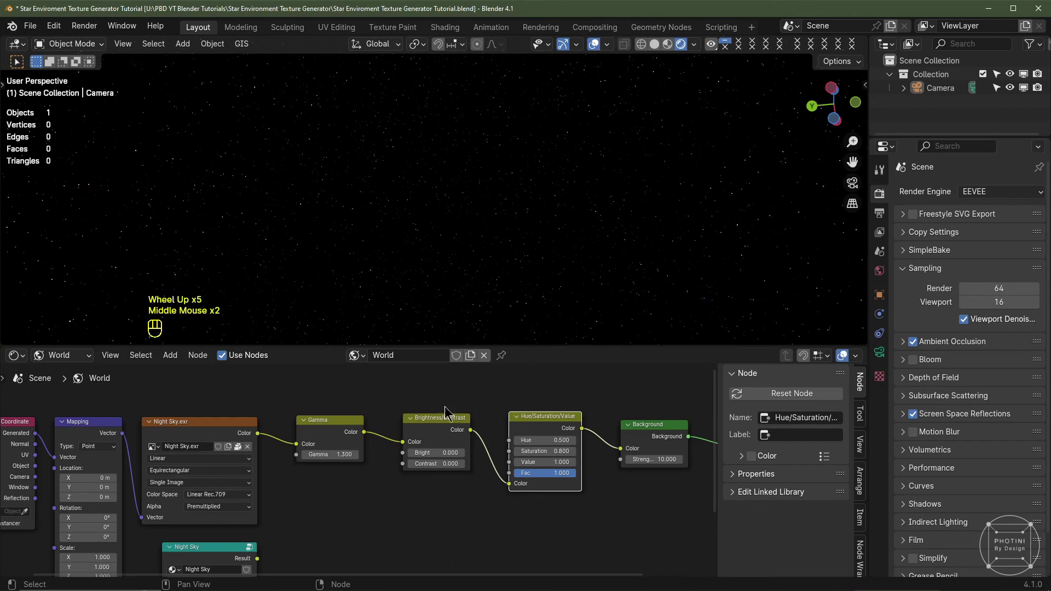
middle_click(482, 224)
left_click(462, 465)
left_click(462, 465)
left_click(357, 455)
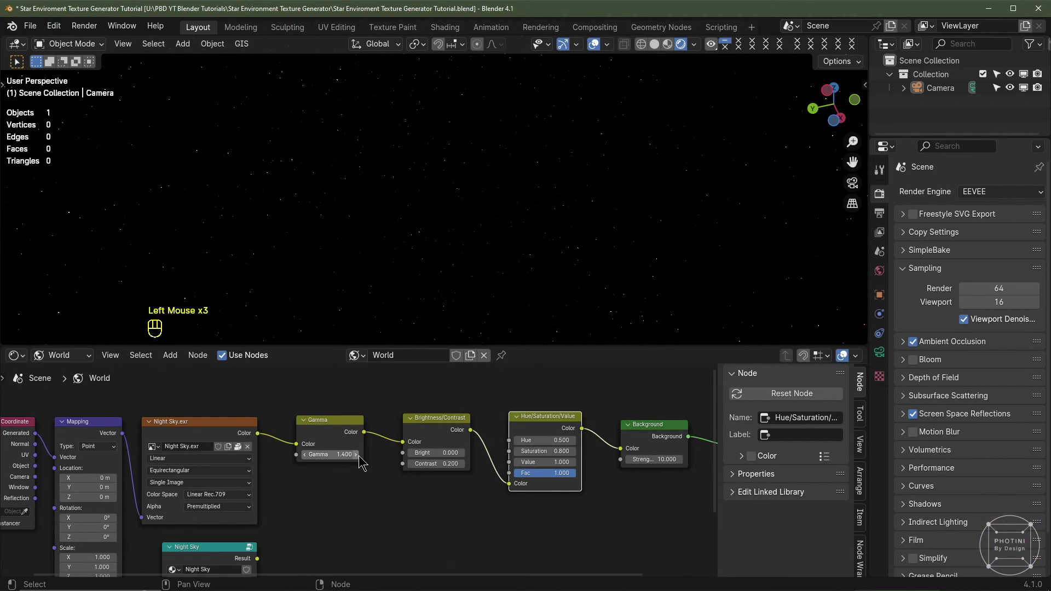
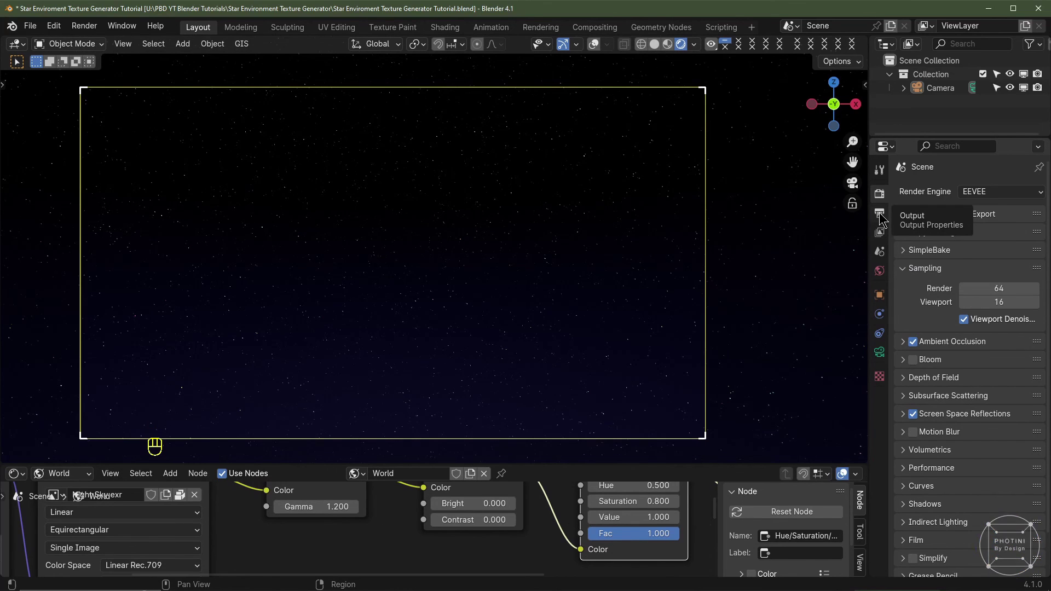
Disable Ambient Occlusion and Screen Space Reflections in the EEVEE render settings
scroll("down", 3)
left_click(916, 300)
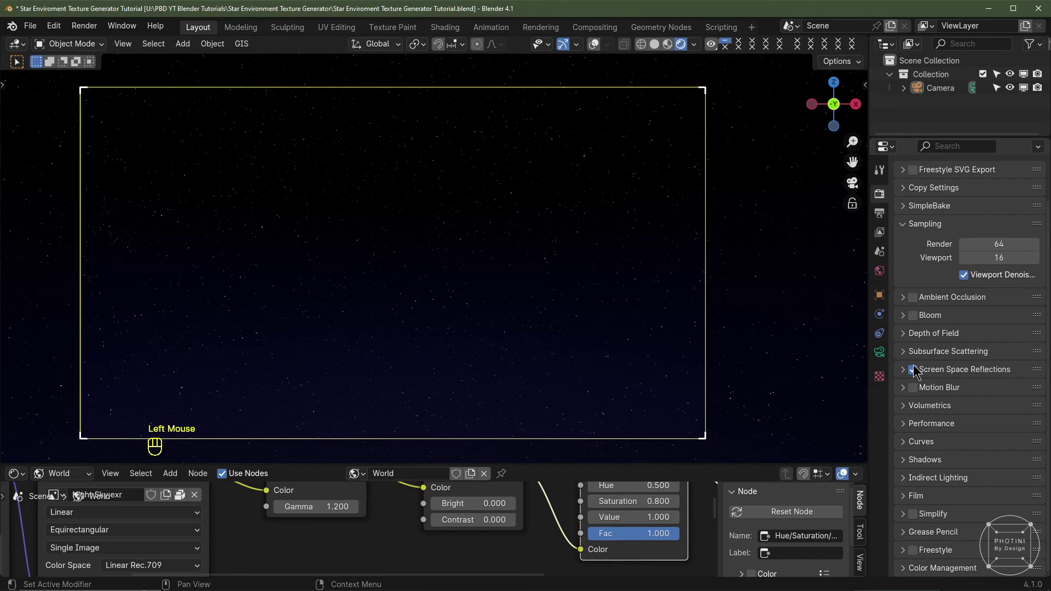
left_click(917, 368)
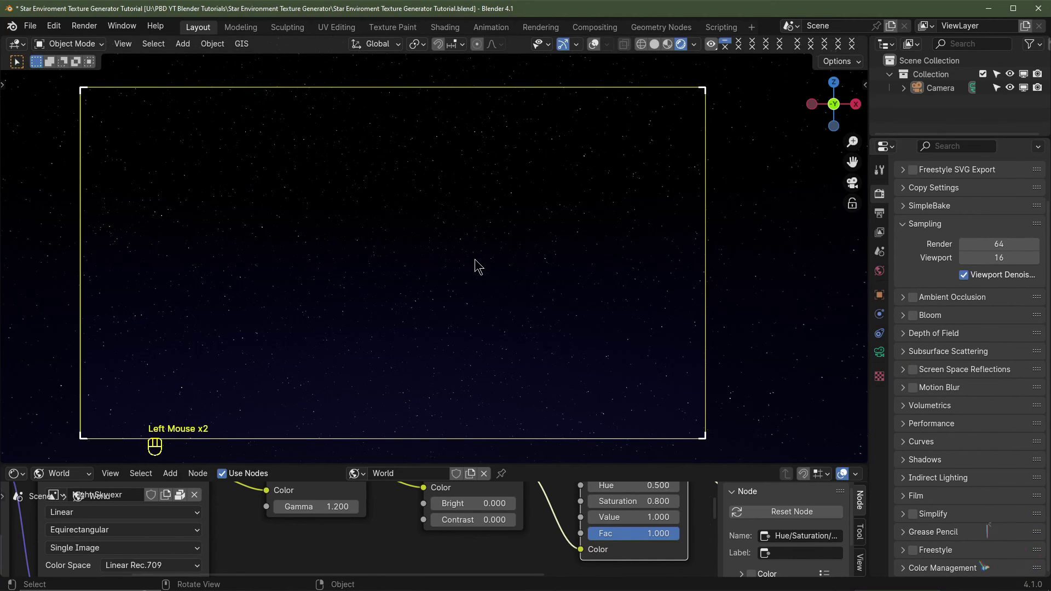
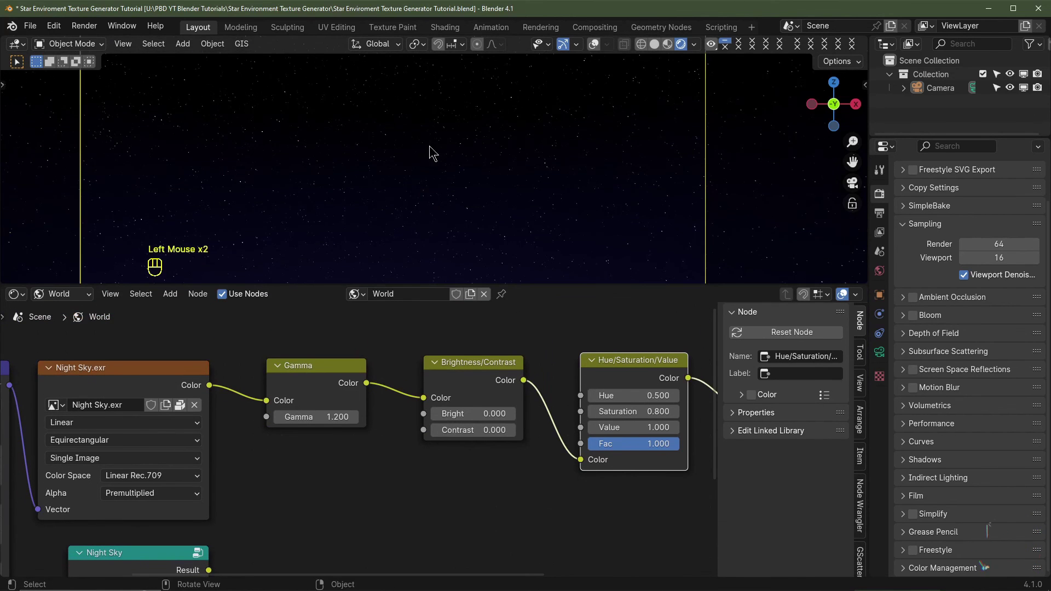
Link the Night Sky node's Result output directly to the Background shader's Color input
middle_click(363, 466)
left_click(362, 466)
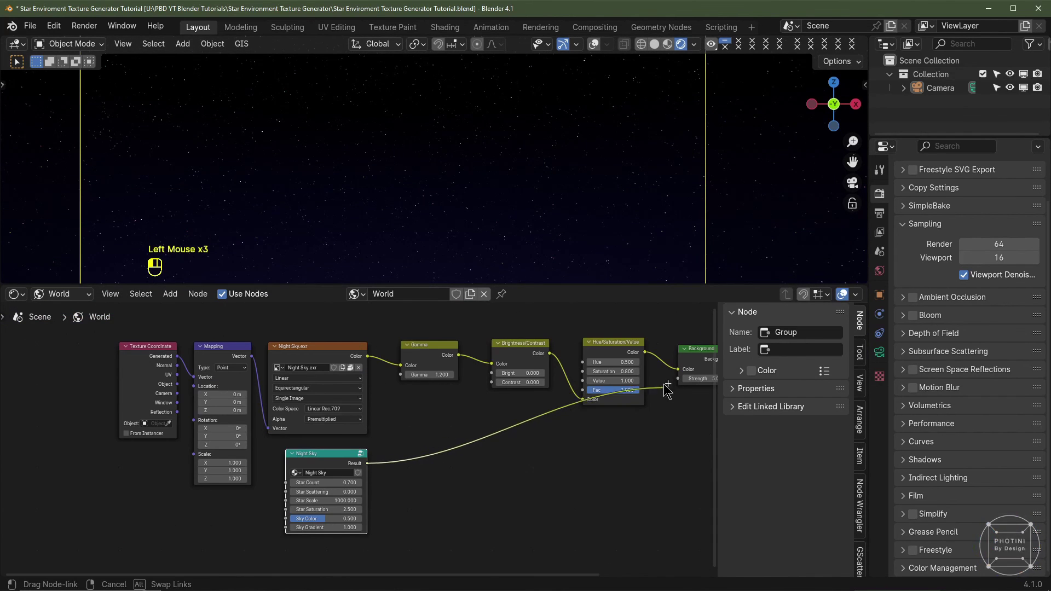
left_click(432, 459)
middle_click(432, 458)
left_click(408, 423)
left_click_drag(407, 425, 413, 427)
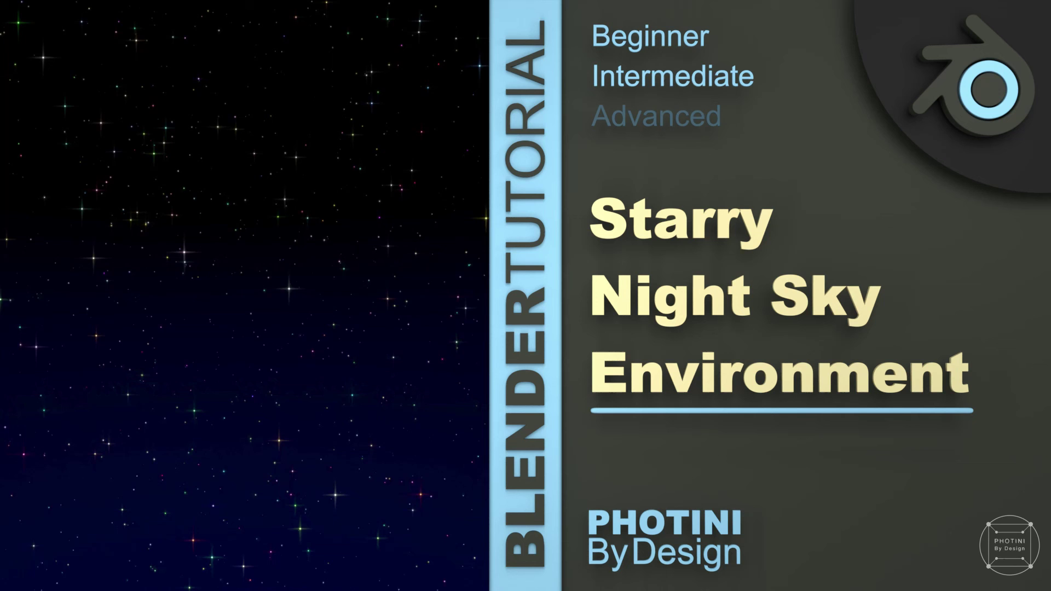